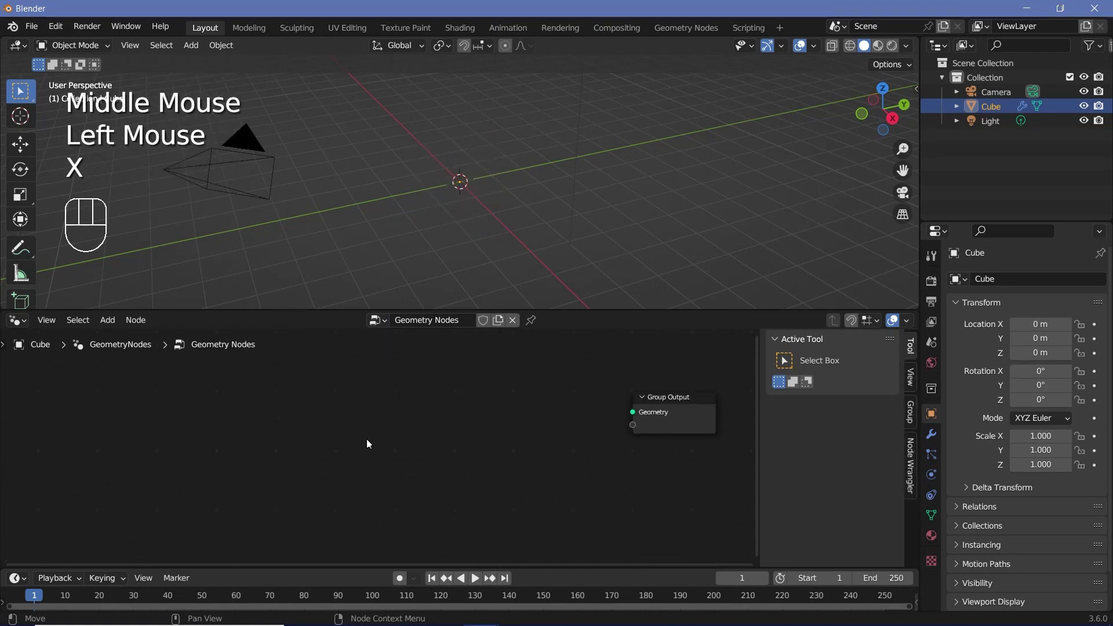
Step: Add a String node and wire its output into the Group Output, positioned to the left
key("shift+a")
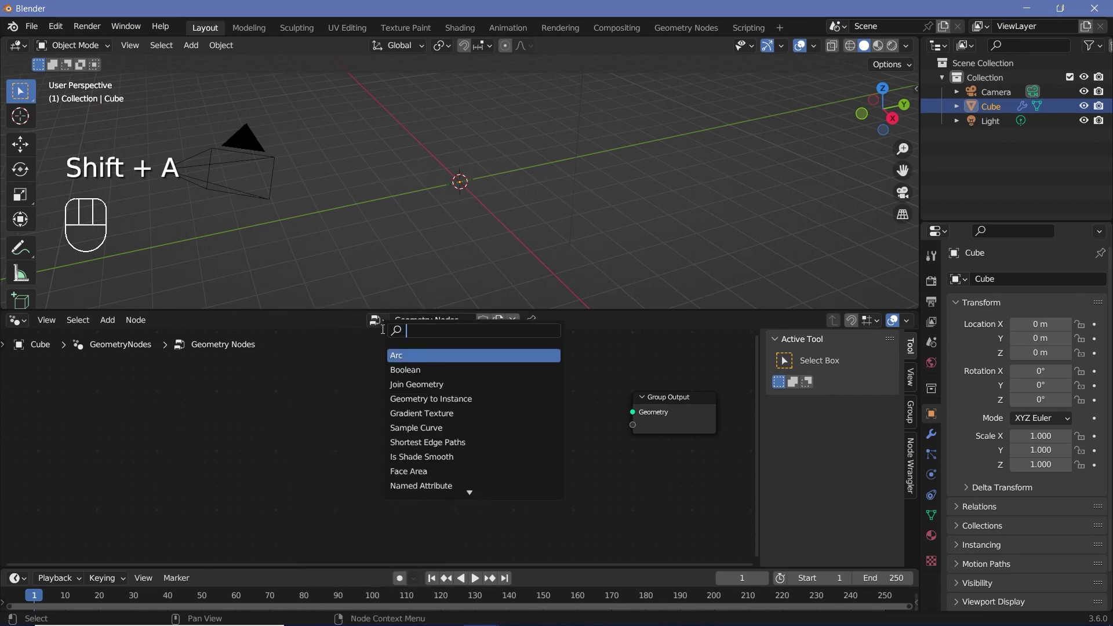
key("BackSpace")
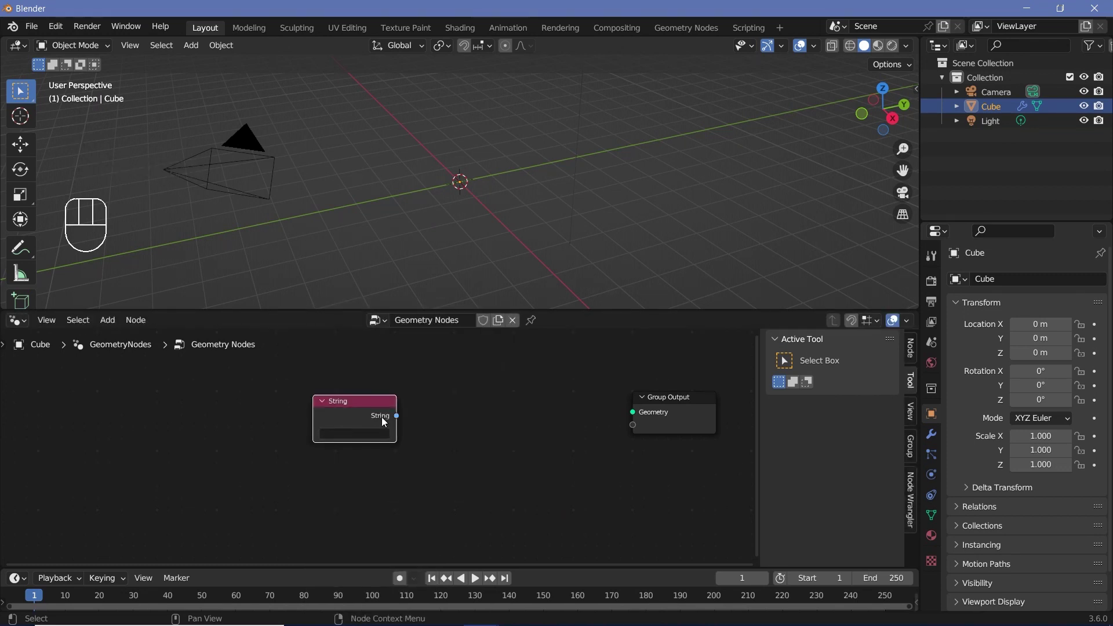
left_click_drag(410, 419, 284, 452)
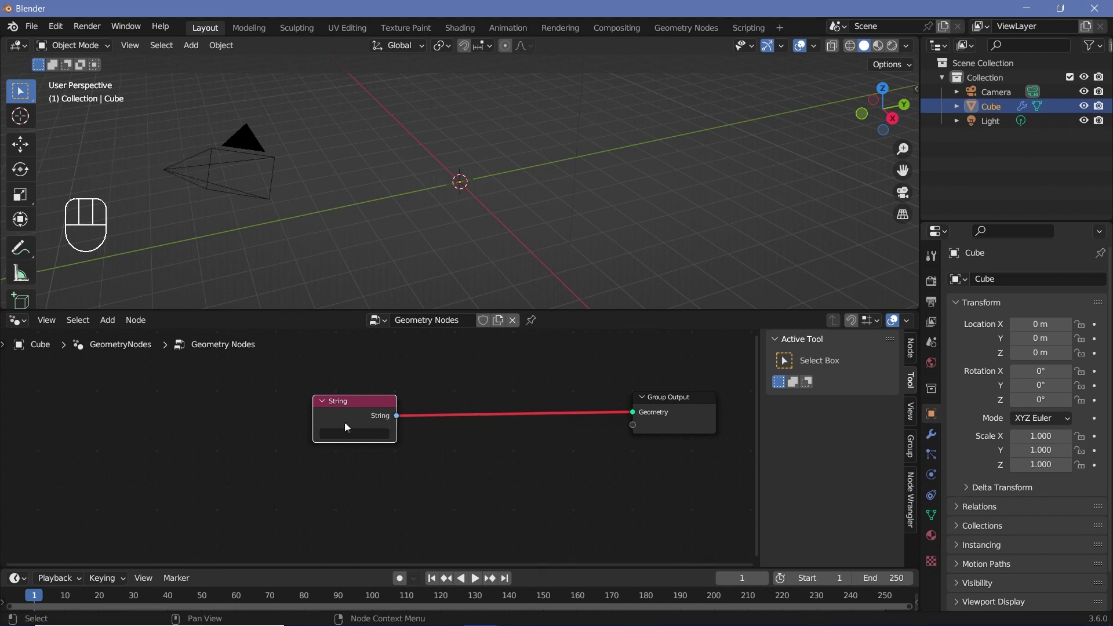
left_click_drag(339, 420, 277, 436)
Step: Add a String to Curves node with a rounded font, feeding Curve Instances to Group Output
key("shift+a")
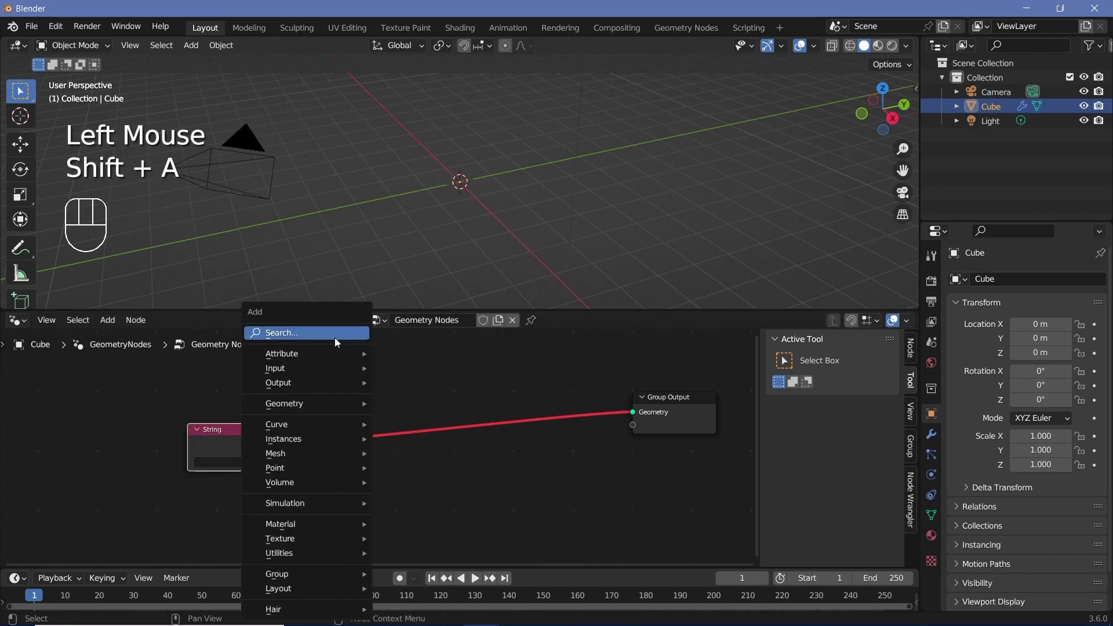
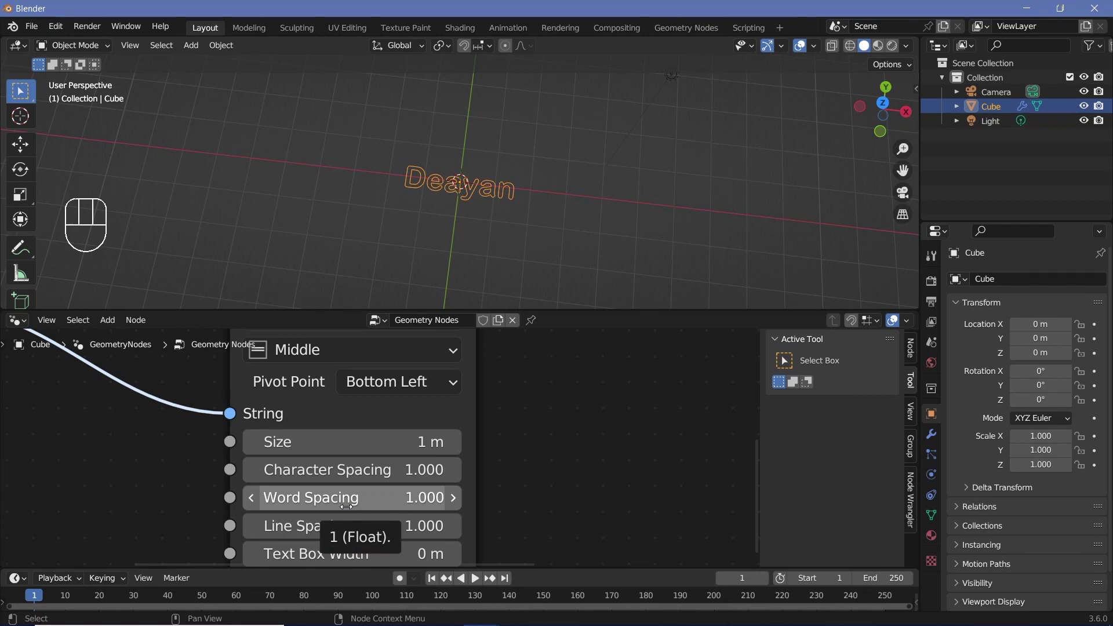
scroll("down", 3)
middle_click(531, 386)
left_click_drag(599, 405, 617, 221)
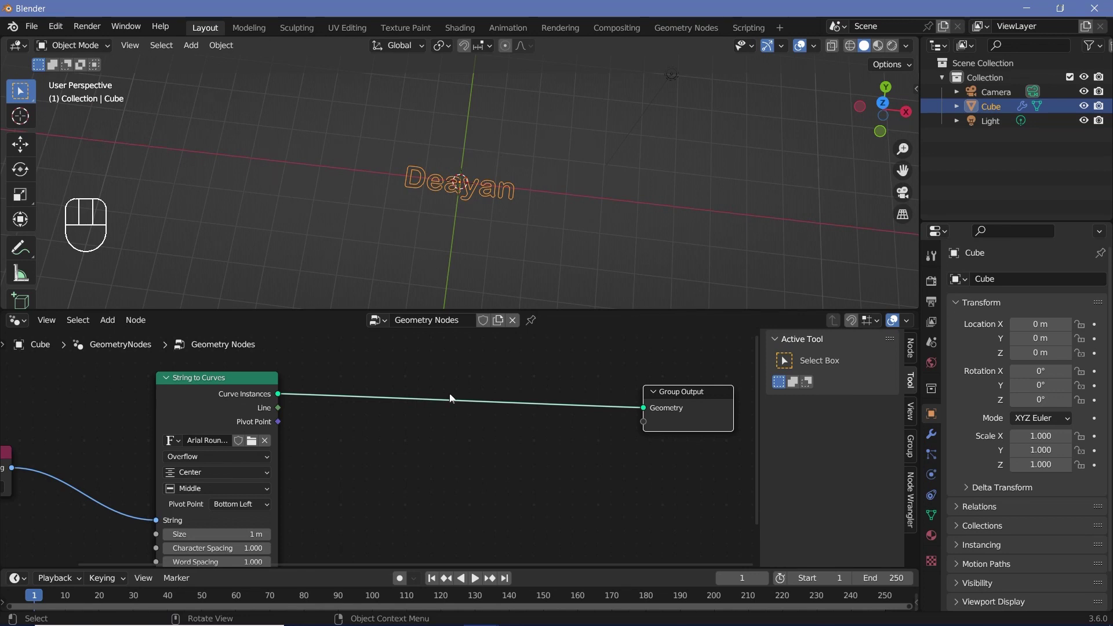
Step: Insert a Rotate Instances node onto the link between the text curves and Group Output
key("shift+a")
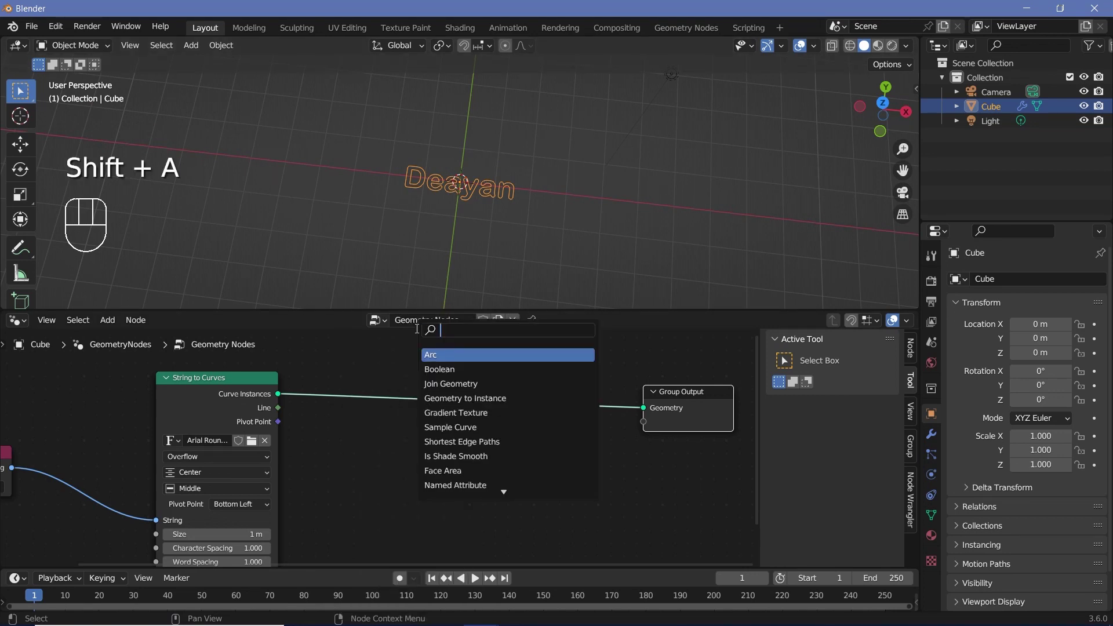
key("BackSpace")
key("BackSpace")
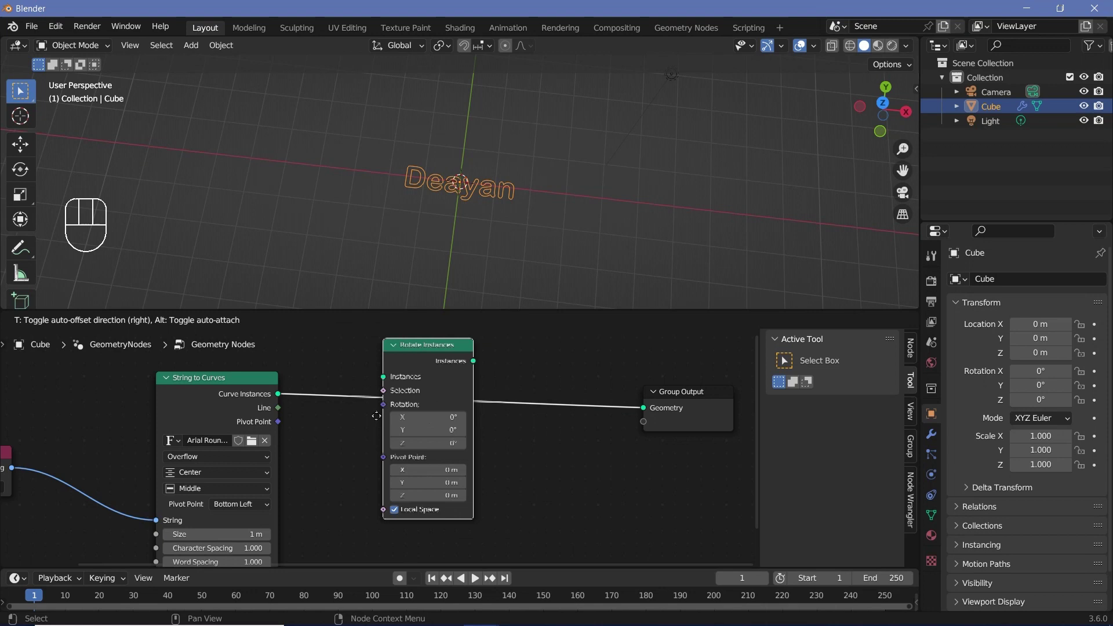
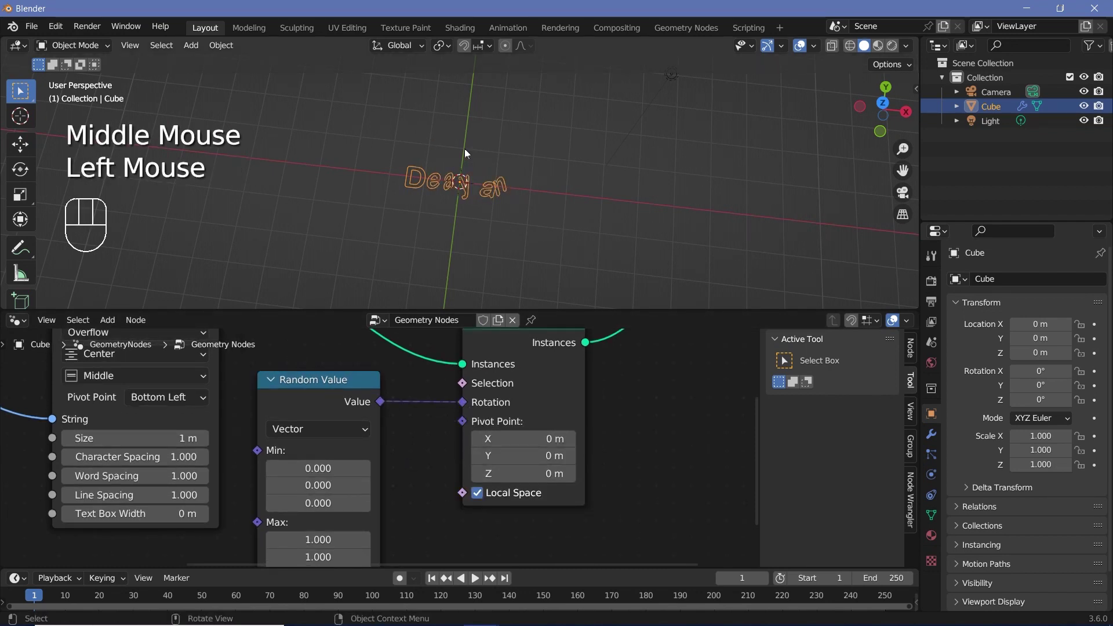
scroll("up", 3)
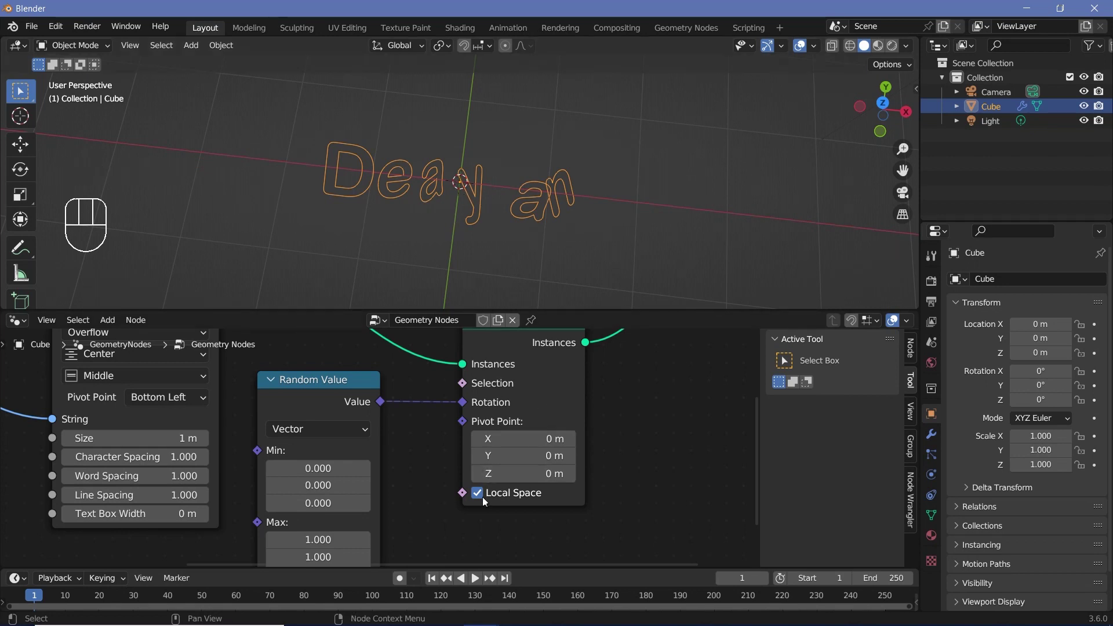
middle_click(278, 410)
scroll("down", 3)
Step: Drive Rotation with a vector Random Value and turn off Local Space
left_click(239, 330)
left_click(249, 363)
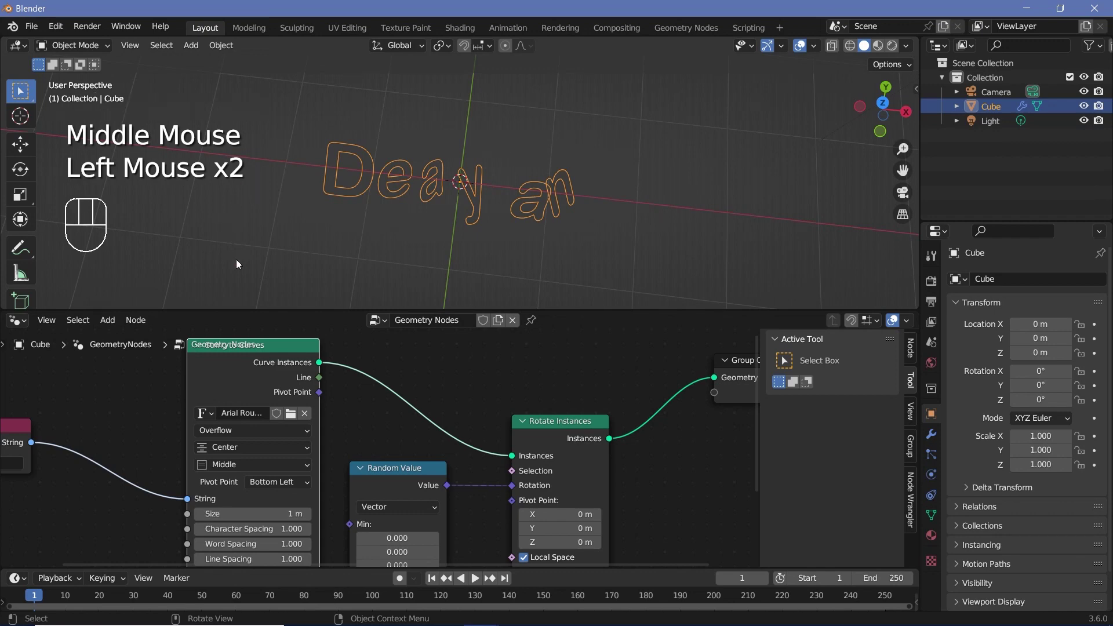
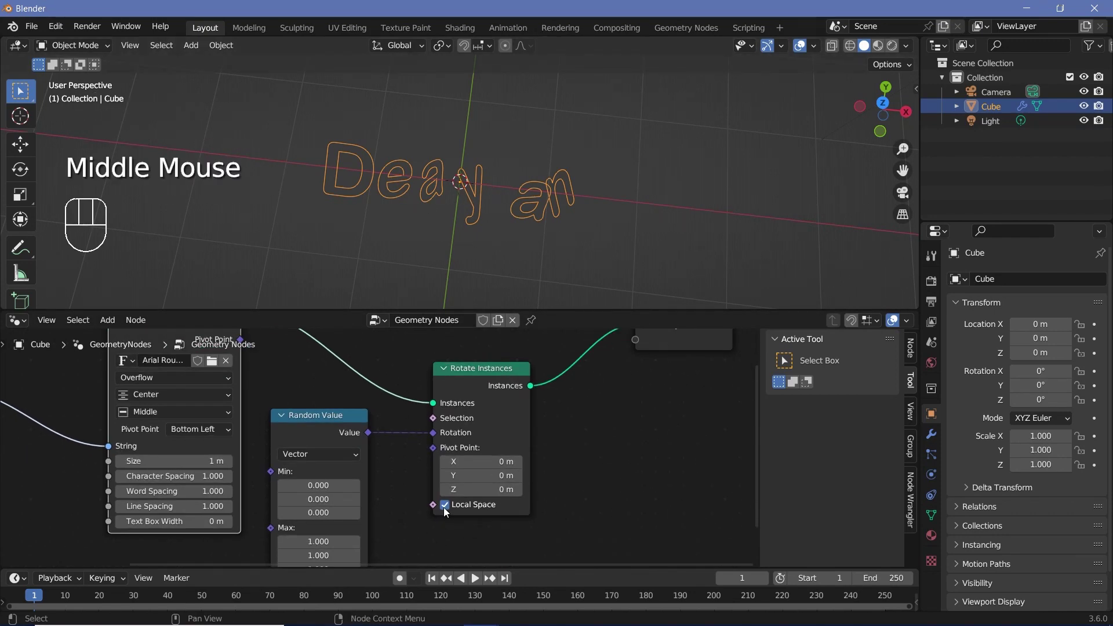
left_click(448, 510)
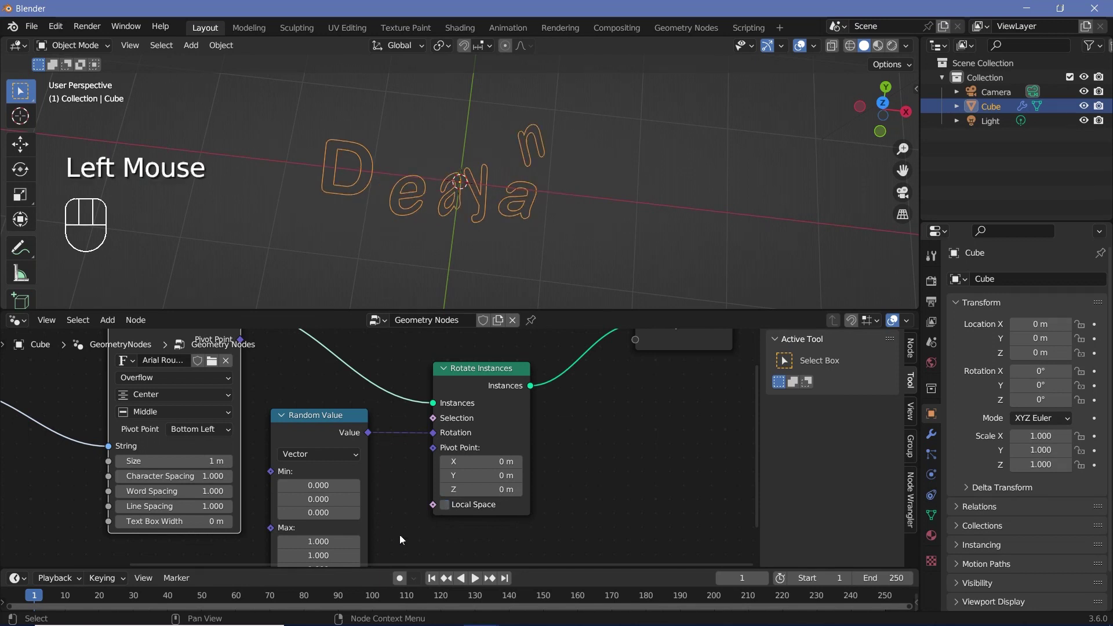
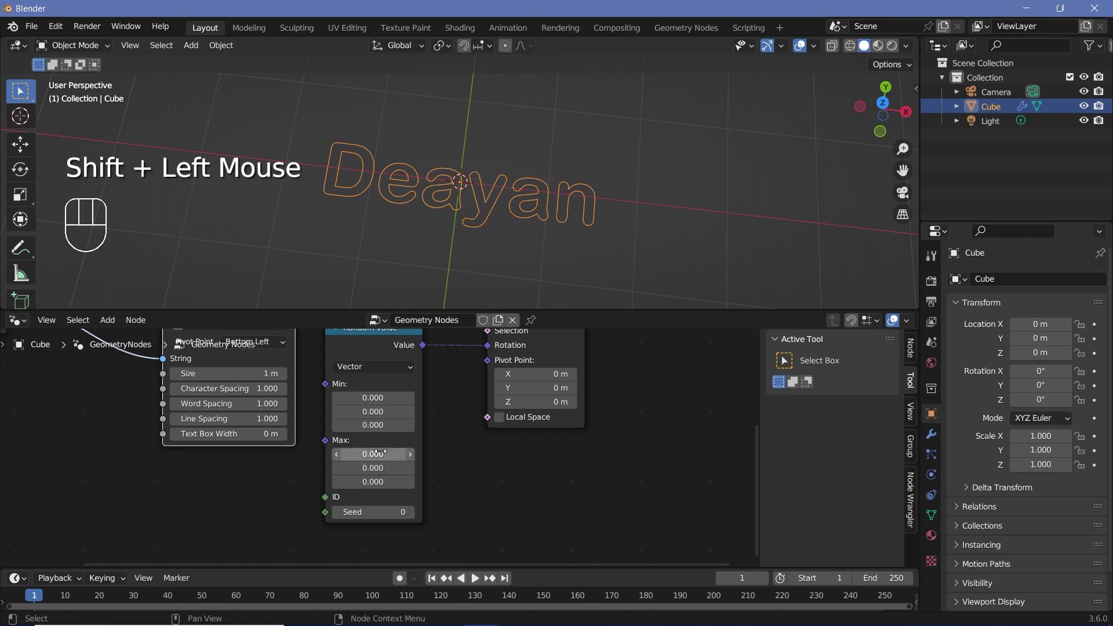
scroll("down", 3)
left_click_drag(441, 225, 546, 236)
Step: Set the Random Value maximum to 0 and frame the node chain toward the output
left_click(812, 47)
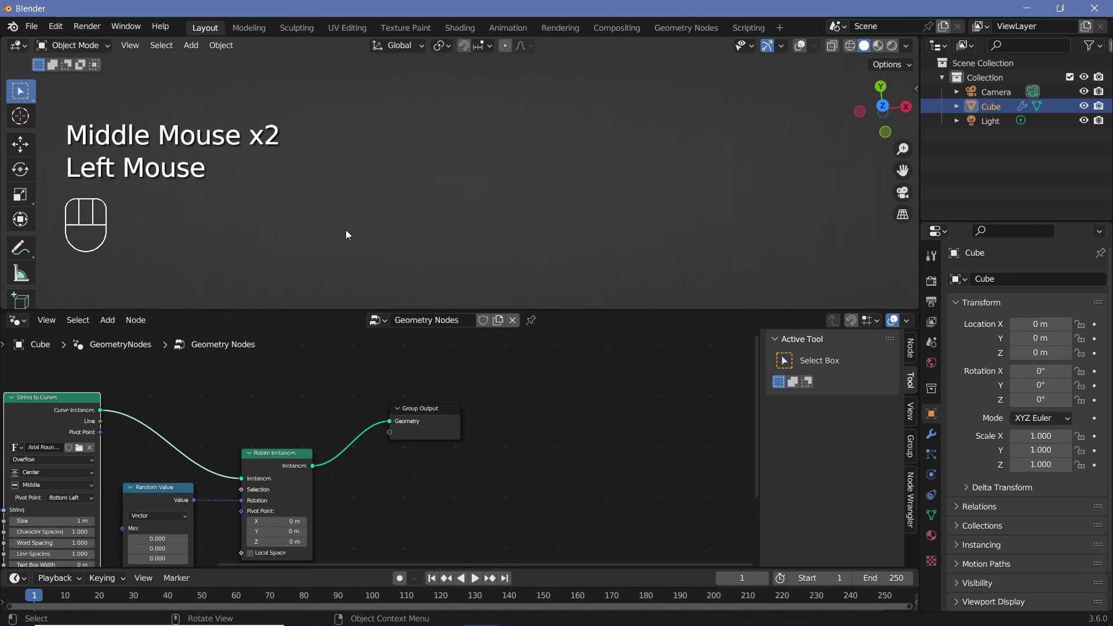
left_click(805, 54)
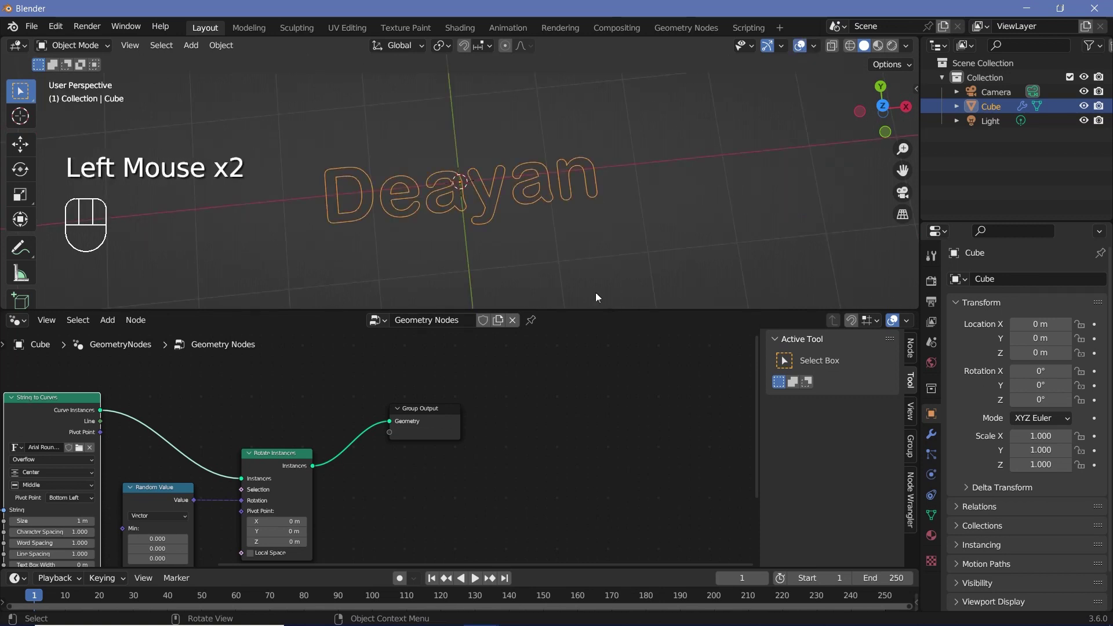
middle_click(350, 406)
scroll("up", 3)
left_click_drag(350, 406, 431, 425)
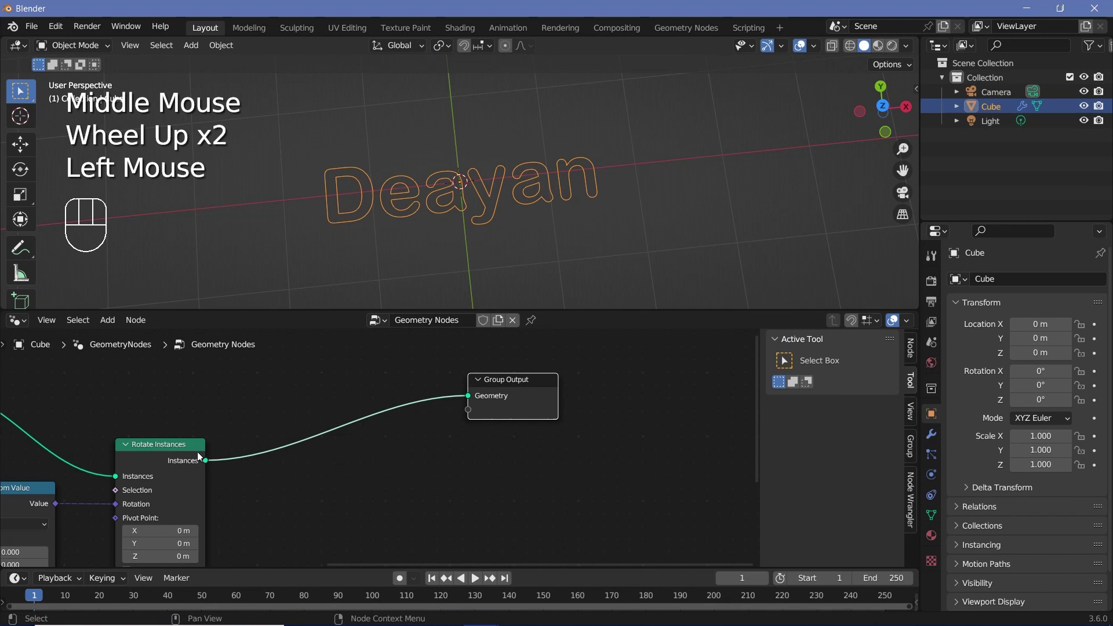
Step: Drop a Fill Curve node between Rotate Instances and Group Output so the letters become filled faces
key("shift+a")
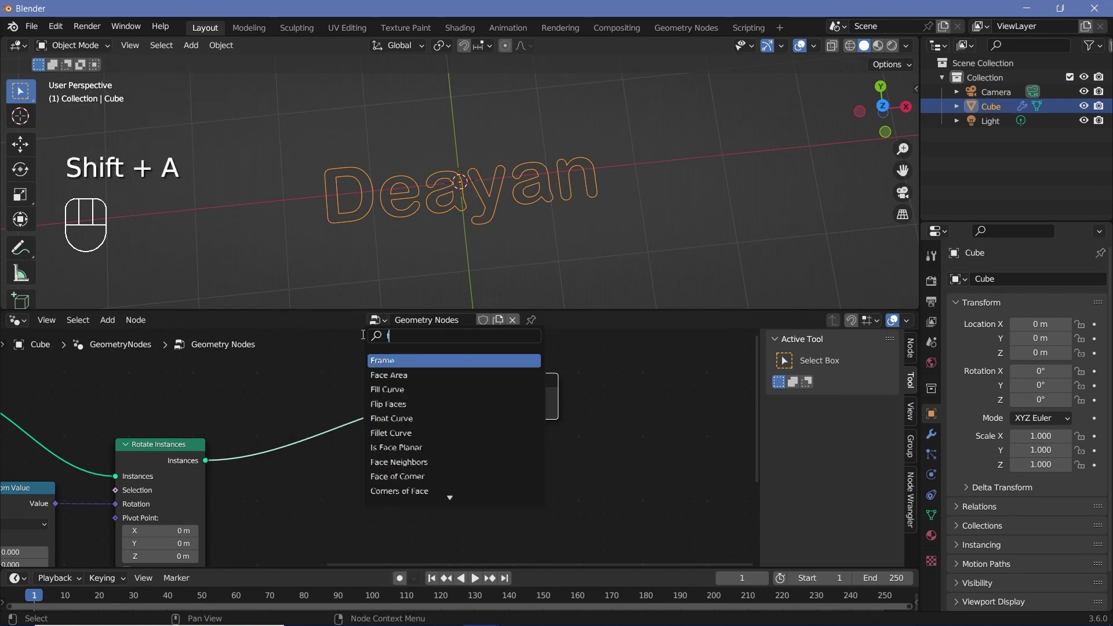
key("l")
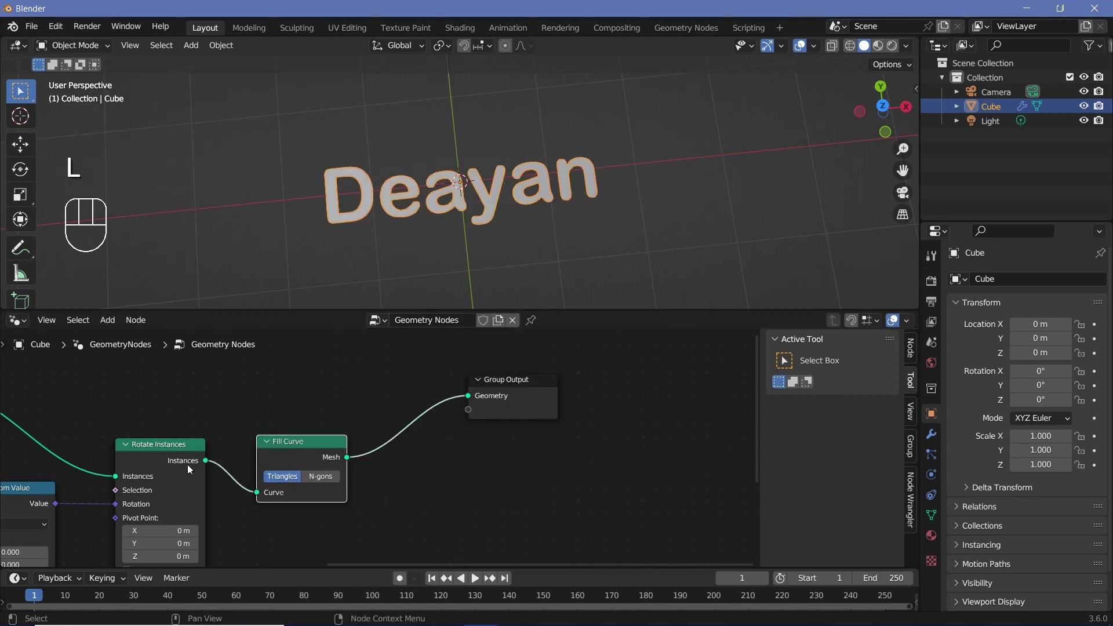
middle_click(460, 440)
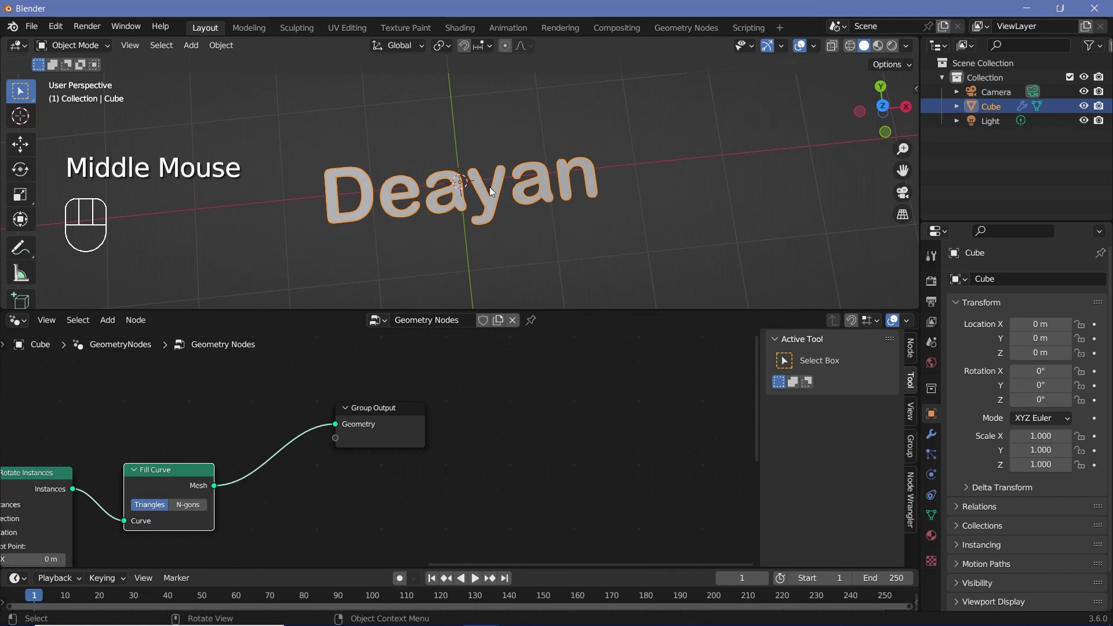
left_click_drag(452, 190, 474, 138)
scroll("up", 3)
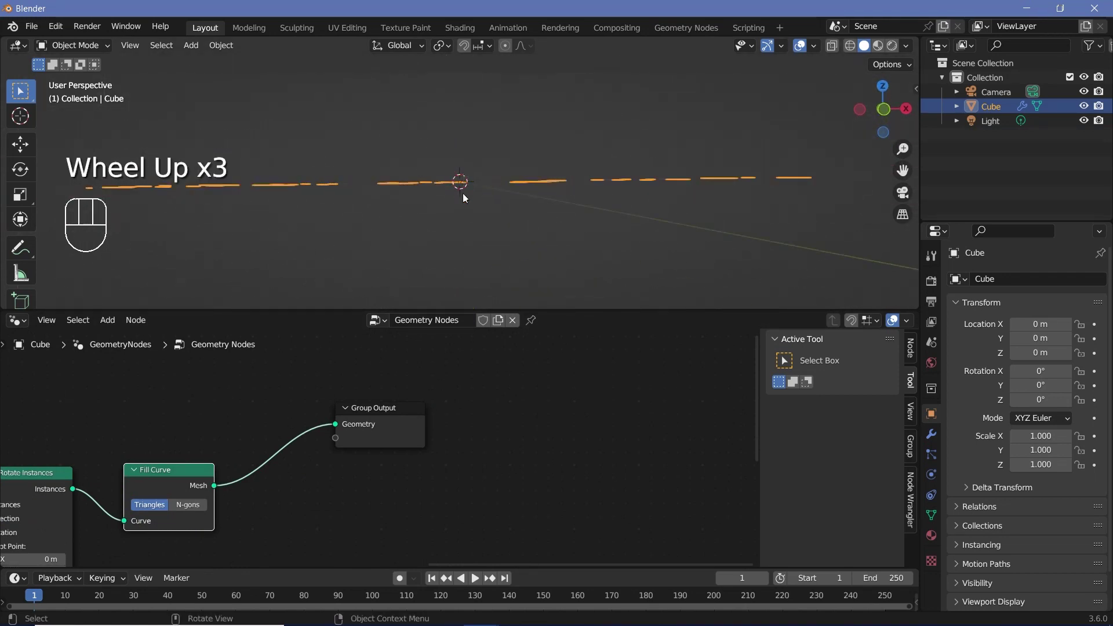
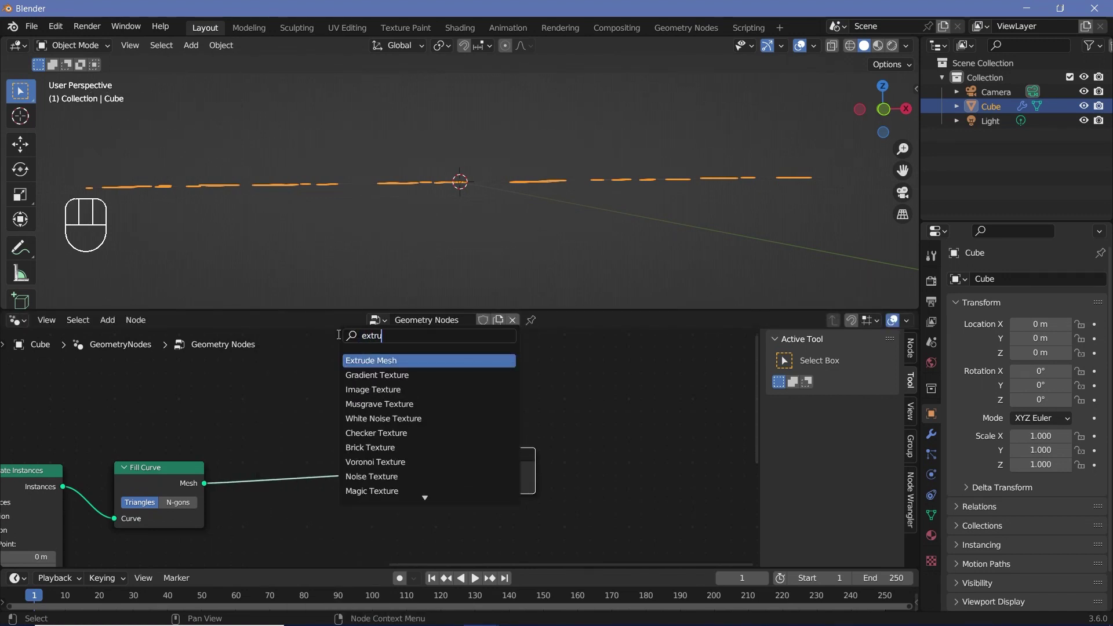
Step: Add an Extrude Mesh node after Fill Curve with Offset Scale 0.1 and inspect the thickened letters
scroll("down", 3)
left_click_drag(428, 182, 452, 59)
middle_click(457, 231)
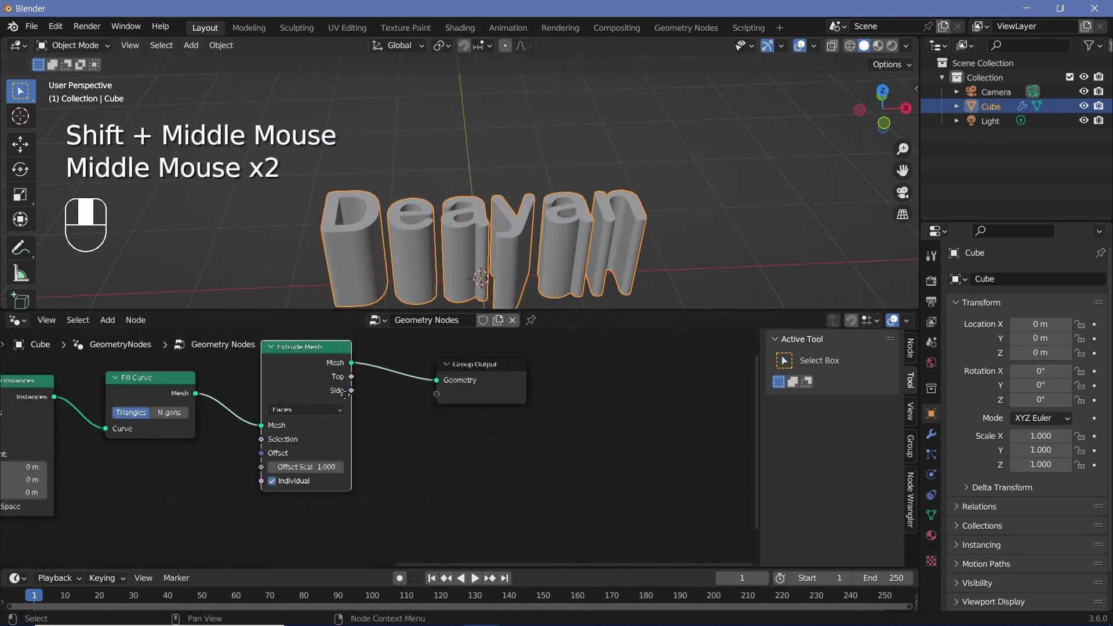
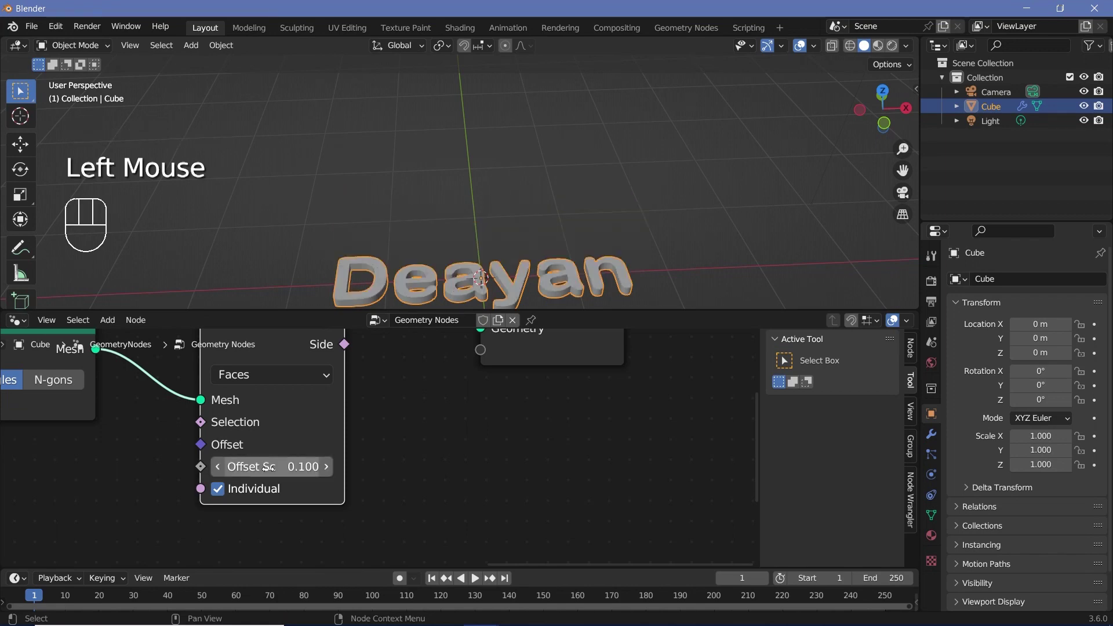
left_click_drag(442, 301, 445, 107)
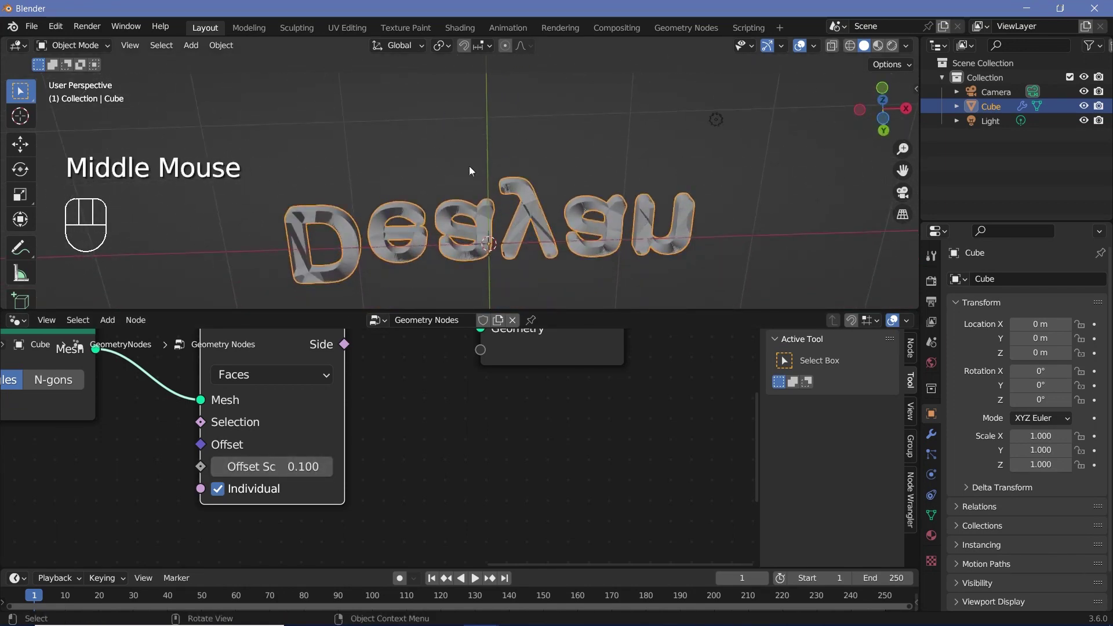
scroll("up", 3)
left_click_drag(456, 214, 399, 211)
scroll("down", 3)
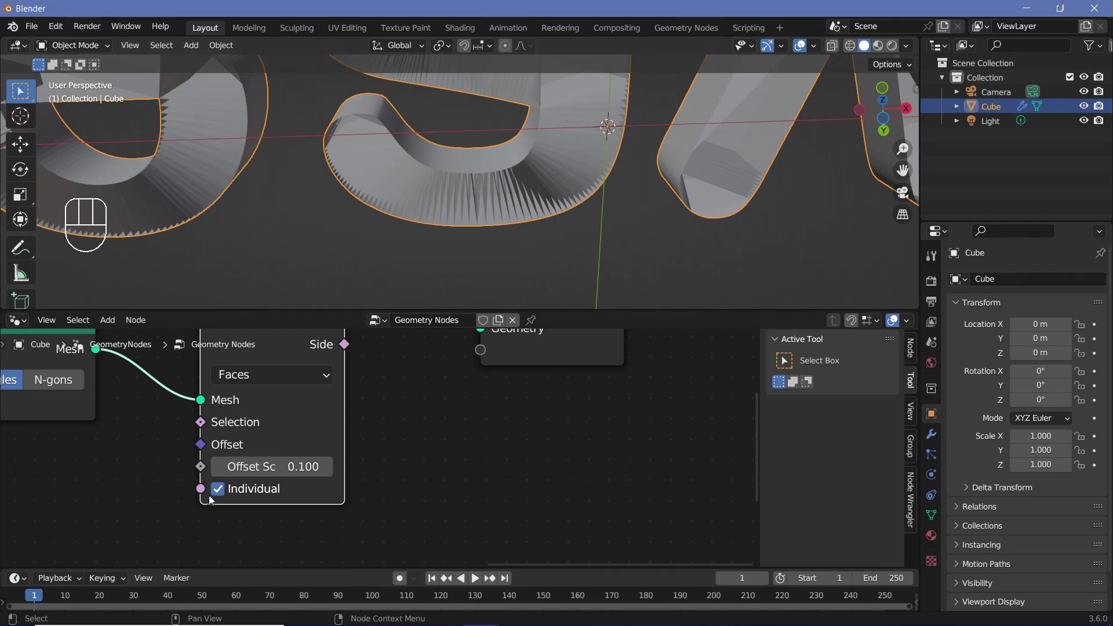
Step: Turn off Individual so the letter faces extrude together, checking from several angles
left_click(218, 498)
scroll("down", 3)
left_click_drag(478, 110, 508, 136)
left_click_drag(527, 188, 507, 169)
scroll("up", 3)
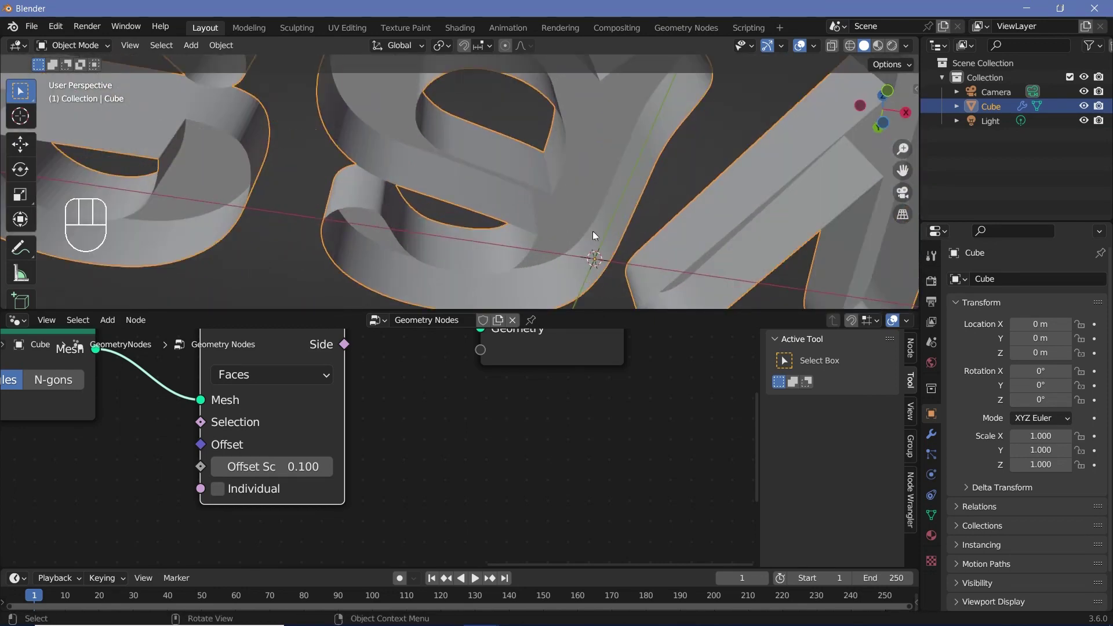
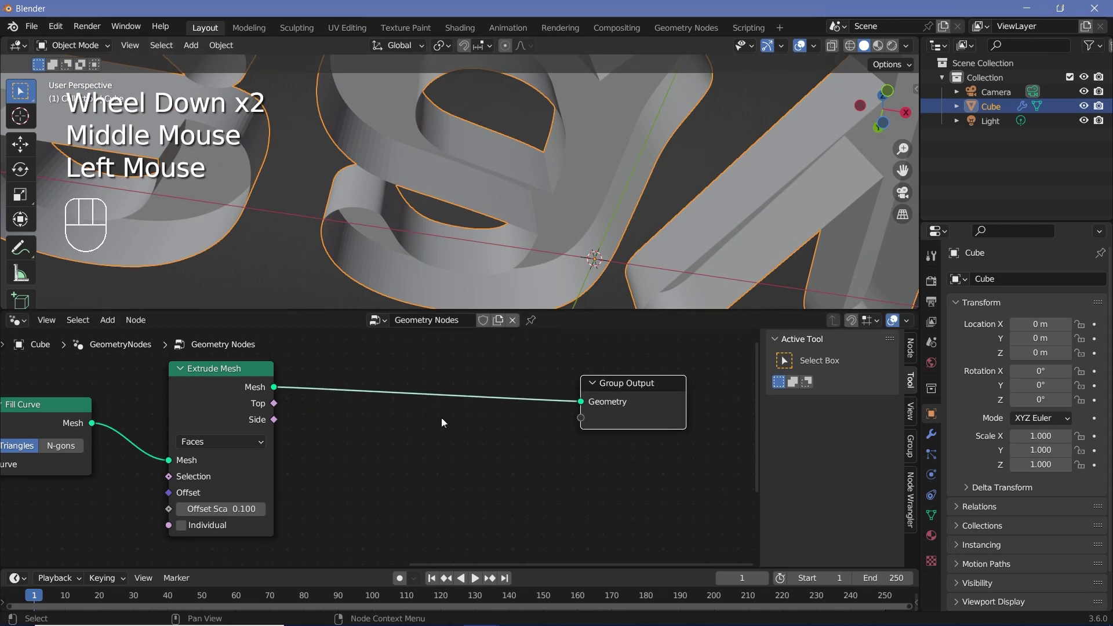
Step: Merge the filled caps with the extruded sides via a Join Geometry node before Group Output
key("shift+a")
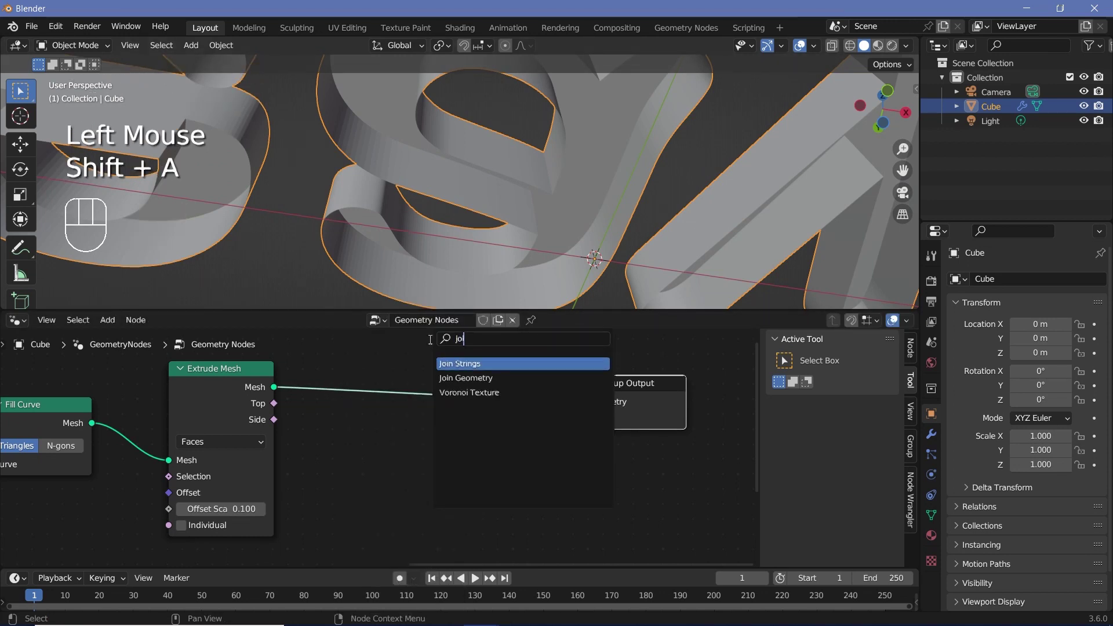
middle_click(393, 452)
left_click_drag(269, 376, 247, 448)
left_click_drag(133, 404, 366, 429)
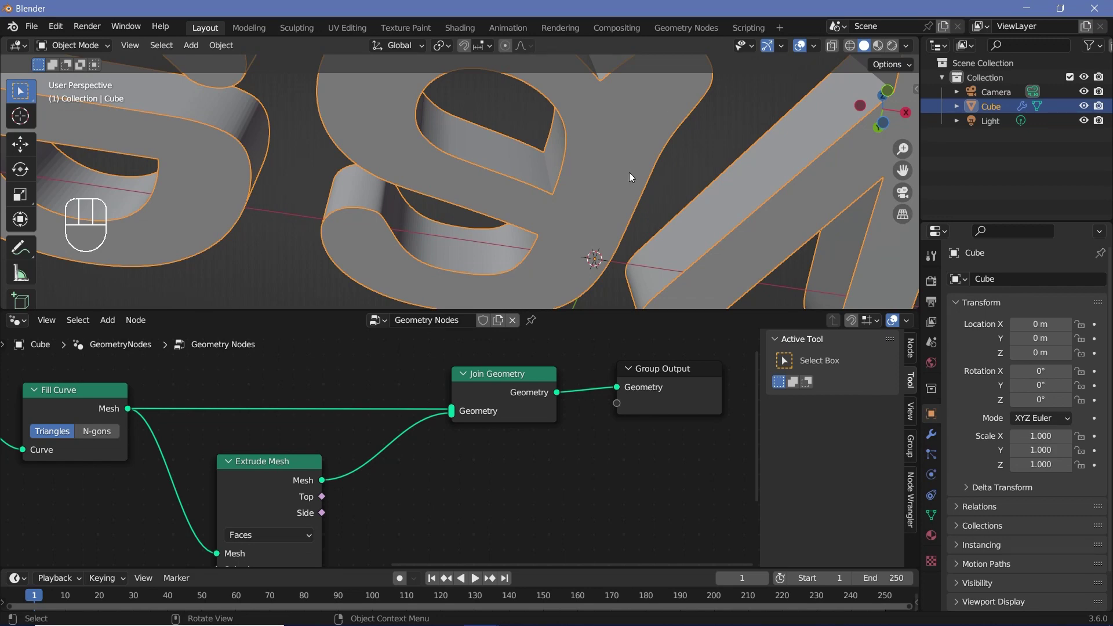
scroll("down", 3)
scroll("up", 3)
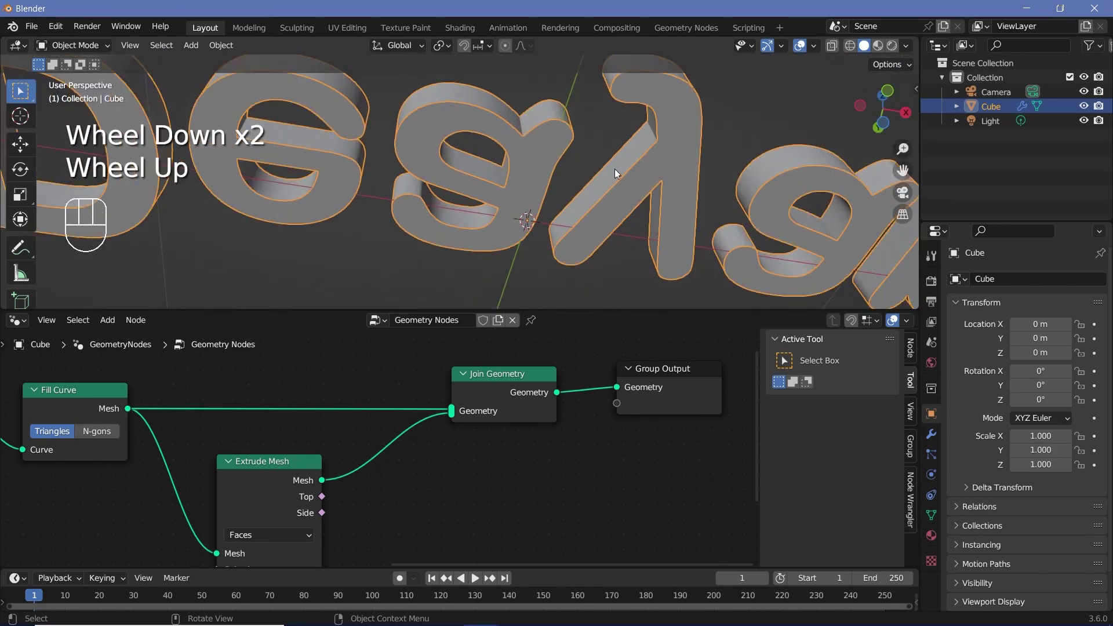
key("shift+a")
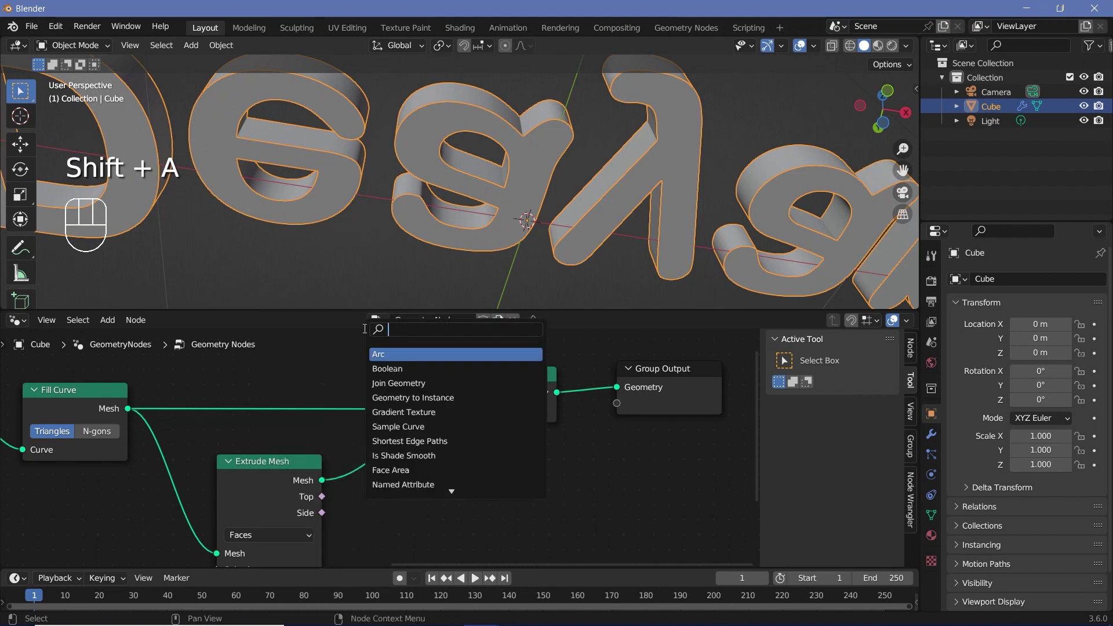
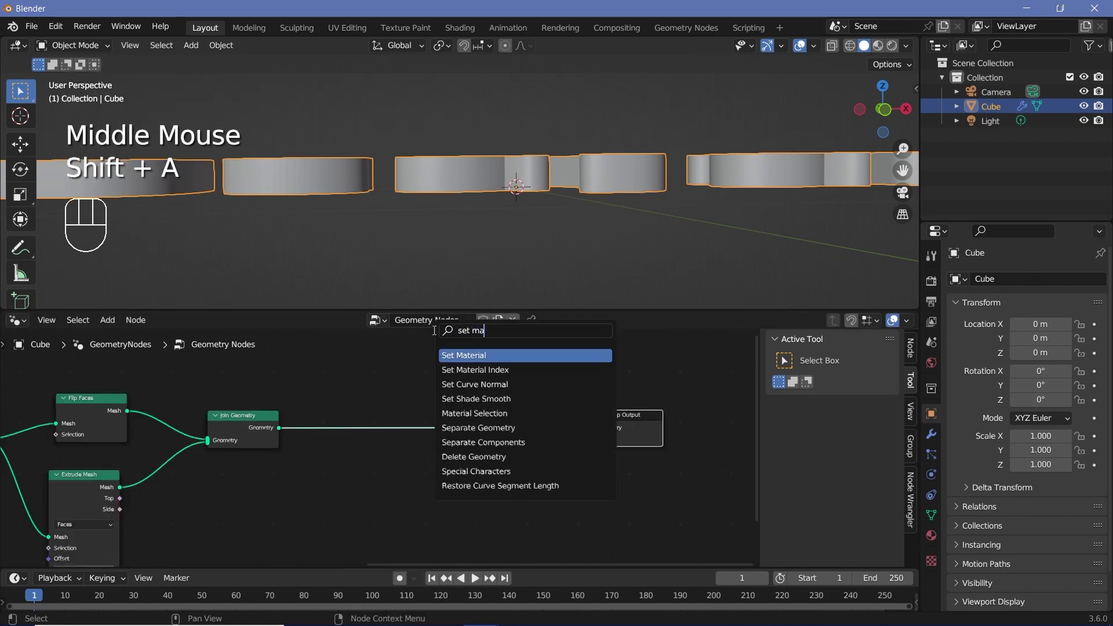
Step: Place two Set Material nodes before Group Output and give the Cube a Faces material plus a second slot
left_click(393, 420)
key("shift+d")
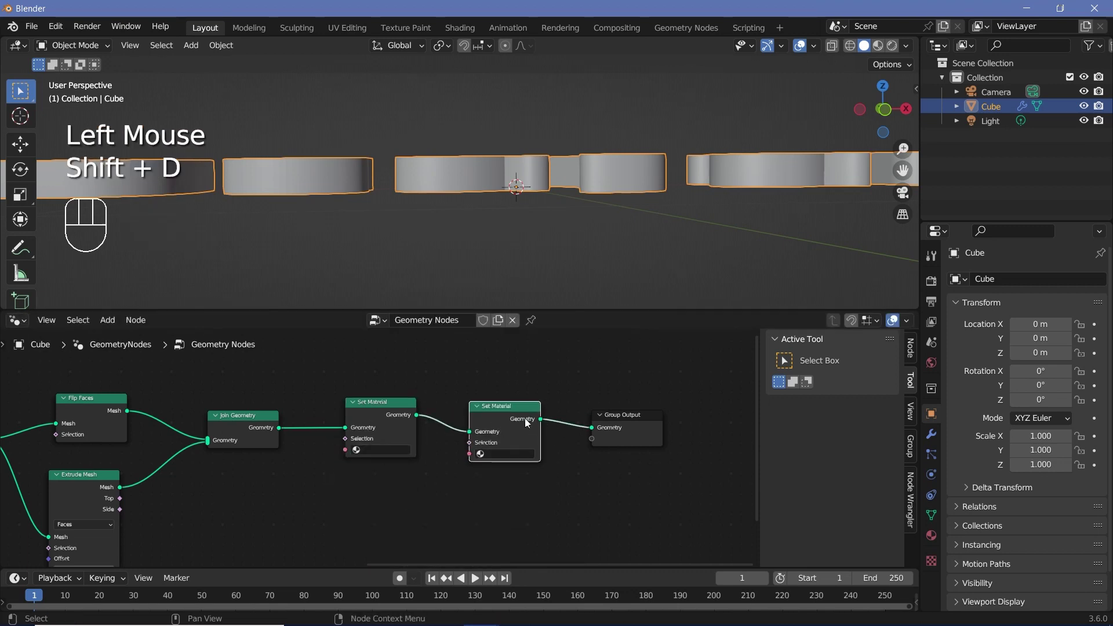
left_click(407, 429)
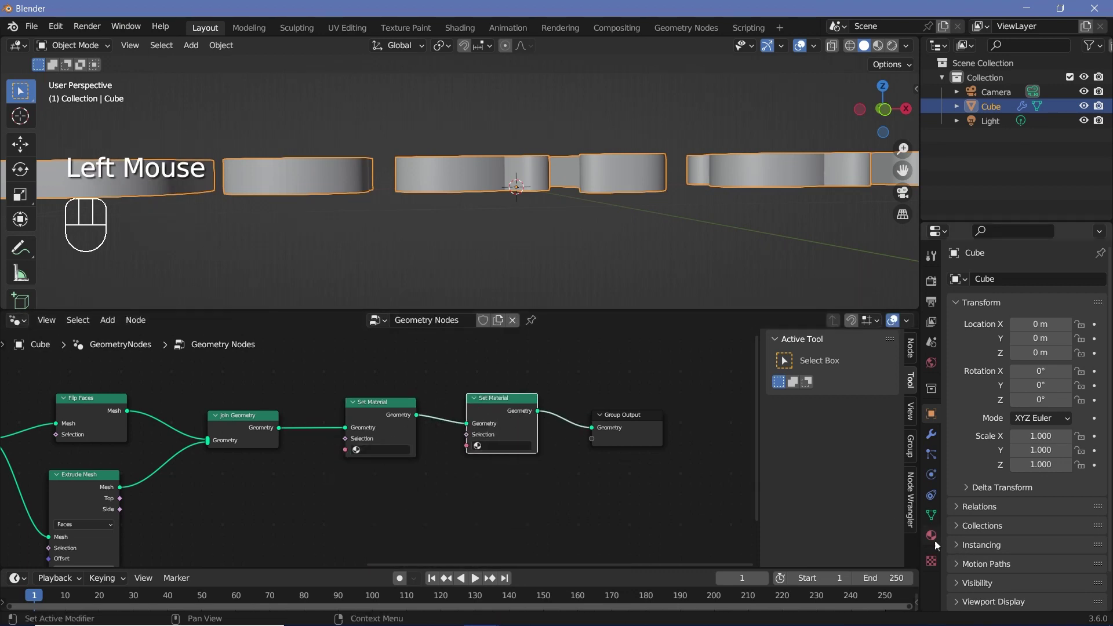
left_click(934, 541)
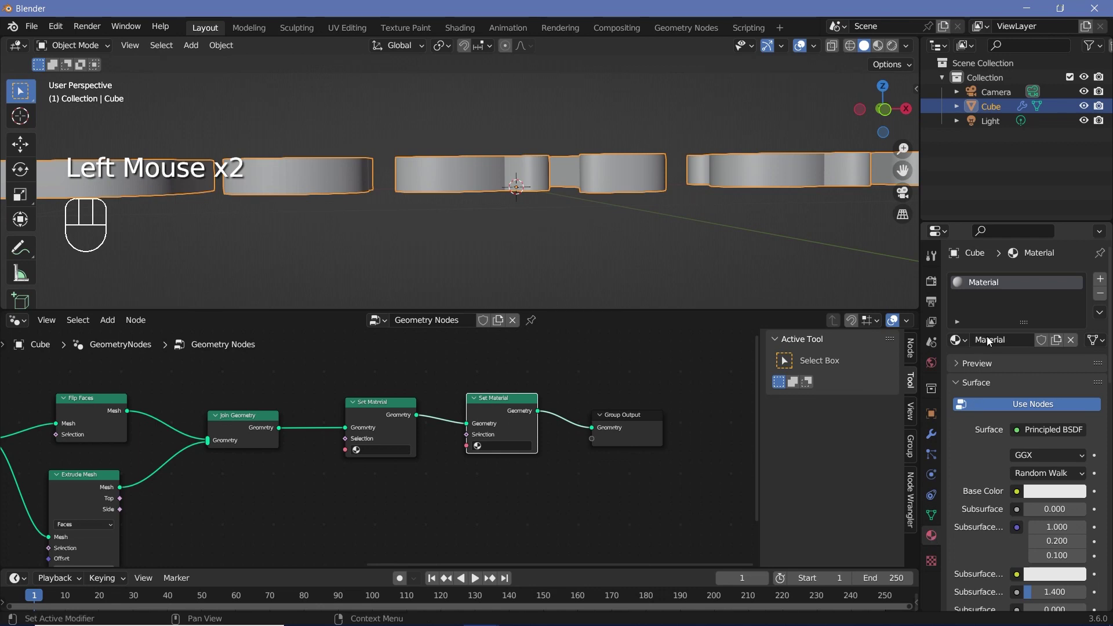
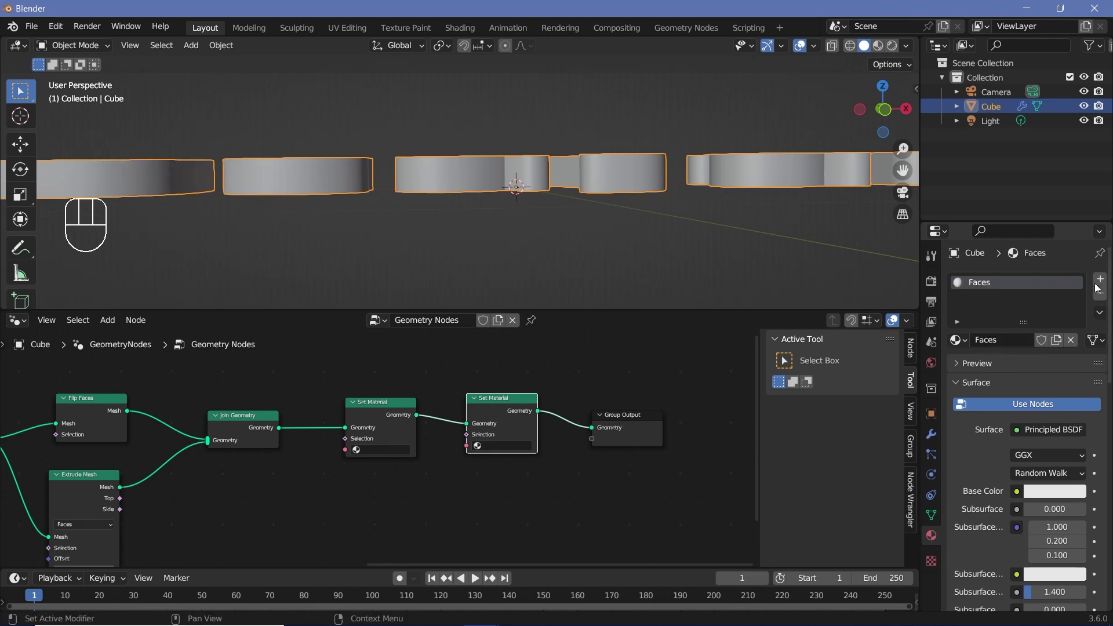
left_click(1107, 284)
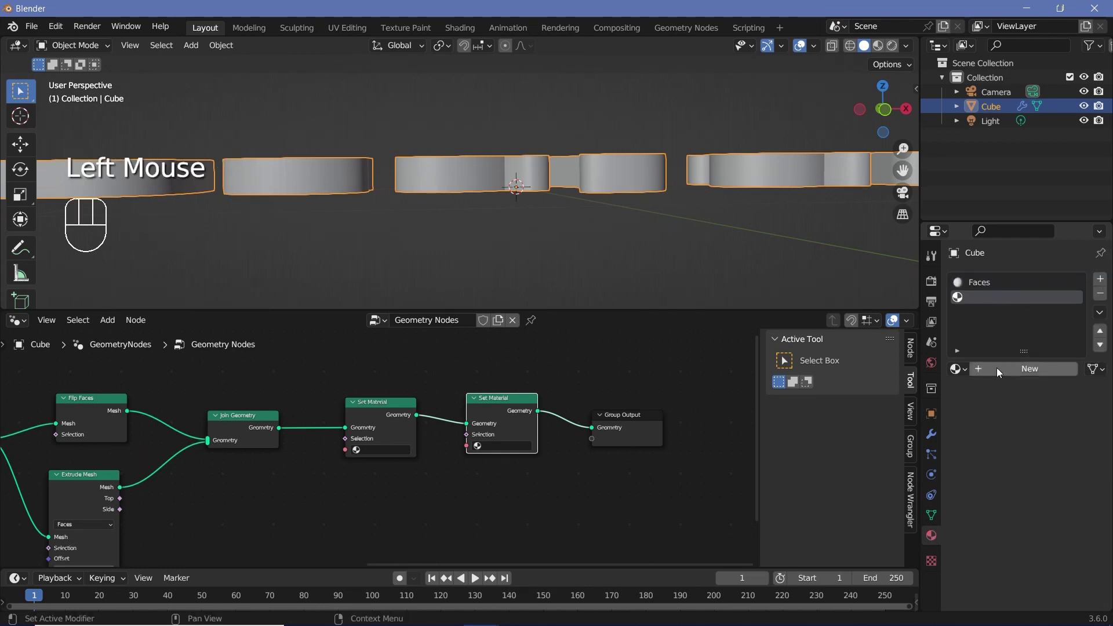
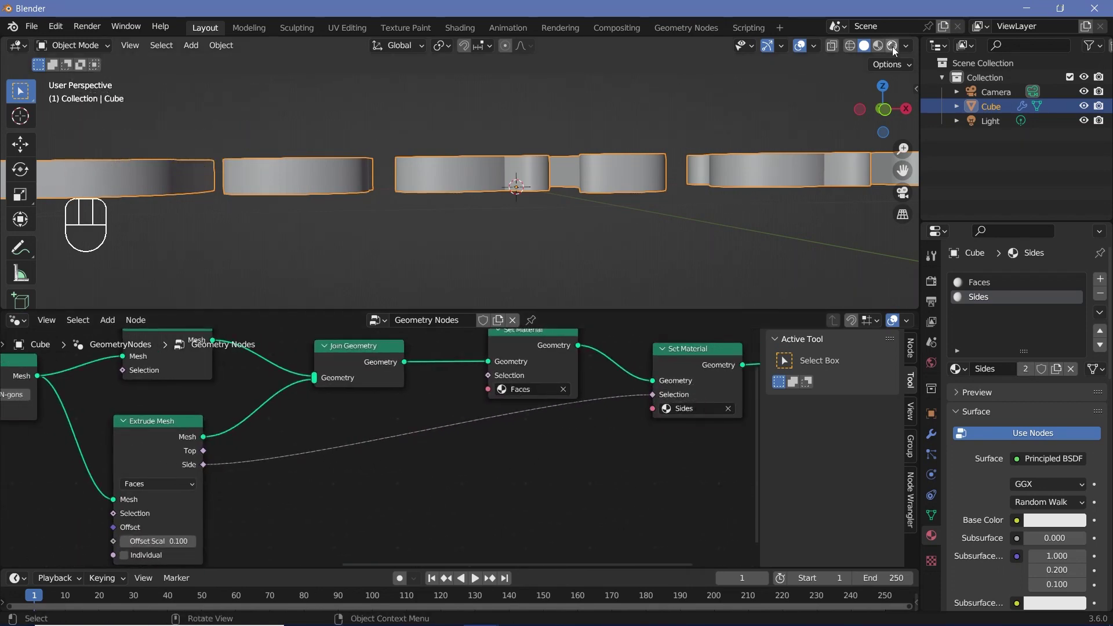
Step: In Material Preview, give the Faces material a teal Base Color and inspect the letter fronts
left_click(687, 130)
left_click_drag(669, 137, 734, 228)
left_click(993, 283)
scroll("down", 3)
left_click_drag(1054, 409, 1026, 282)
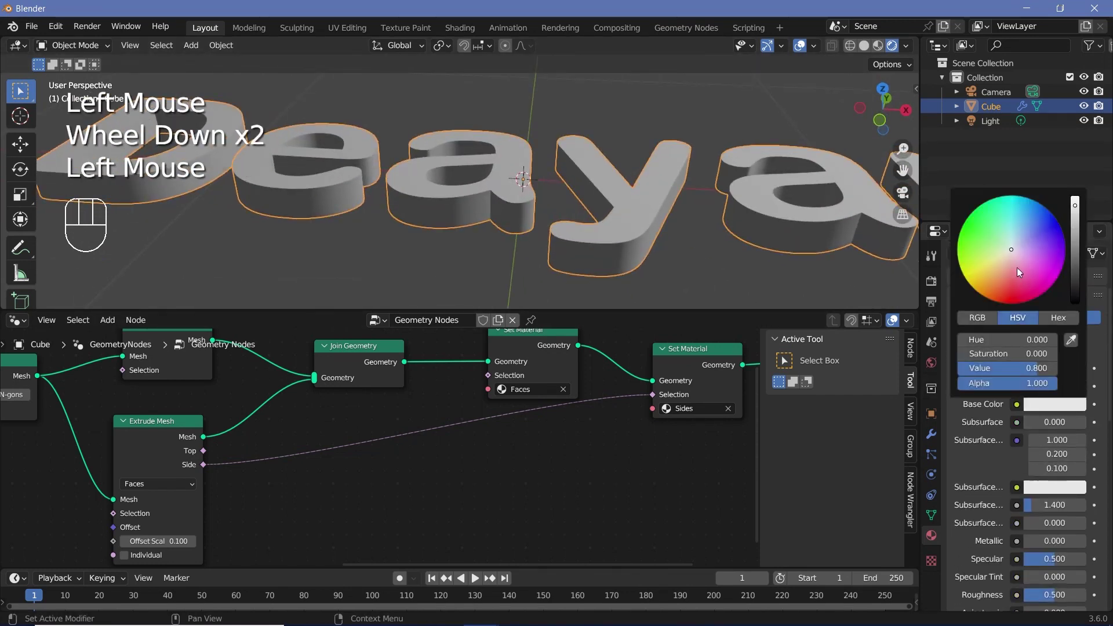
left_click_drag(537, 214, 525, 251)
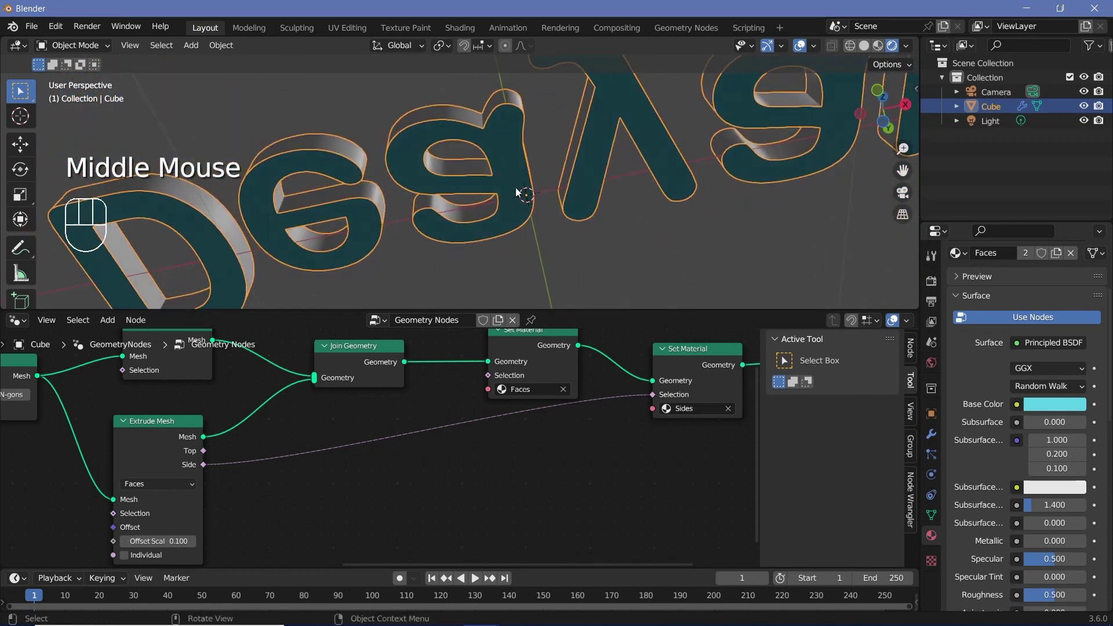
scroll("up", 3)
scroll("up", 3)
middle_click(501, 175)
Step: Select the Sides material slot and examine a letter's side wall and edge up close
left_click(991, 297)
left_click_drag(560, 214, 582, 226)
scroll("up", 3)
middle_click(517, 160)
left_click_drag(540, 221, 569, 196)
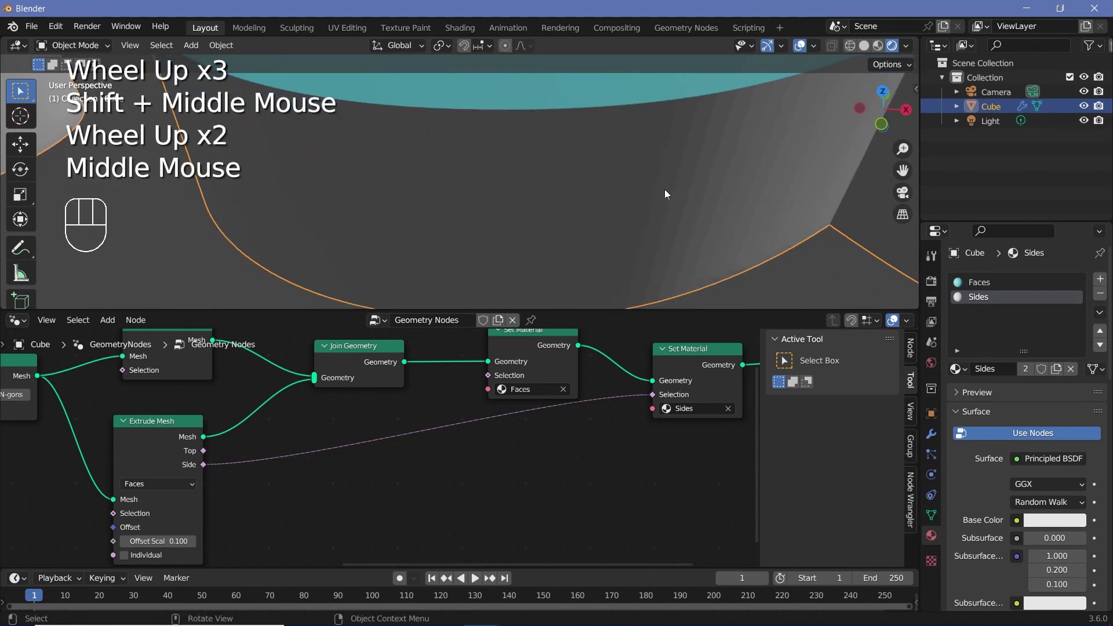
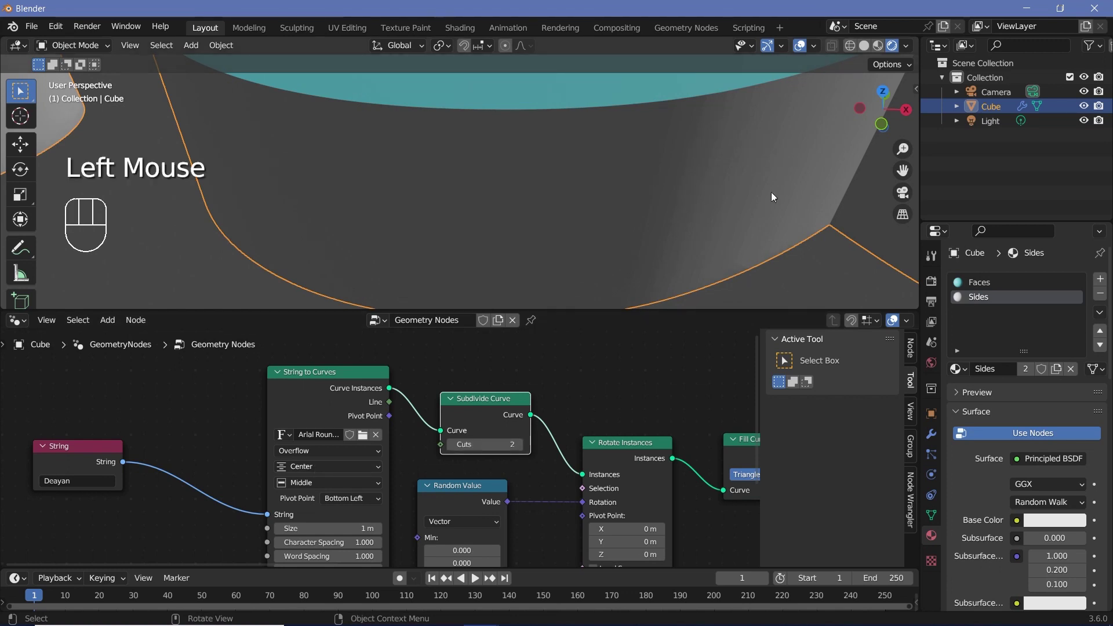
Step: Raise Subdivide Curve Cuts to 2 and view the smoother letter edges from the side and above
left_click_drag(671, 189, 509, 207)
scroll("up", 3)
left_click_drag(568, 201, 595, 199)
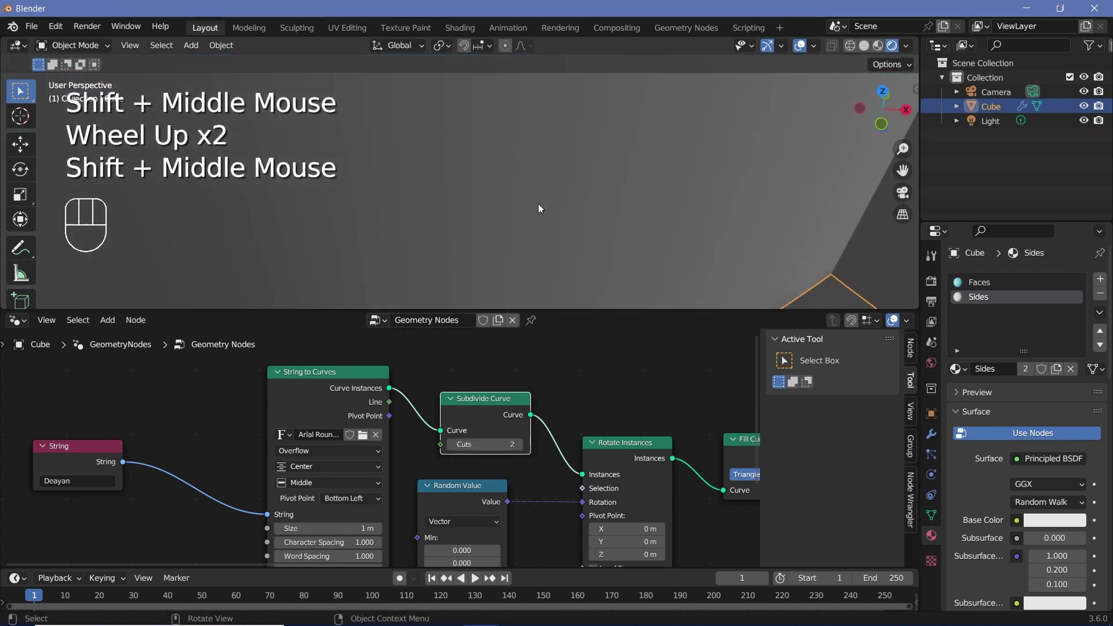
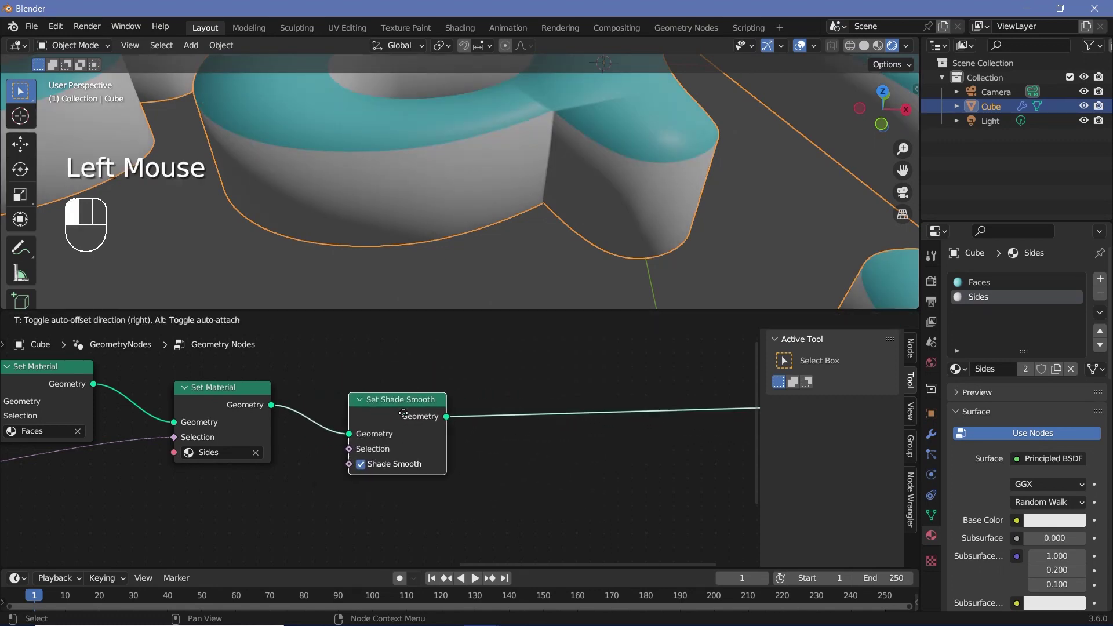
Step: Drop a Set Shade Smooth node after the last Set Material and check the smooth teal letters
left_click_drag(563, 181, 586, 241)
scroll("down", 3)
scroll("up", 3)
left_click_drag(644, 200, 538, 286)
scroll("up", 3)
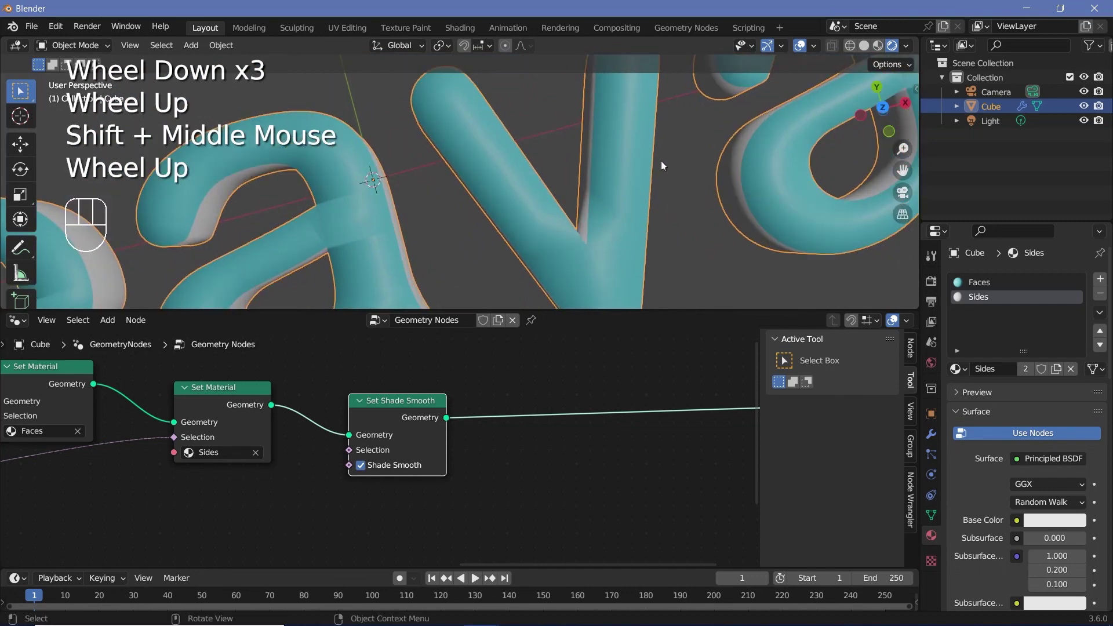
left_click_drag(600, 207, 591, 183)
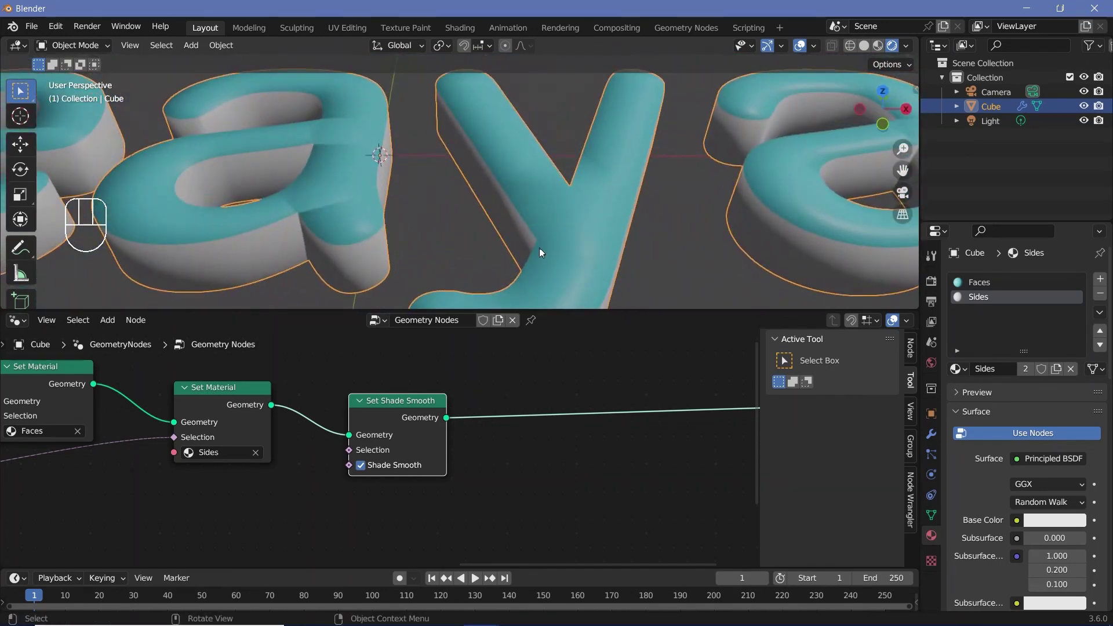
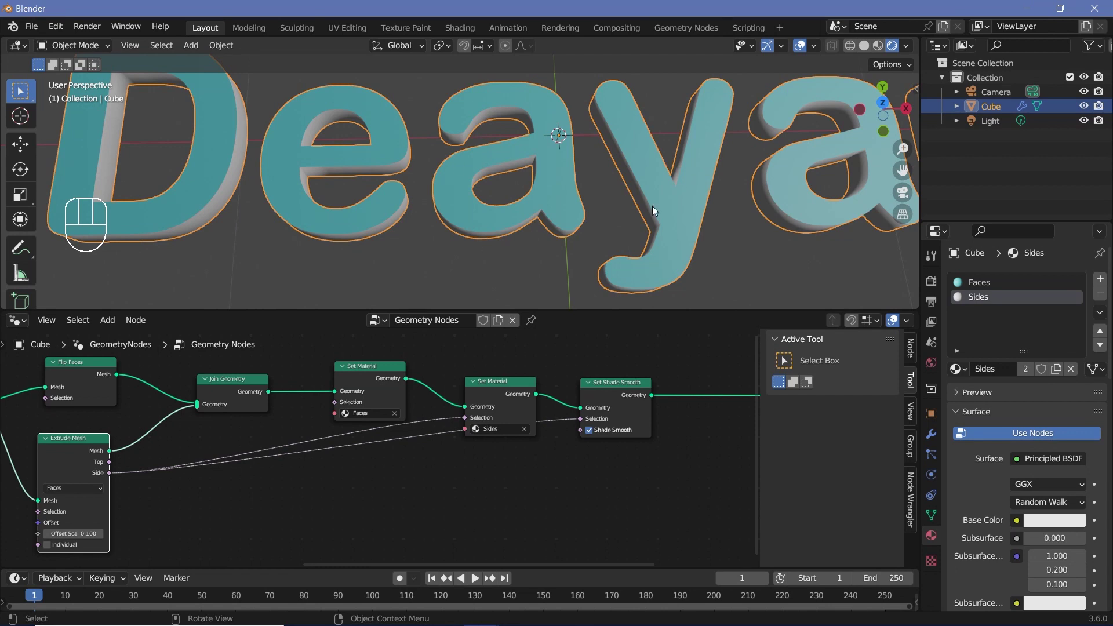
Step: Enable Ambient Occlusion and Bloom in the render settings
left_click(934, 291)
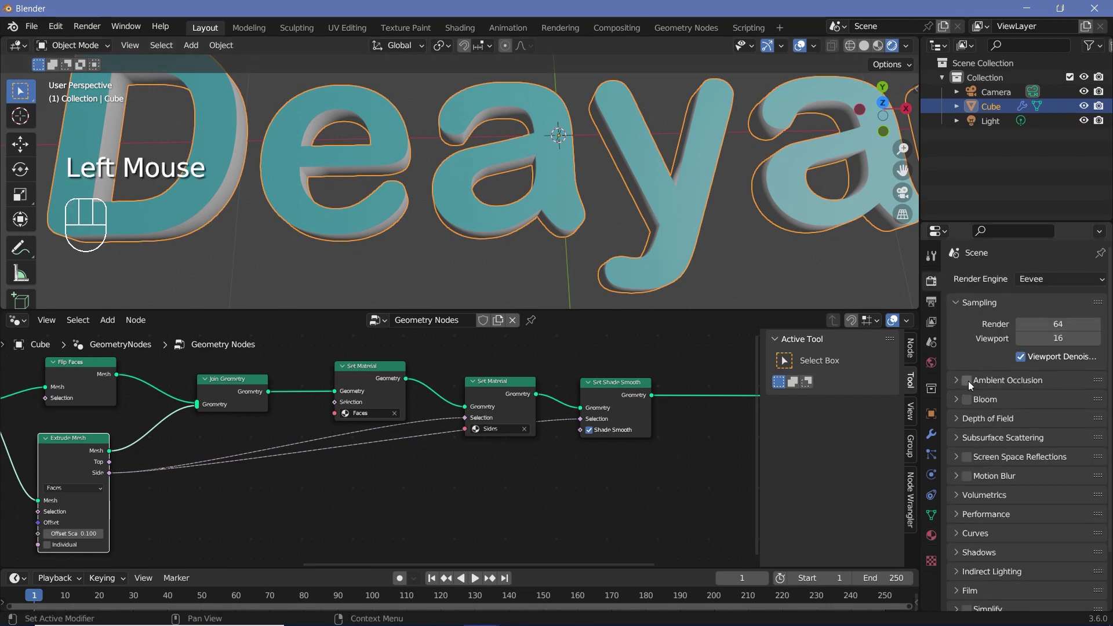
left_click(969, 385)
left_click(974, 401)
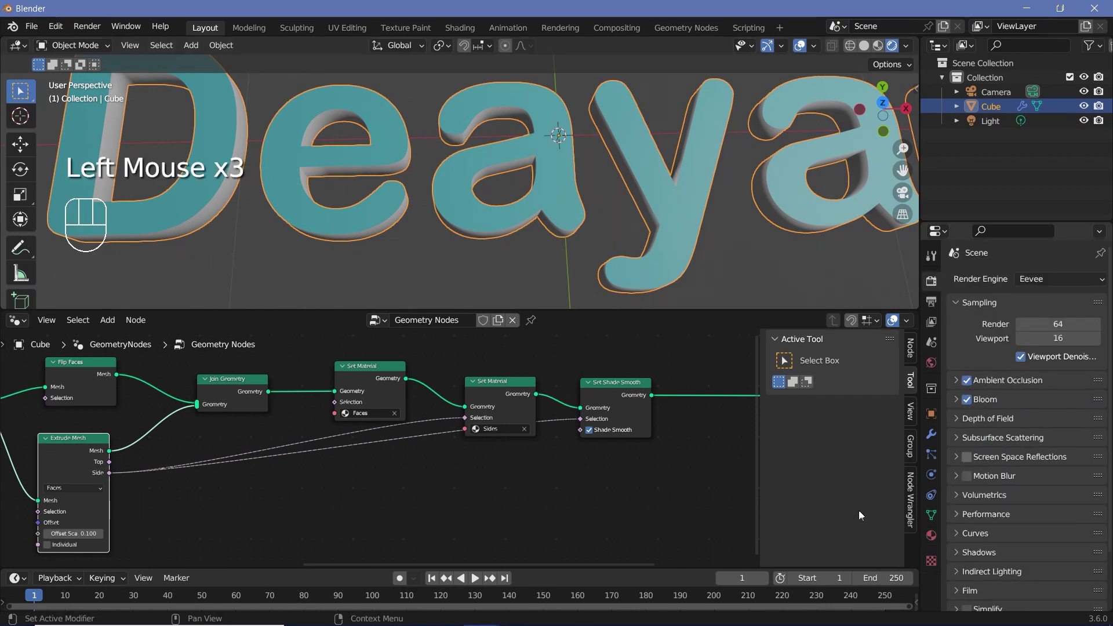
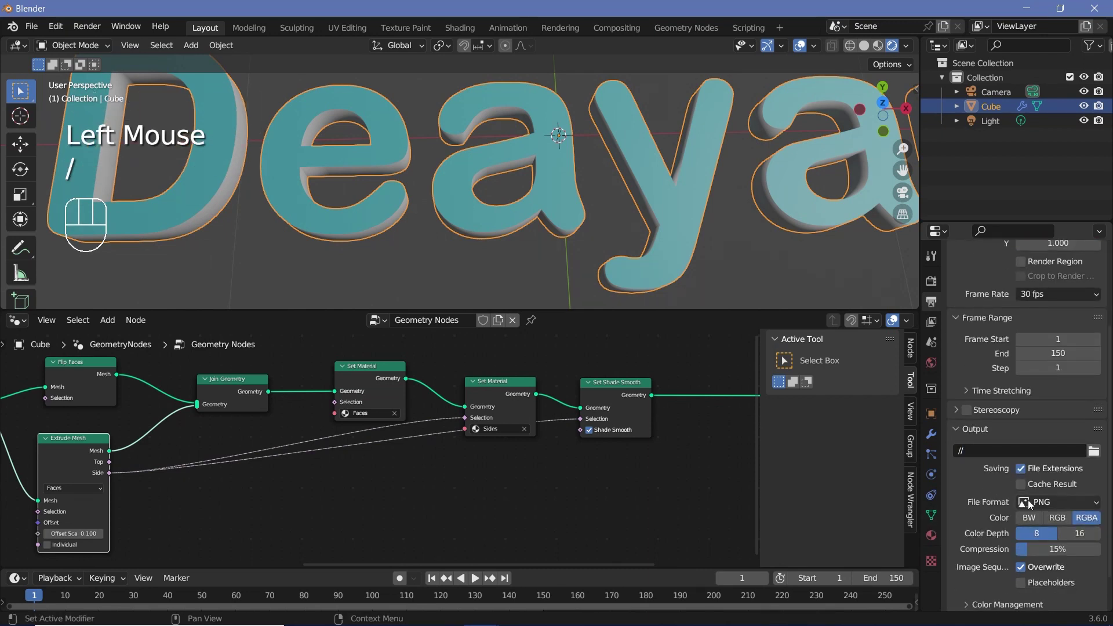
Step: Set the output file format to FFmpeg Video with MPEG-4 container and H.264 codec
left_click_drag(1035, 509, 1034, 551)
scroll("down", 3)
left_click(989, 561)
scroll("down", 3)
scroll("down", 3)
left_click_drag(1063, 474, 1045, 524)
left_click_drag(1047, 553, 953, 521)
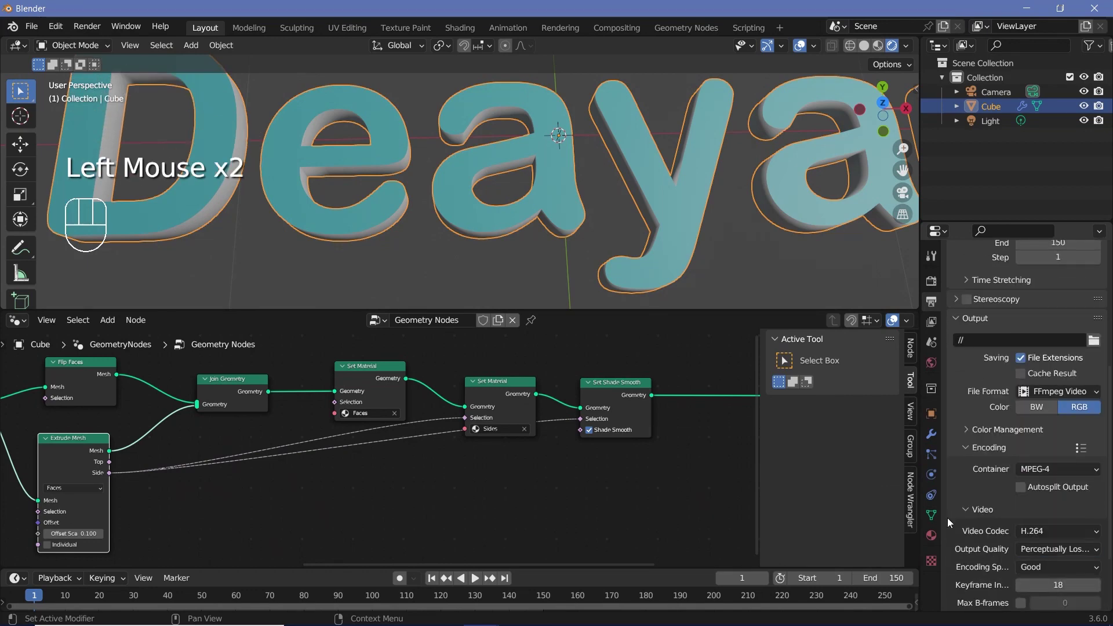
scroll("up", 3)
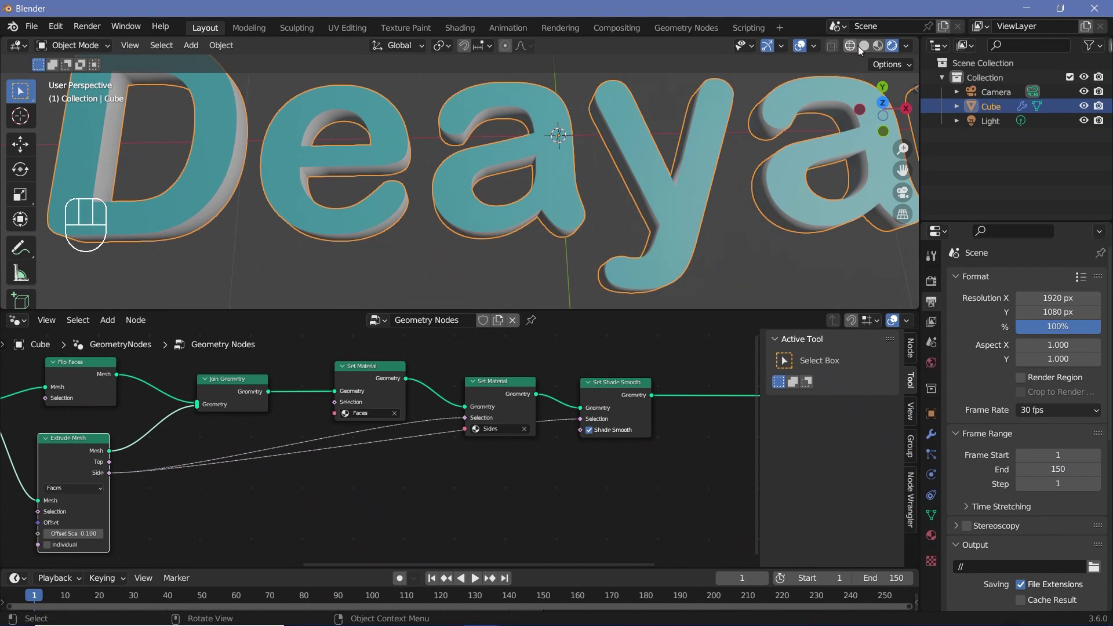
left_click(896, 52)
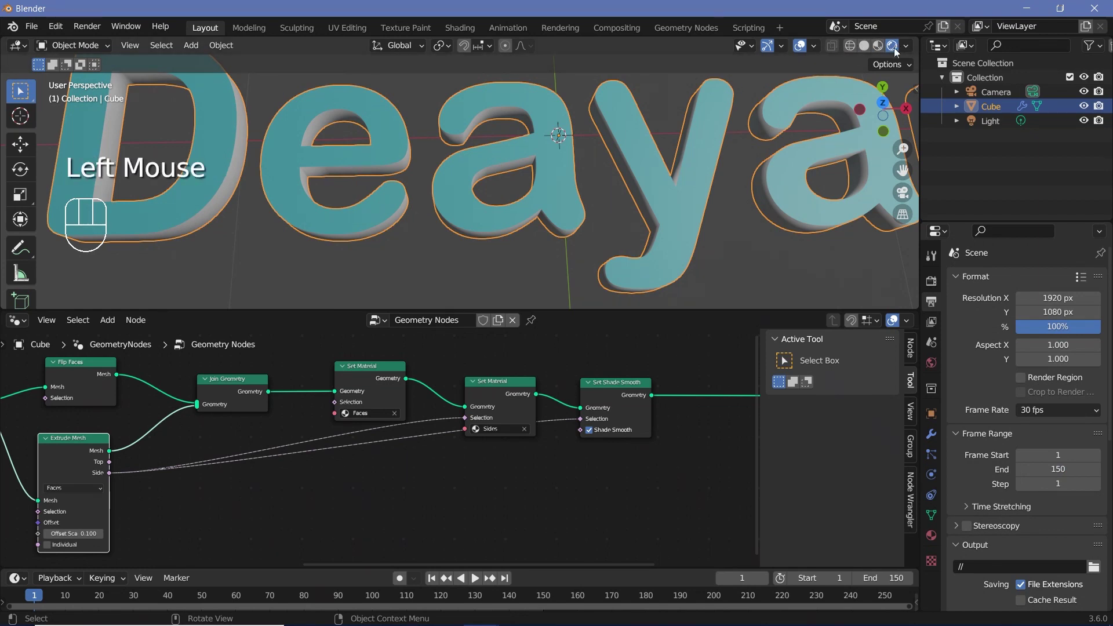
Step: Set the World background colour to black and view the teal letters from above
left_click(930, 368)
left_click(1044, 378)
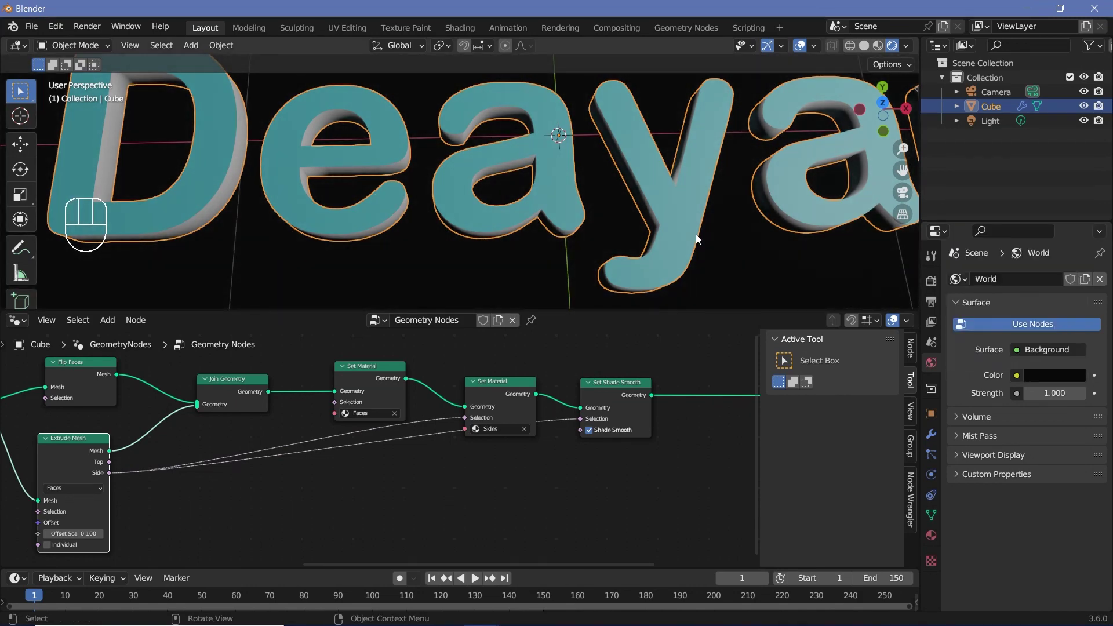
scroll("down", 3)
scroll("up", 3)
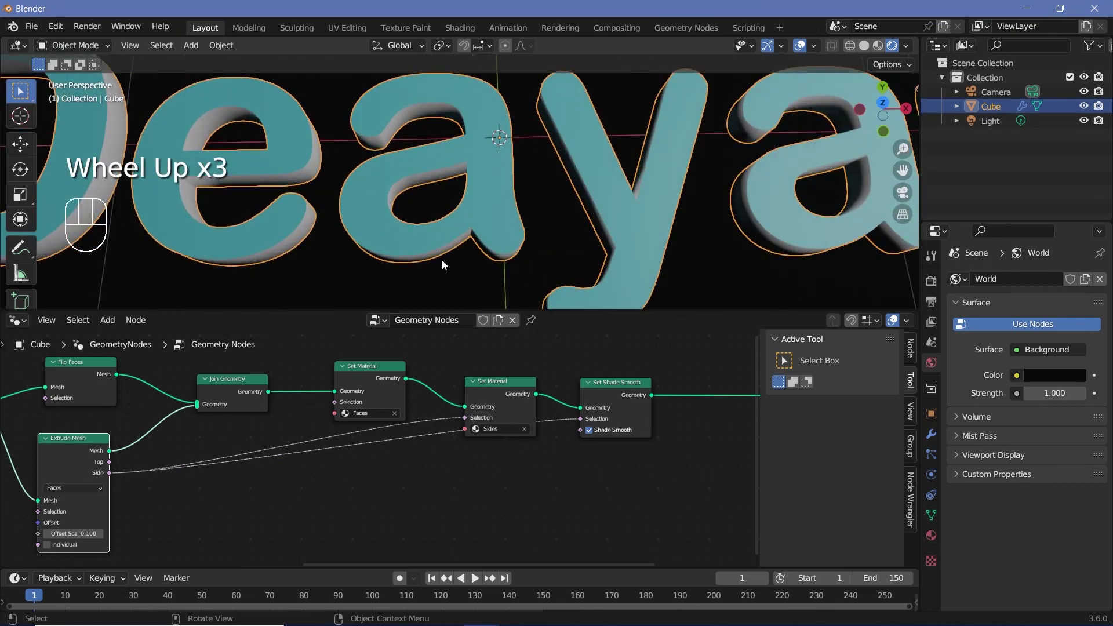
left_click_drag(428, 256, 465, 188)
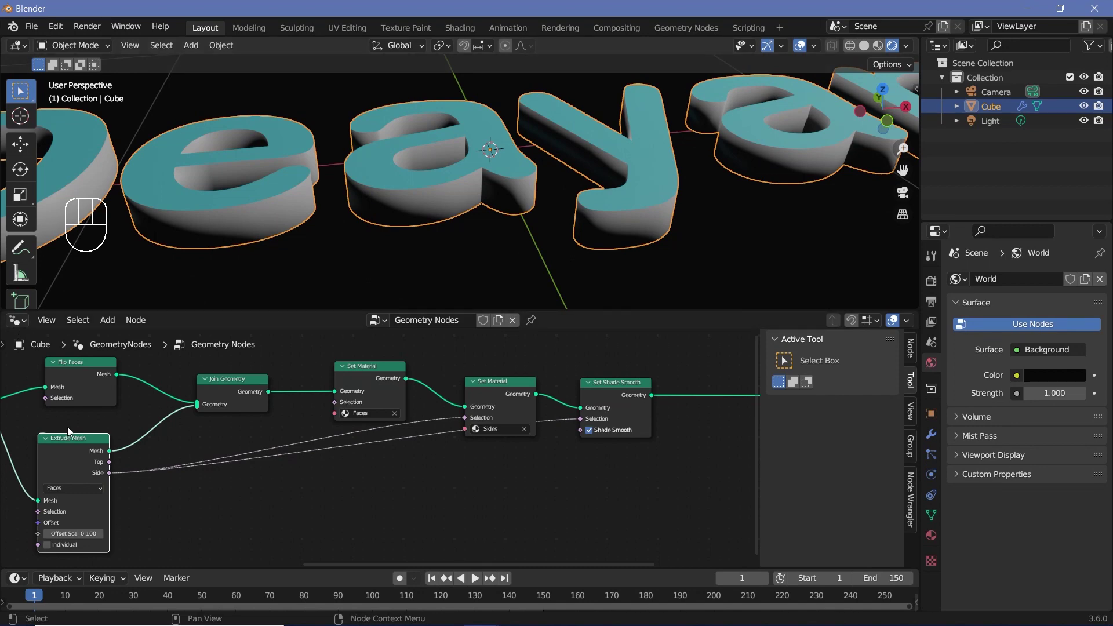
Step: Set the Sides material's Shadow Mode to None in the Shader Editor settings
left_click_drag(21, 324, 613, 438)
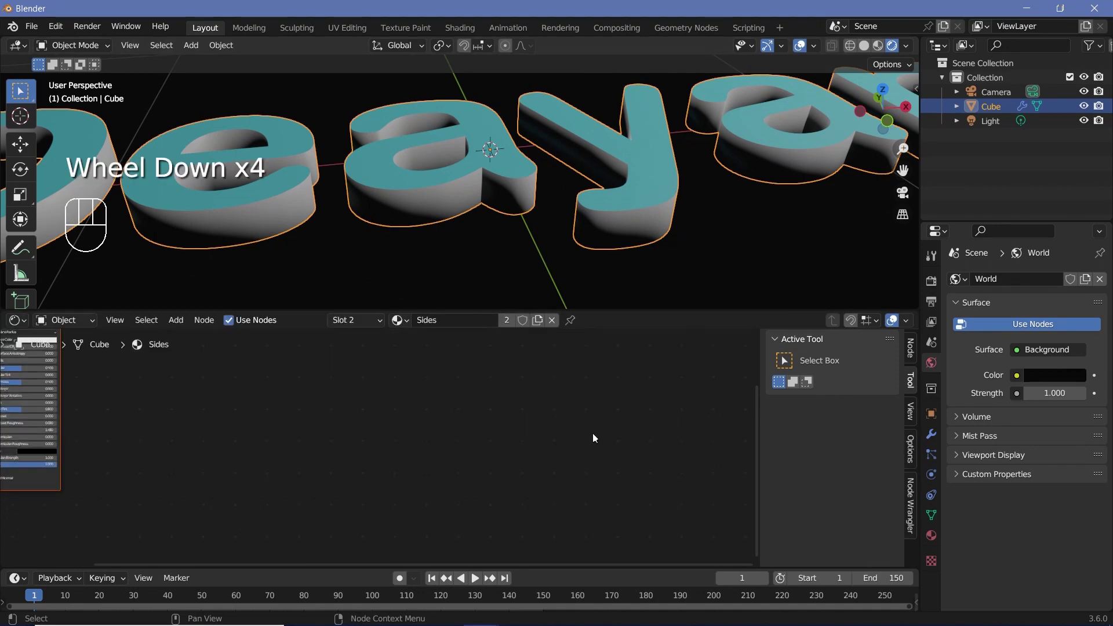
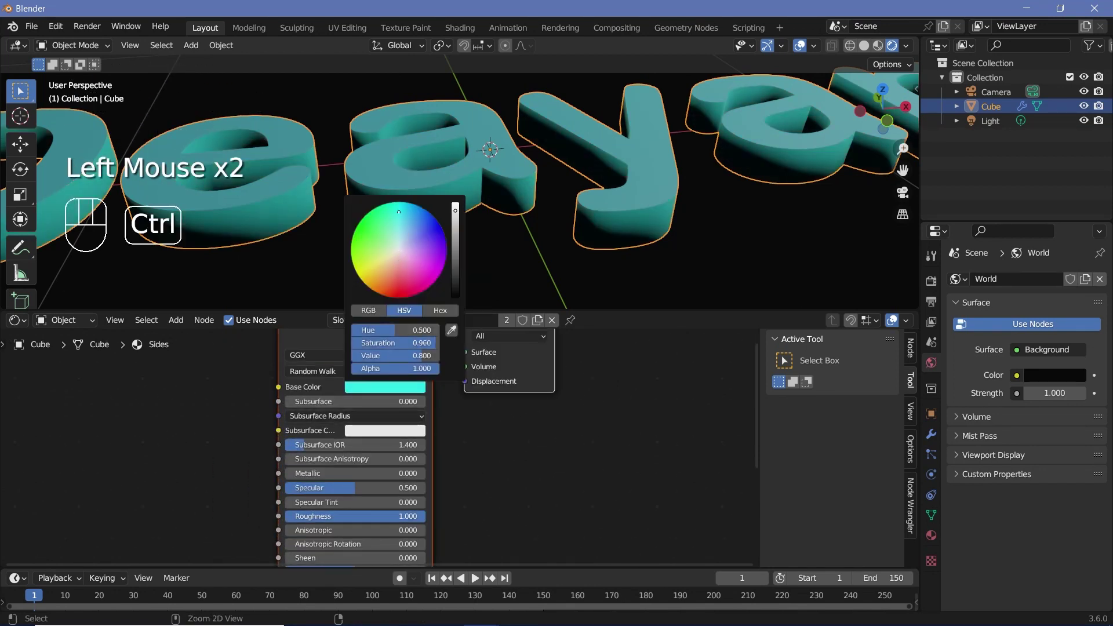
middle_click(482, 210)
scroll("down", 3)
left_click(939, 547)
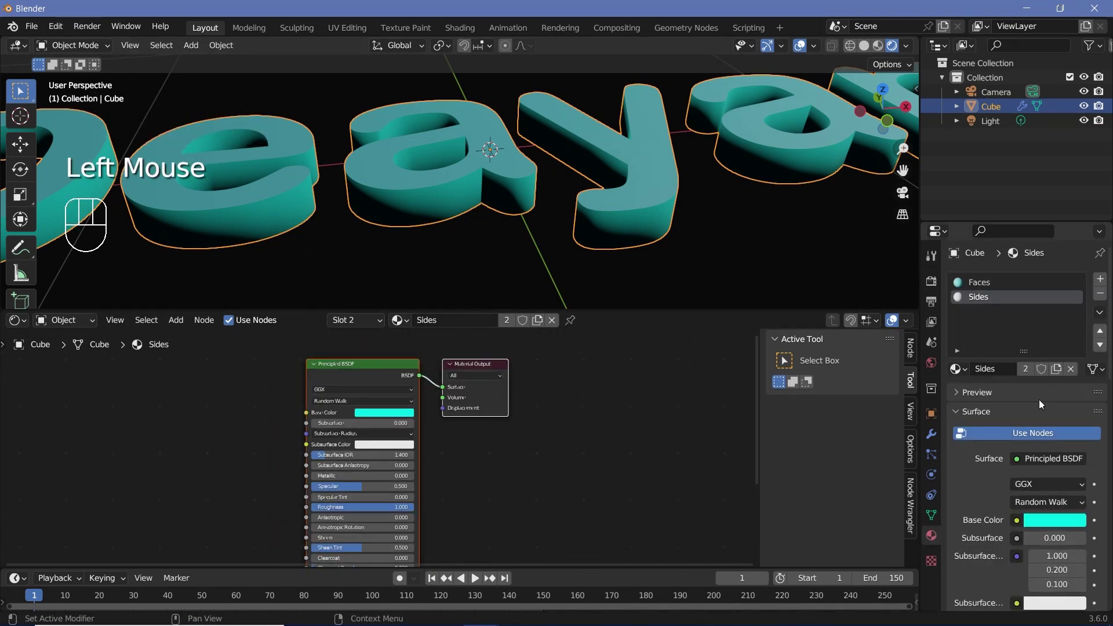
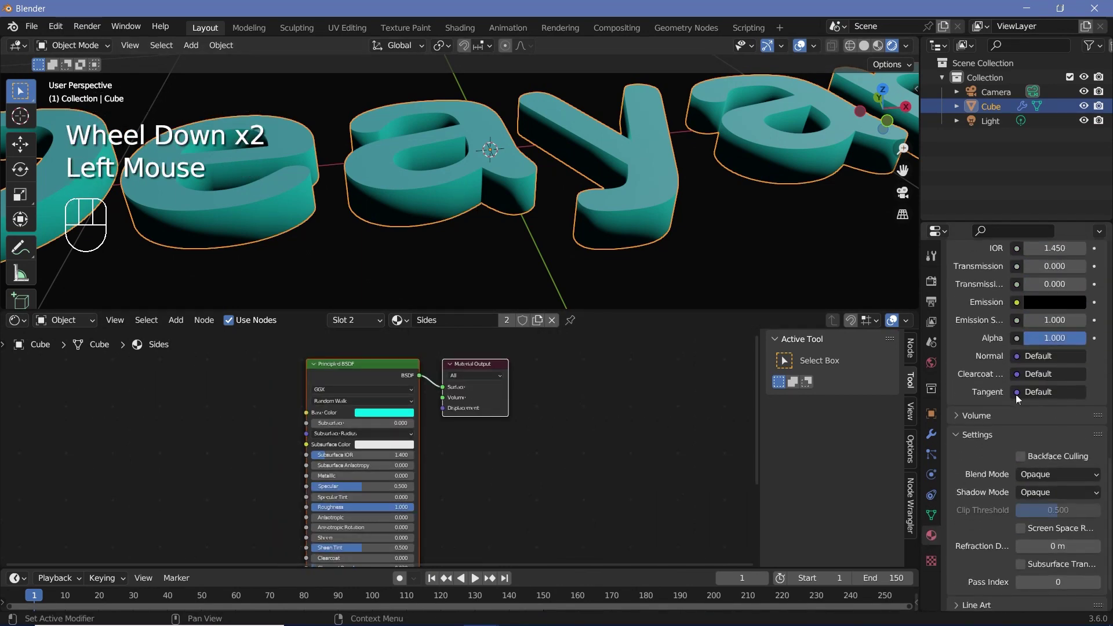
left_click_drag(1033, 499, 1026, 508)
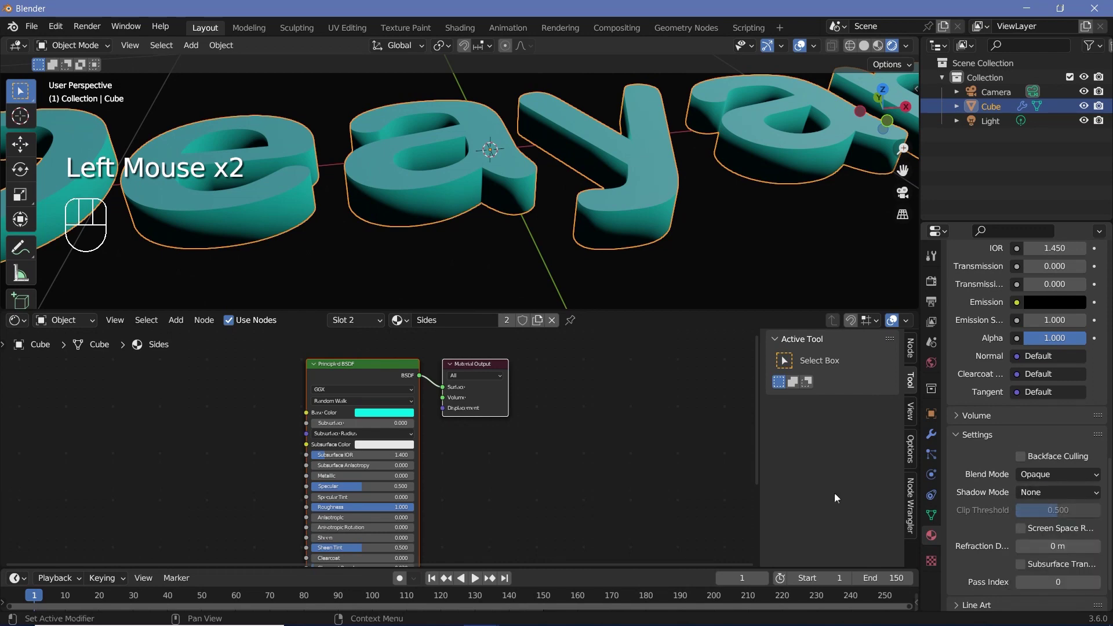
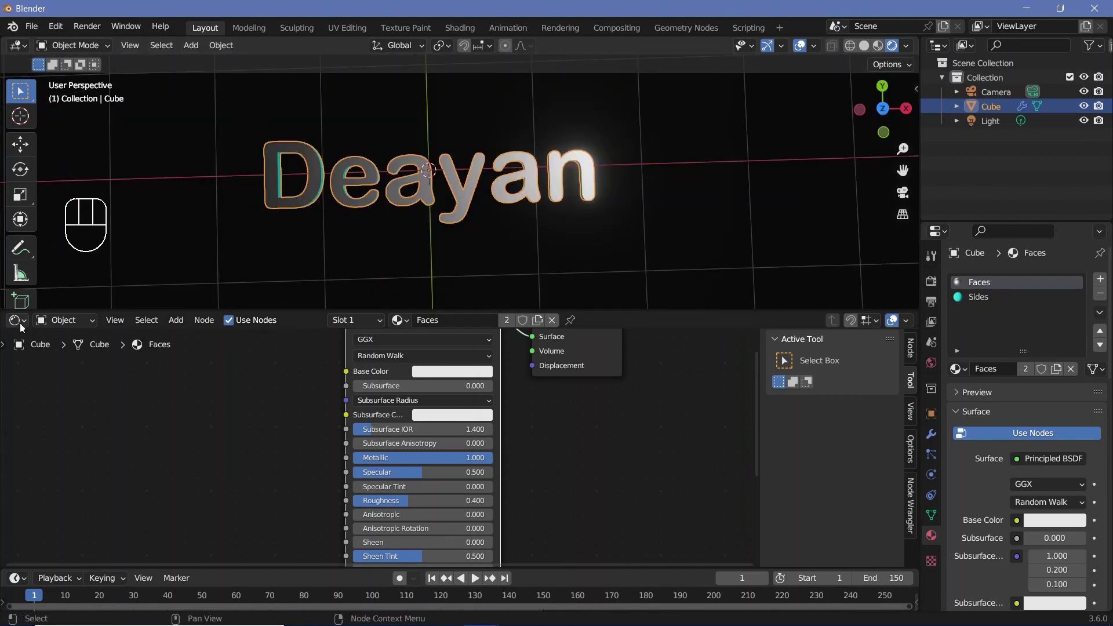
Step: Show the text's geometry node tree and edit the Random Value node's maximum
left_click_drag(20, 324, 87, 466)
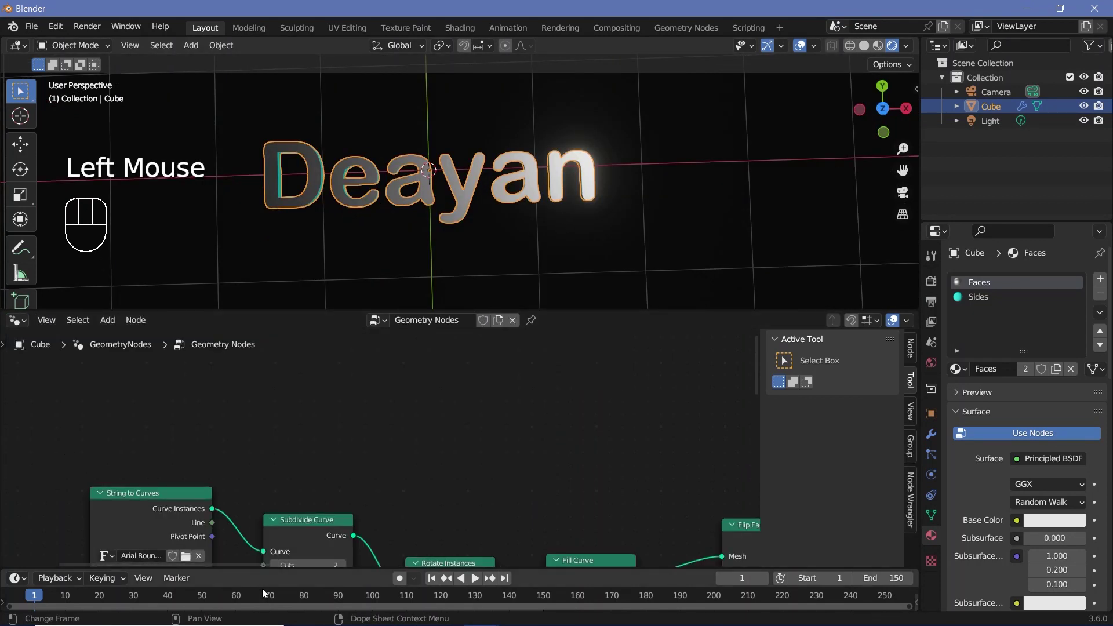
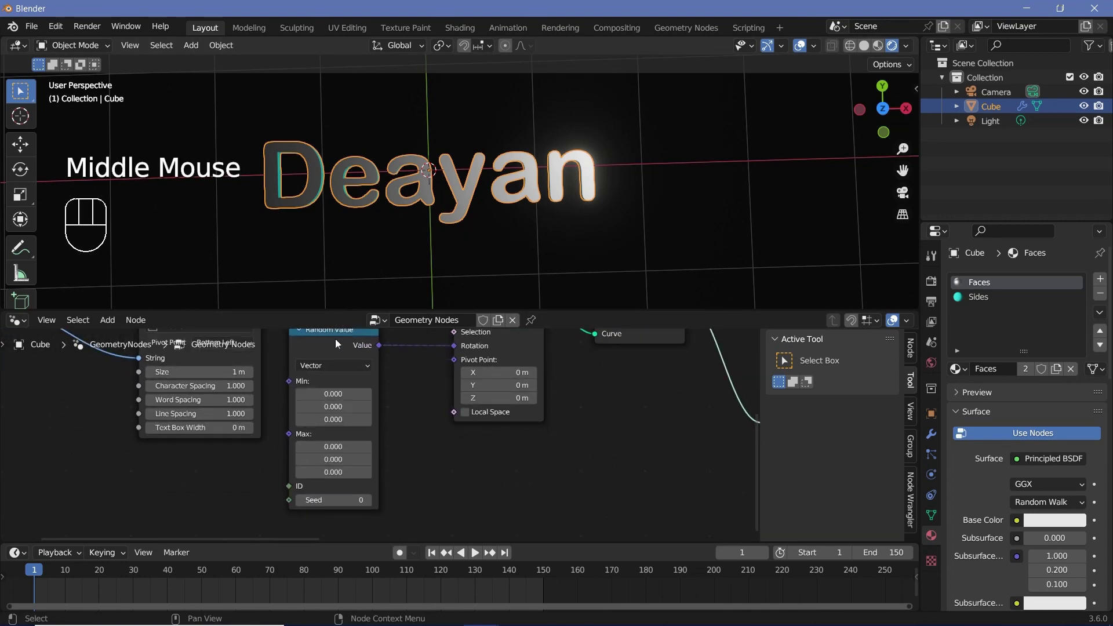
left_click(339, 344)
left_click(319, 351)
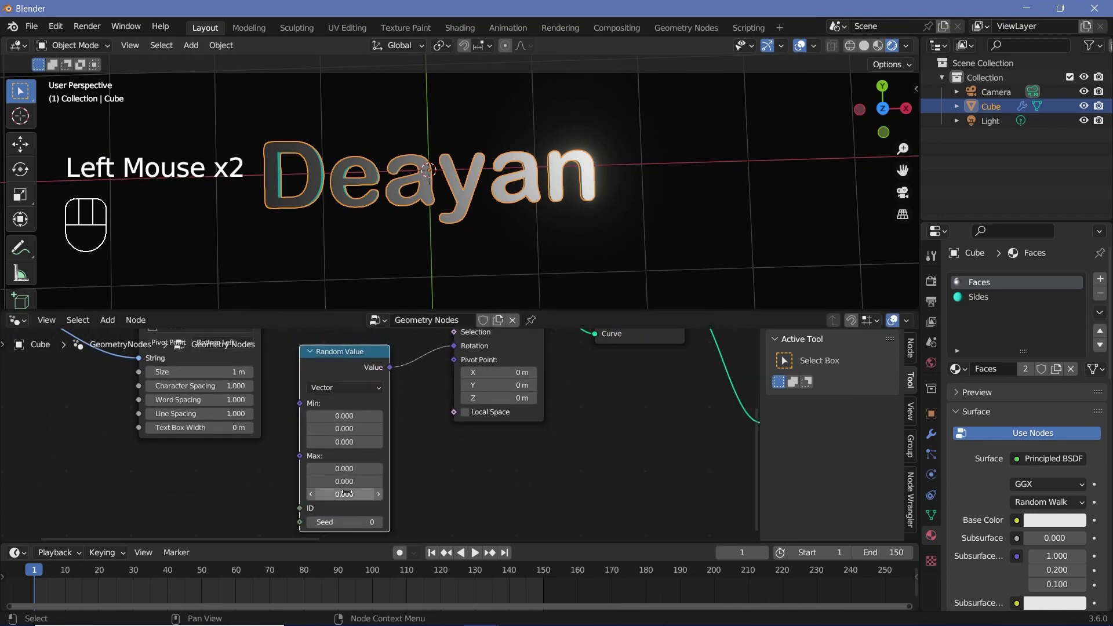
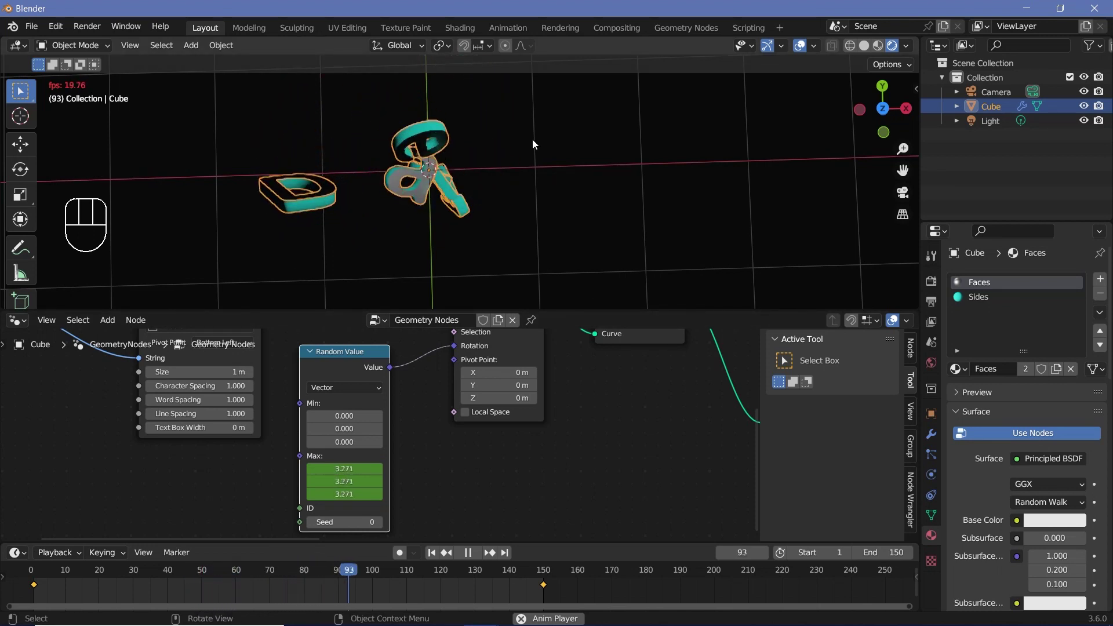
Step: Set the Random Value seed to 1 and play back the tumbling letters
key("space")
key("space")
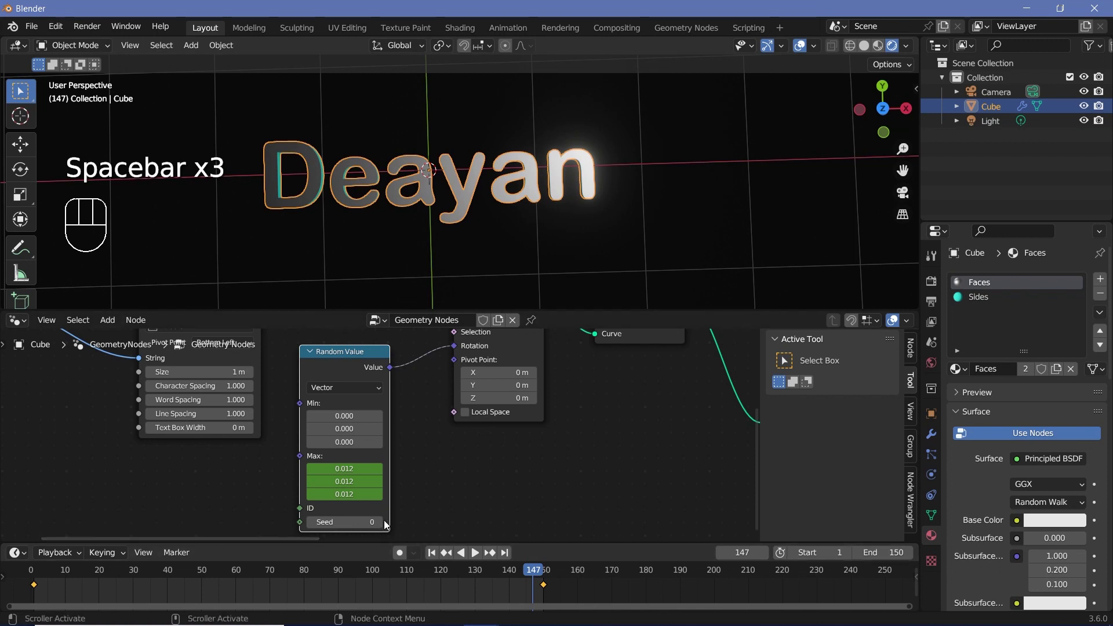
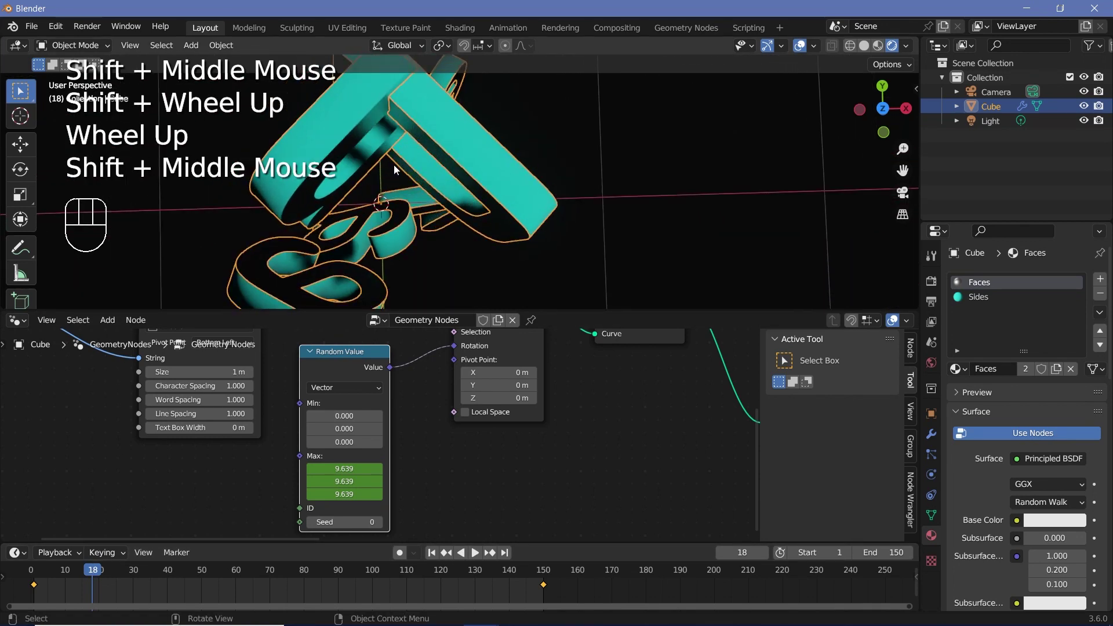
left_click(382, 531)
scroll("down", 3)
left_click_drag(481, 233, 502, 179)
key("space")
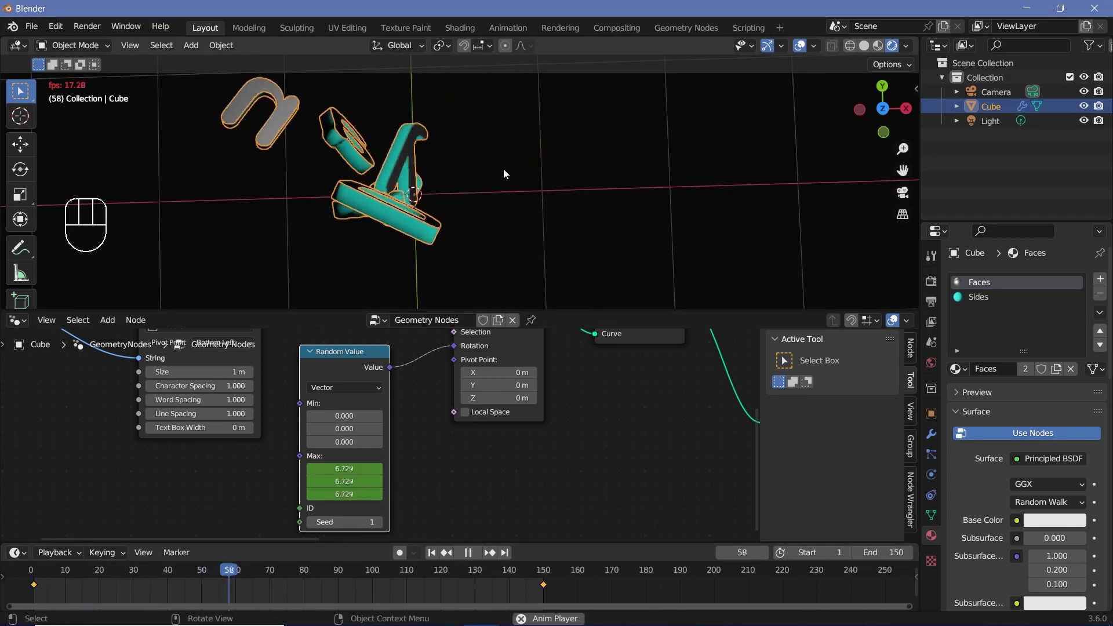
scroll("down", 3)
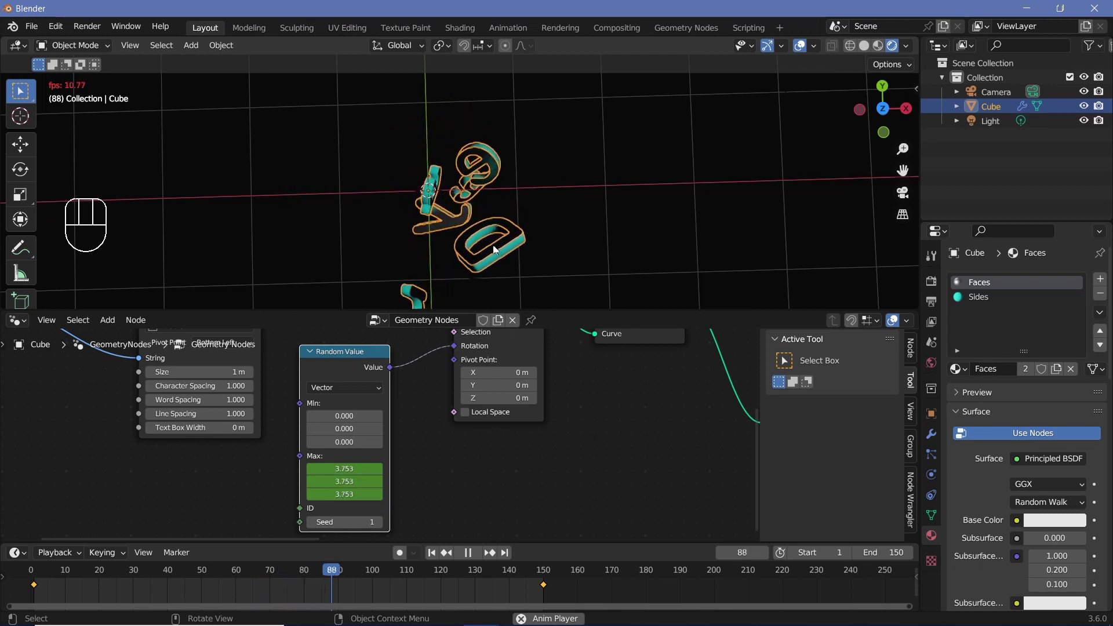
key("space")
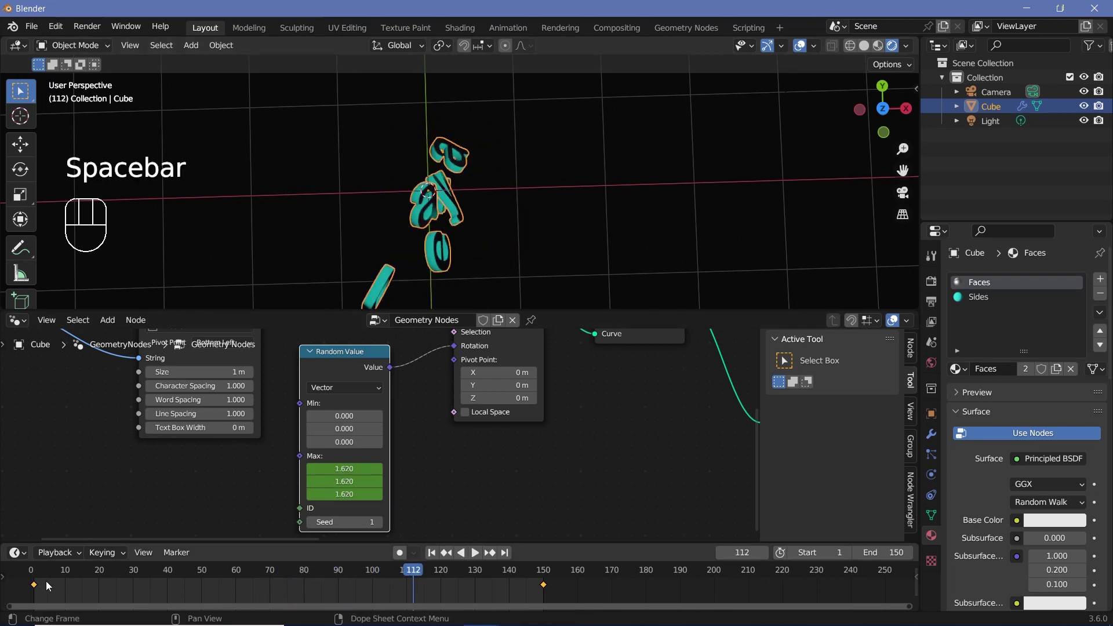
Step: Jump between the start and frame 150 and scrub the early frames to check the rotation
left_click(45, 577)
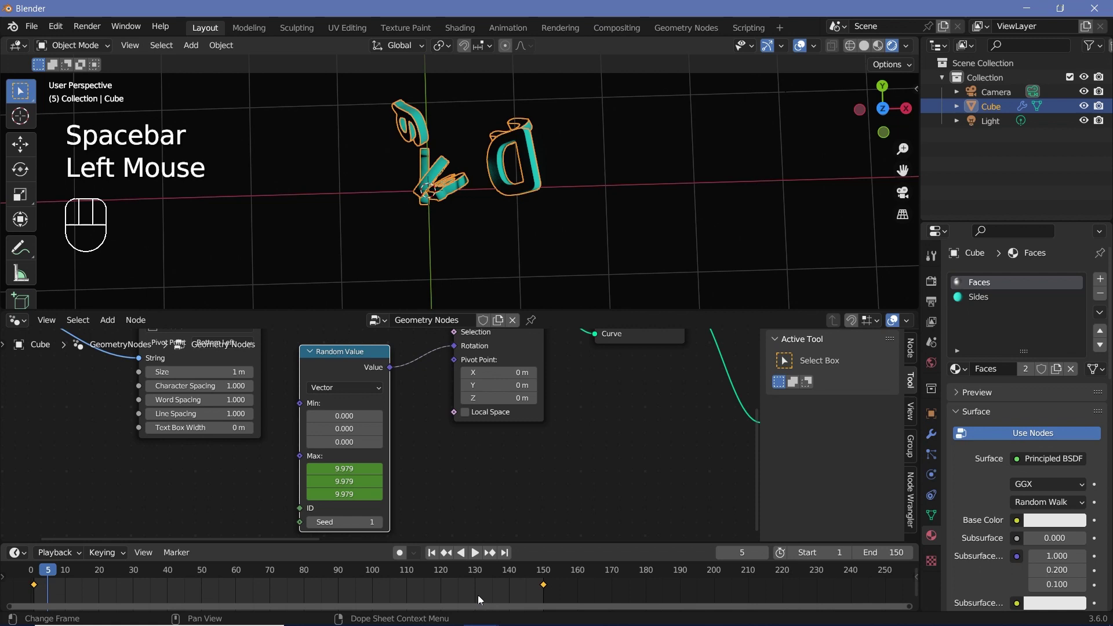
left_click(546, 576)
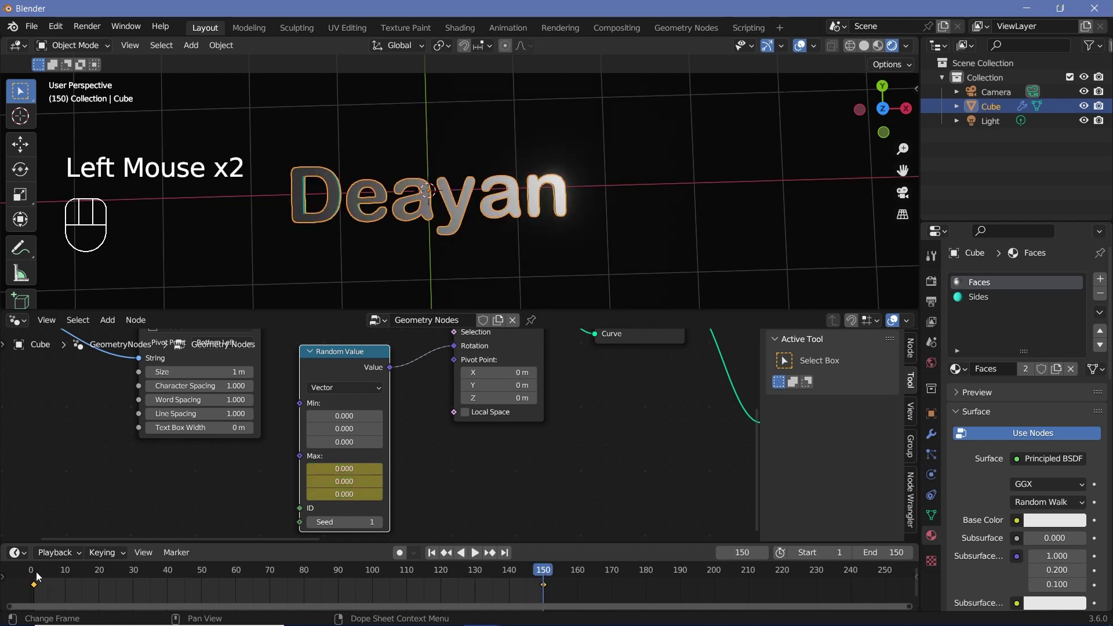
left_click_drag(96, 592, 458, 584)
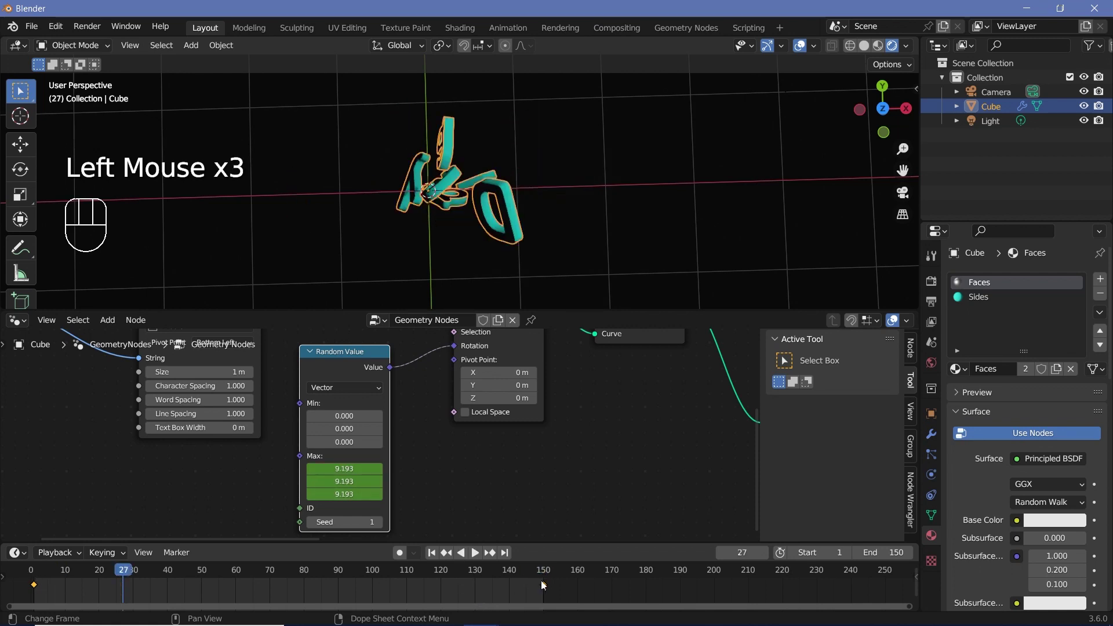
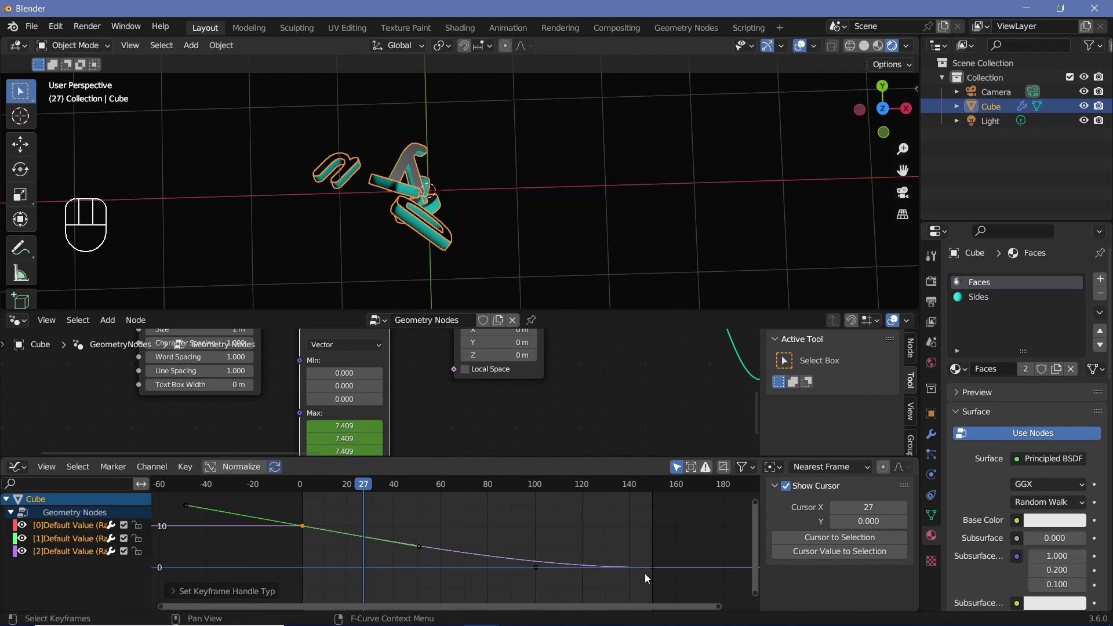
Step: Scale the end keyframe's handles to ease the rotation curves and preview playback
left_click(310, 489)
key("space")
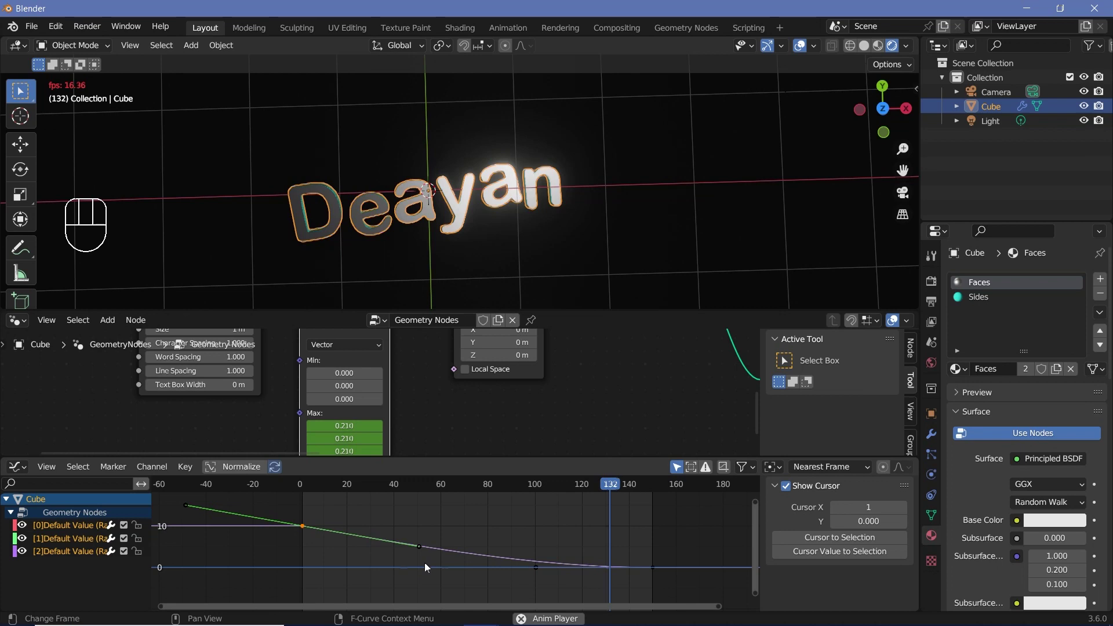
left_click_drag(599, 544, 669, 561)
left_click_drag(636, 553, 664, 562)
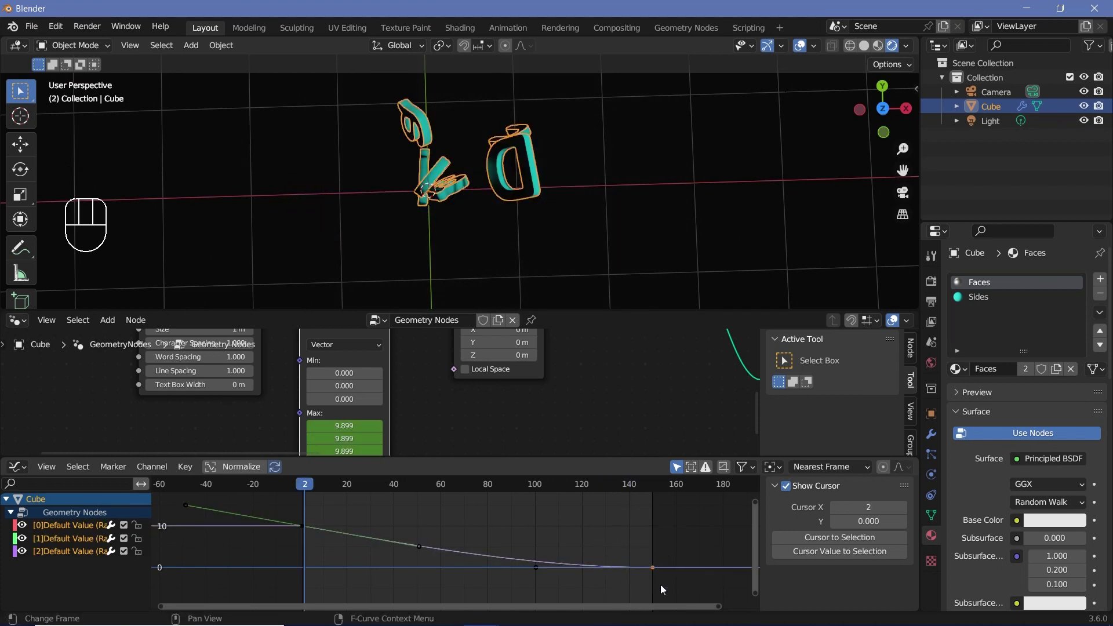
key("s")
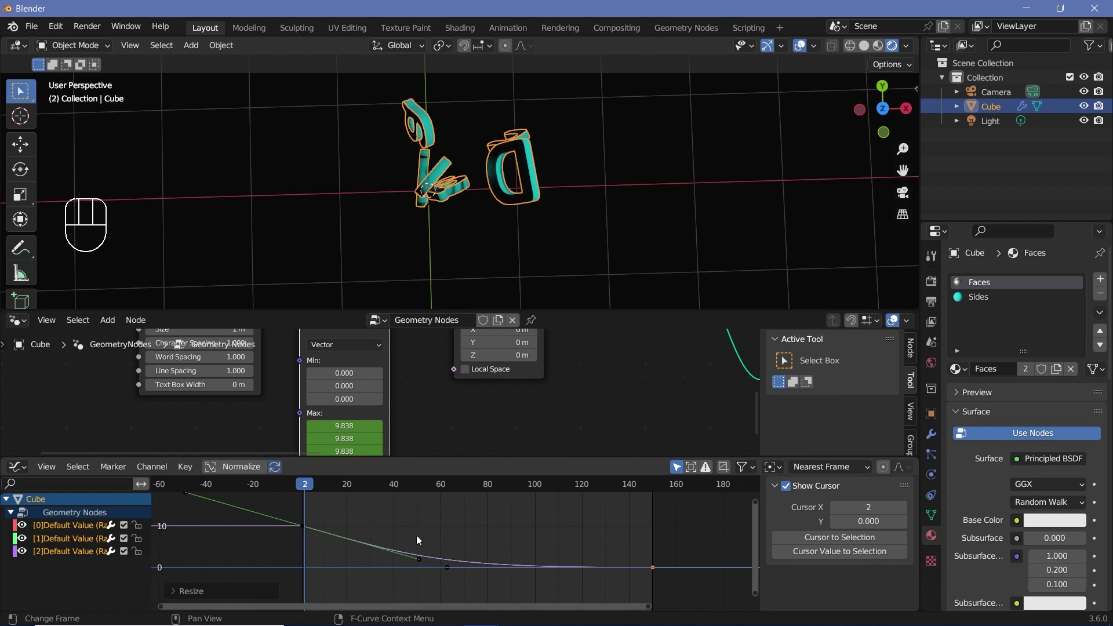
key("c")
key("space")
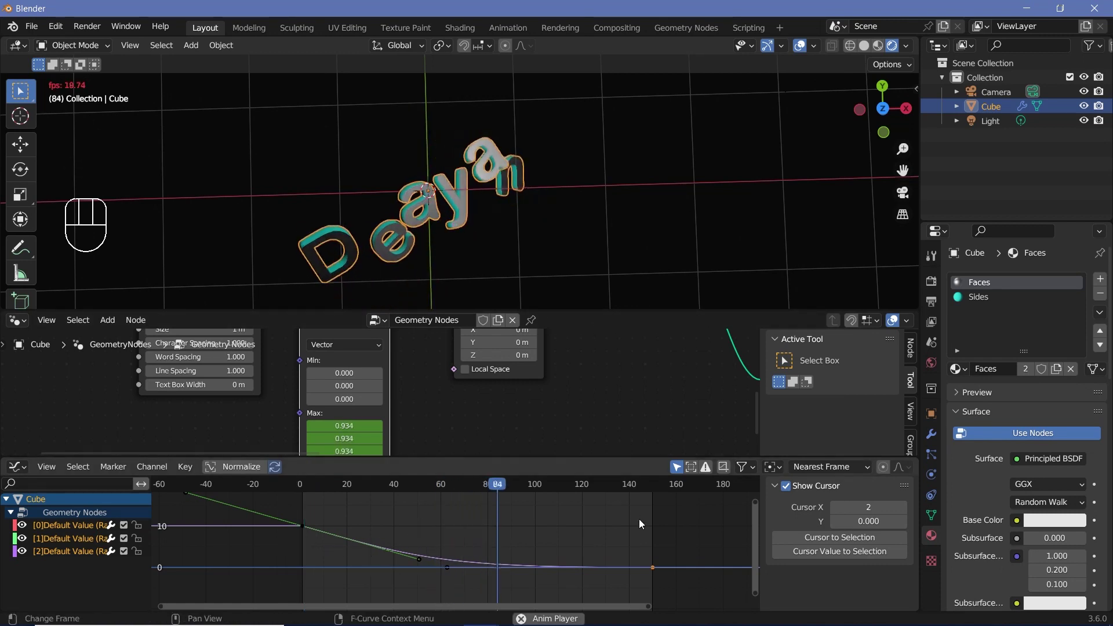
key("space")
Step: Scale and move a curve handle further so the letters settle earlier, then preview
left_click(306, 494)
key("space")
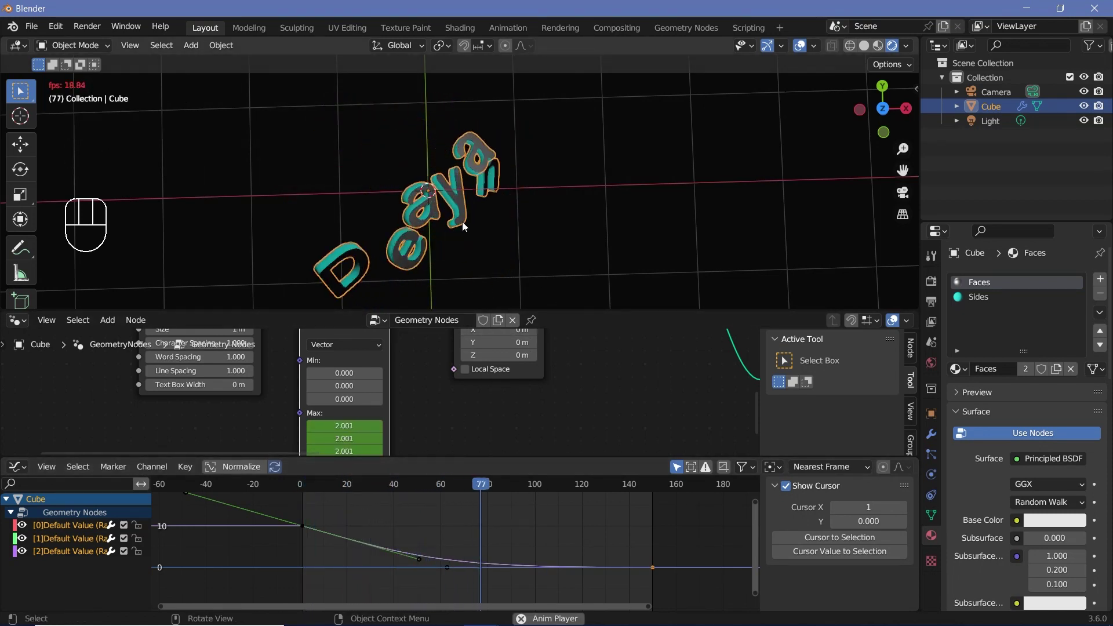
key("space")
key("s")
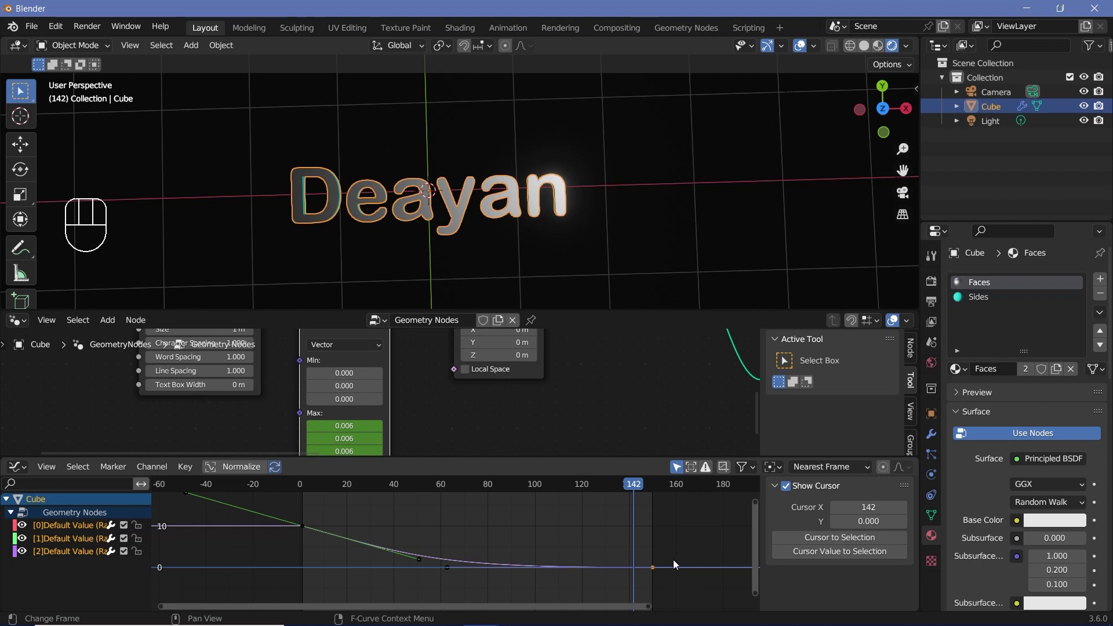
key("g")
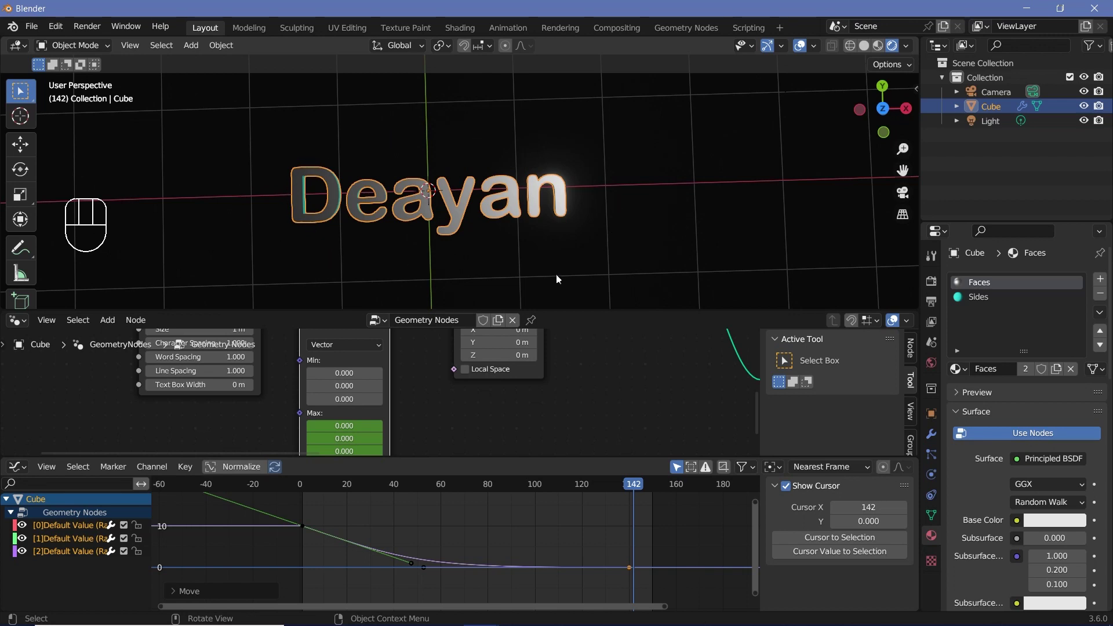
left_click(371, 528)
key("space")
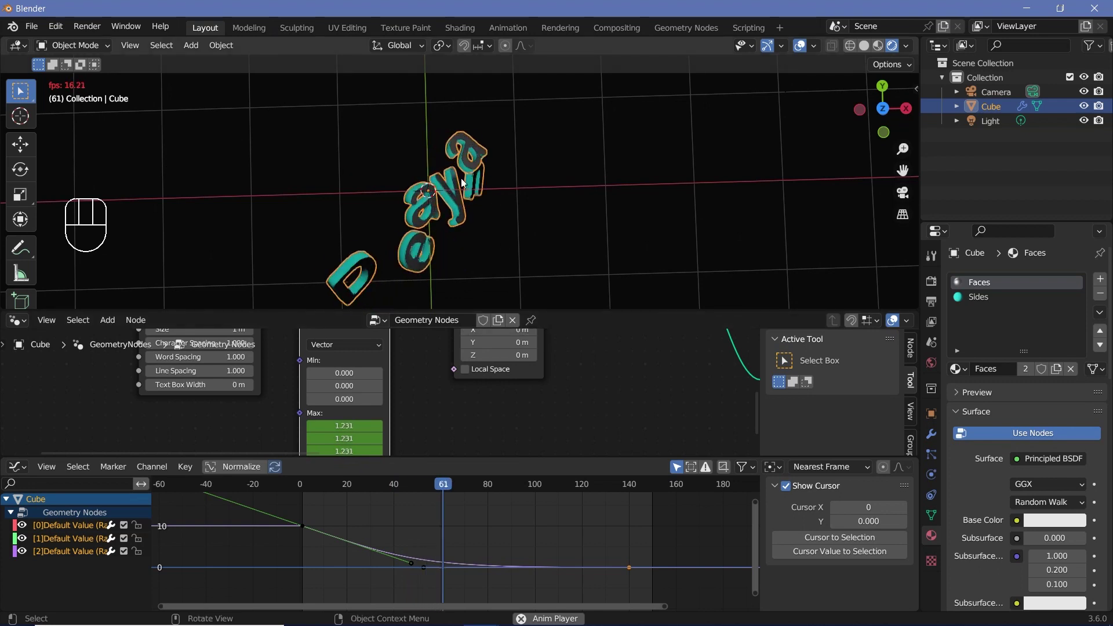
key("space")
Step: Lower the starting keyframe's rotation value and play back to confirm the settling
left_click(317, 542)
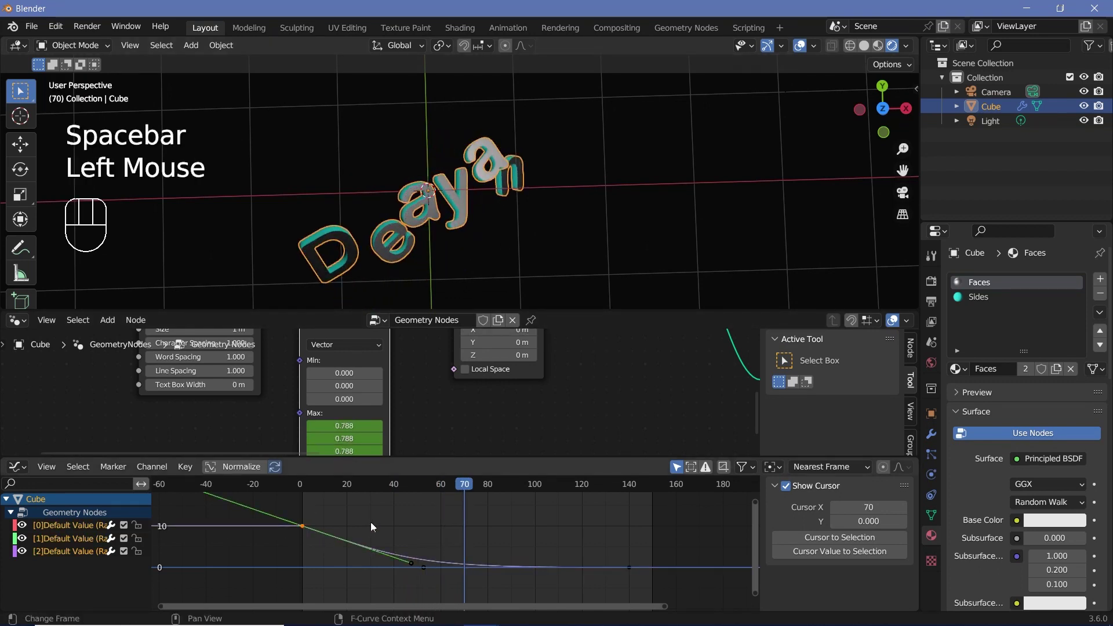
key("g")
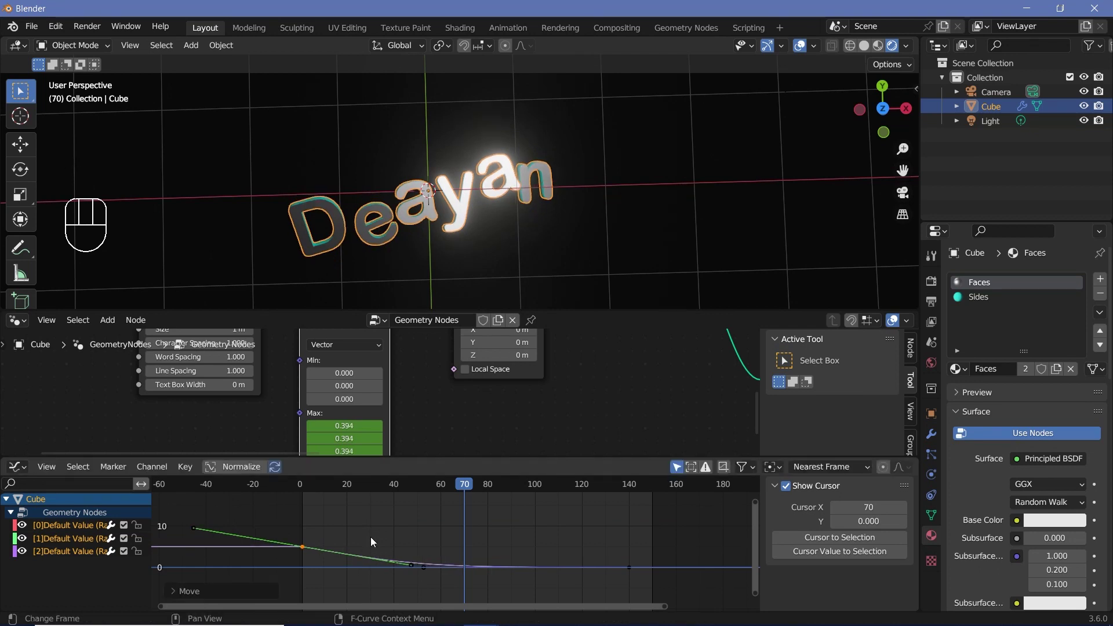
key("space")
left_click(524, 205)
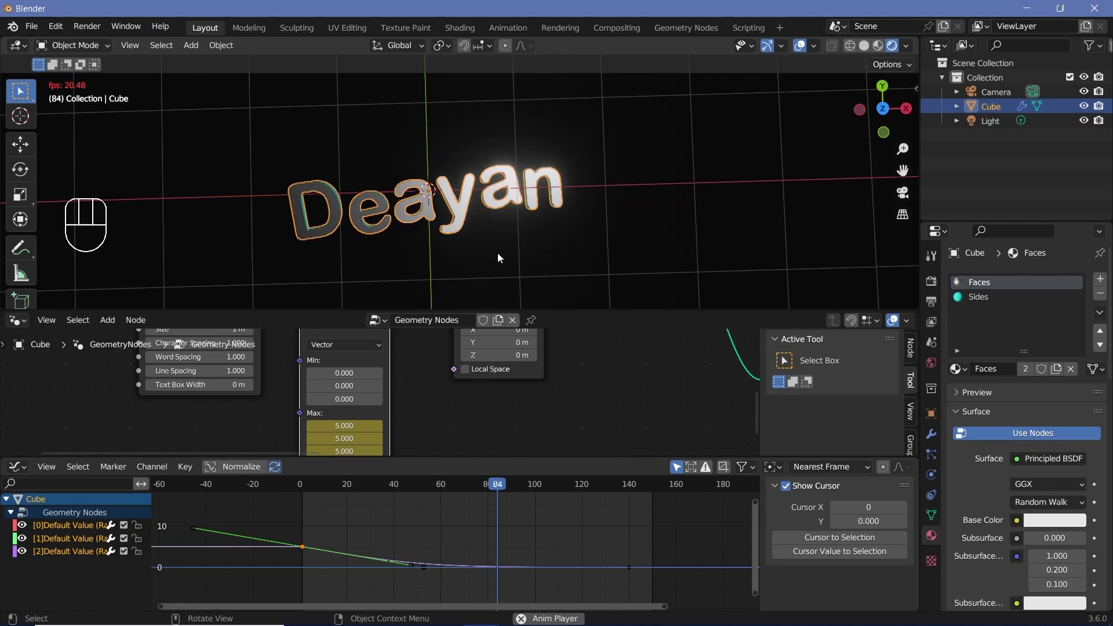
key("space")
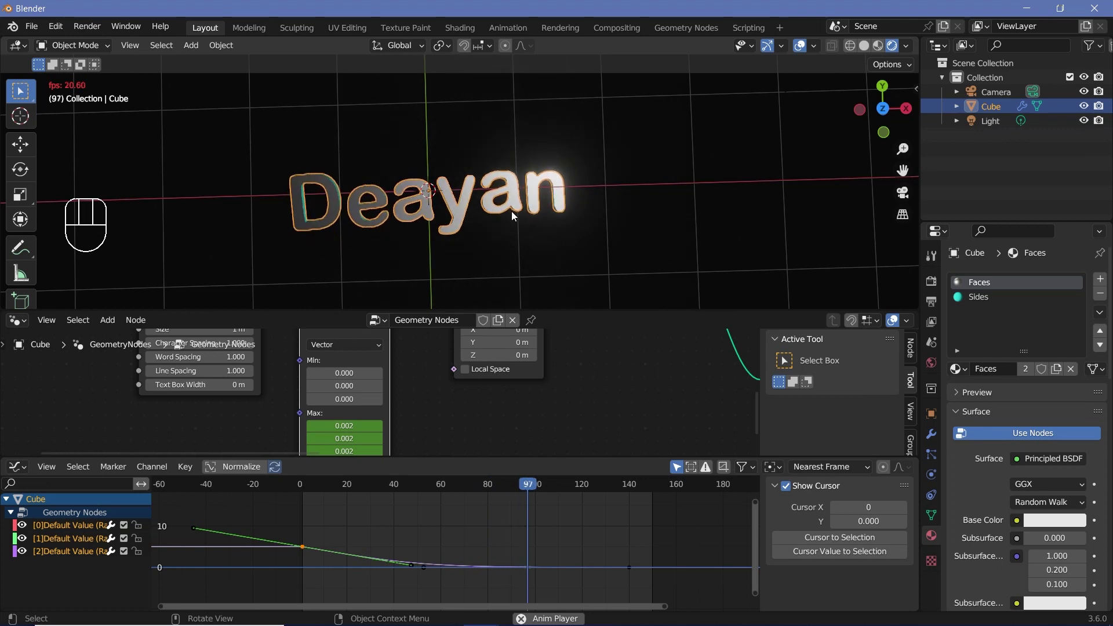
key("space")
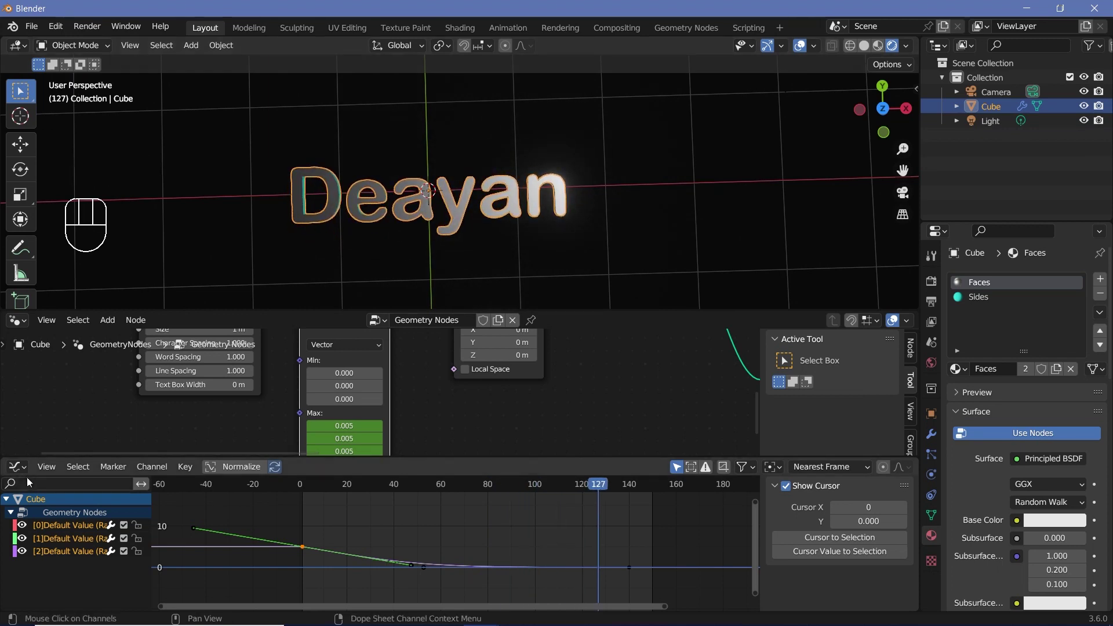
left_click(463, 122)
Step: Frame the whole node tree, free up space and bring up the add-node search for a Cube
scroll("down", 3)
scroll("up", 3)
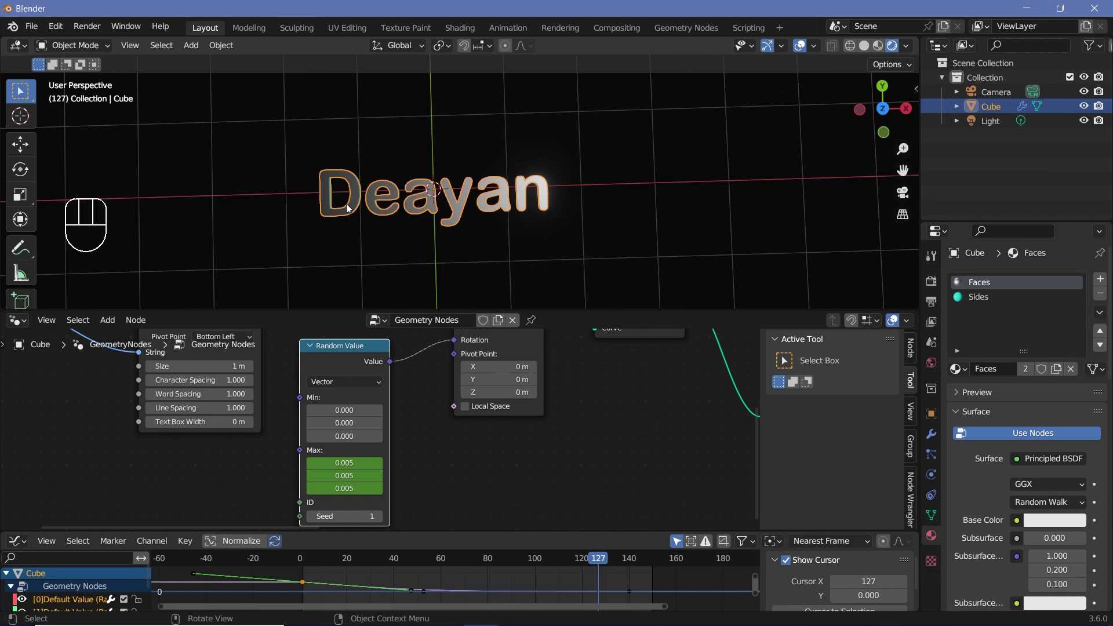
scroll("down", 3)
middle_click(498, 432)
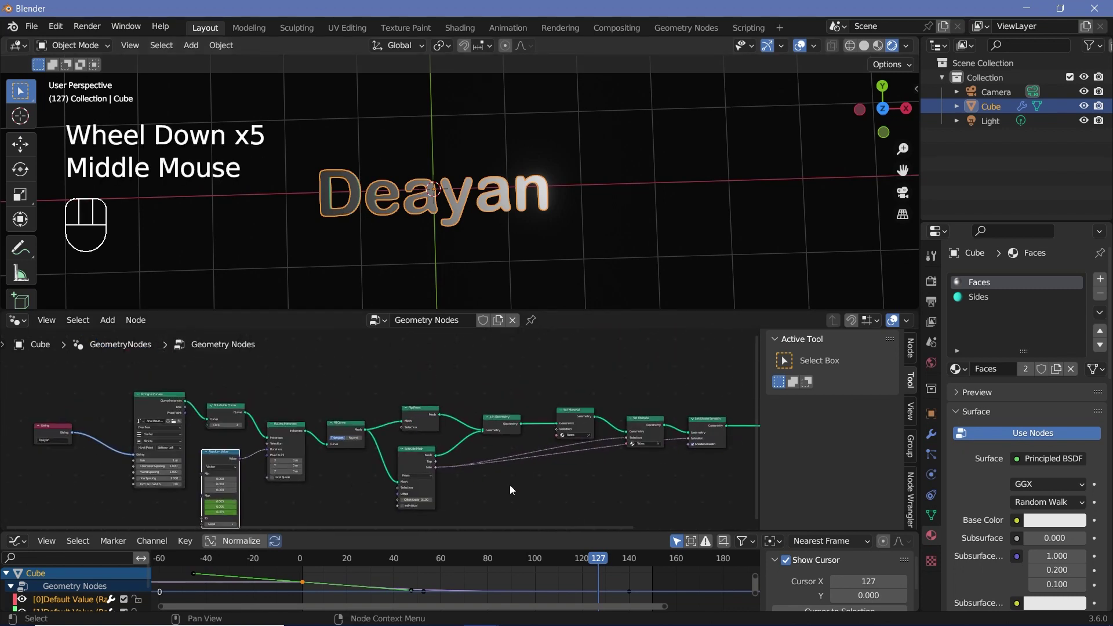
middle_click(584, 500)
key("shift+a")
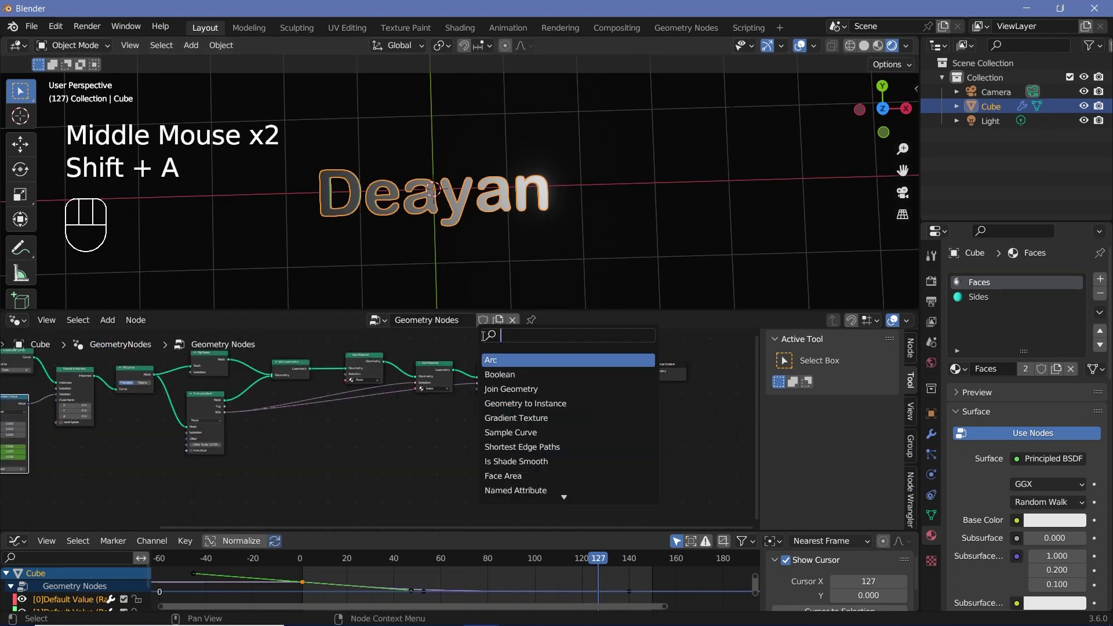
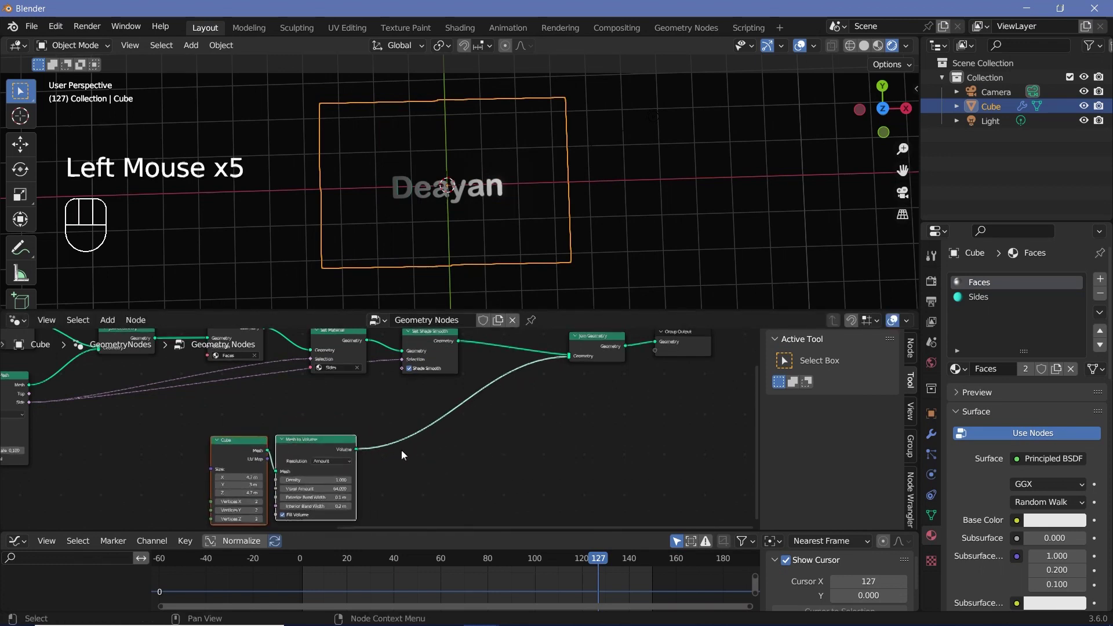
Step: Add a Distribute Points in Volume node after Mesh to Volume at density 0.5
key("shift+a")
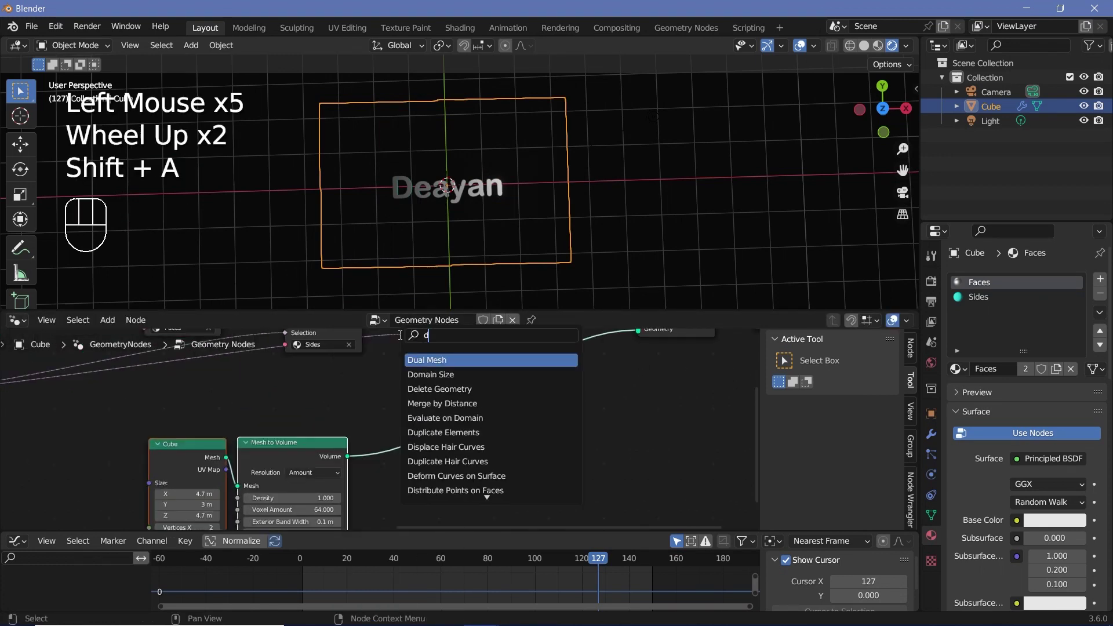
left_click(498, 450)
scroll("up", 3)
left_click(473, 442)
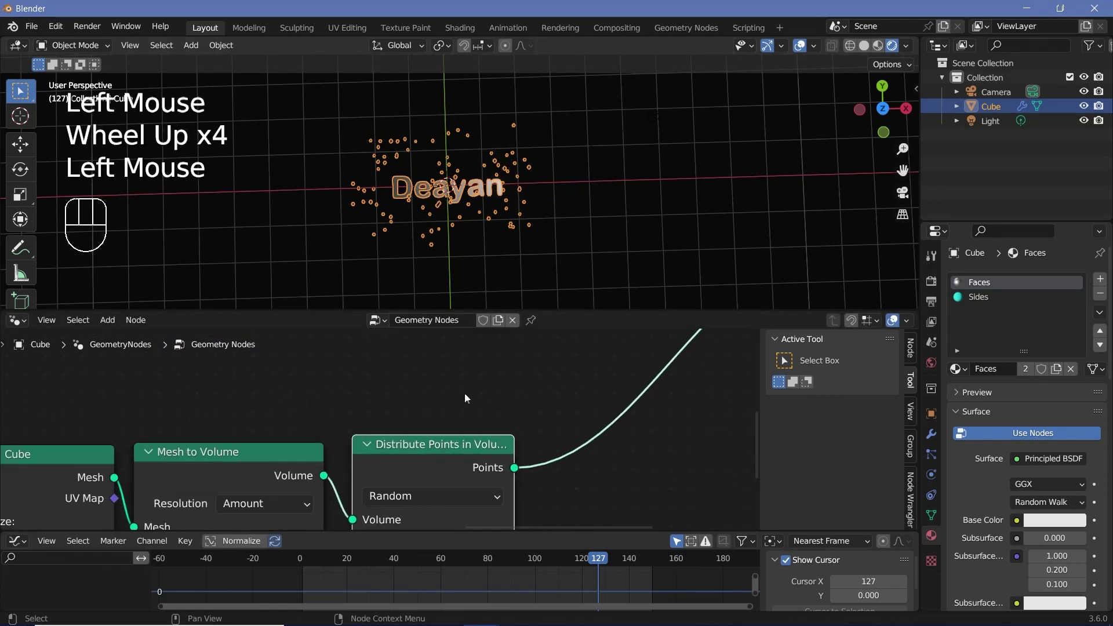
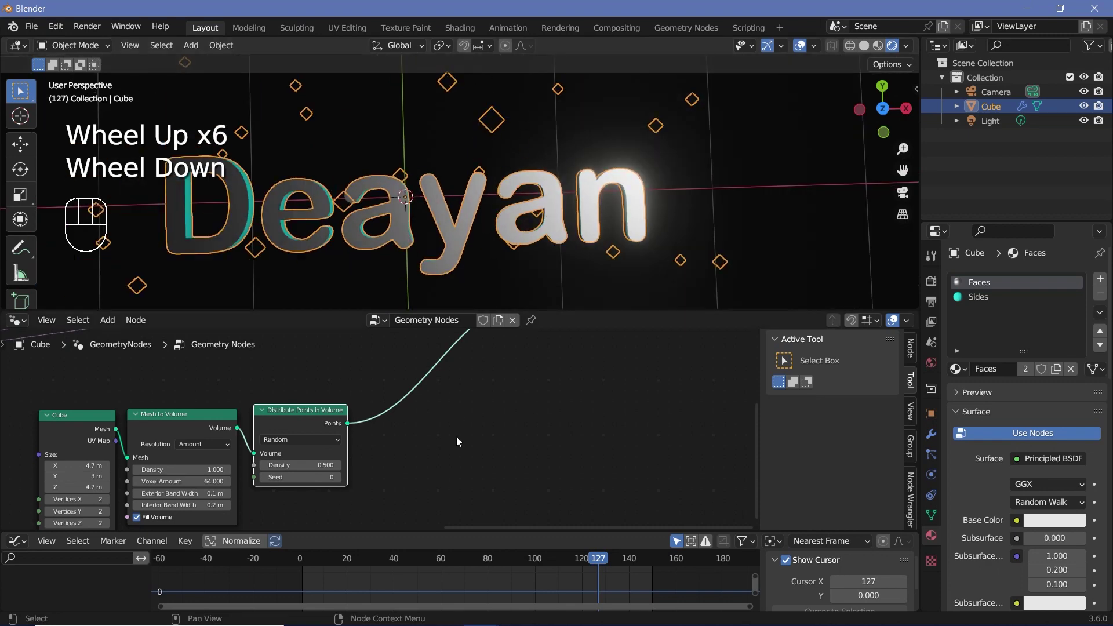
key("shift+a")
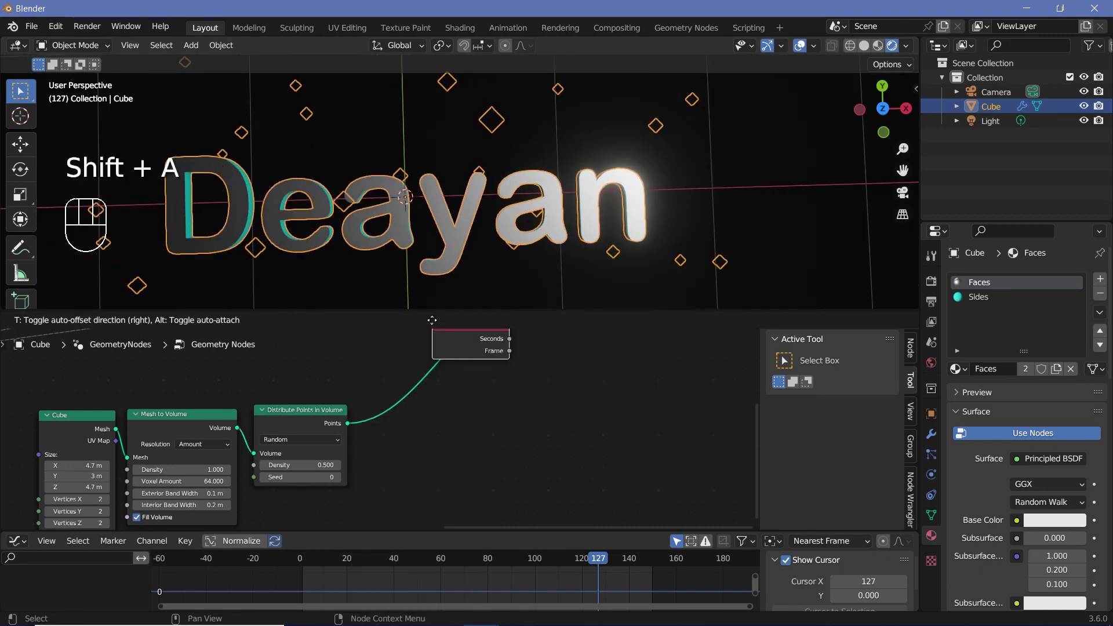
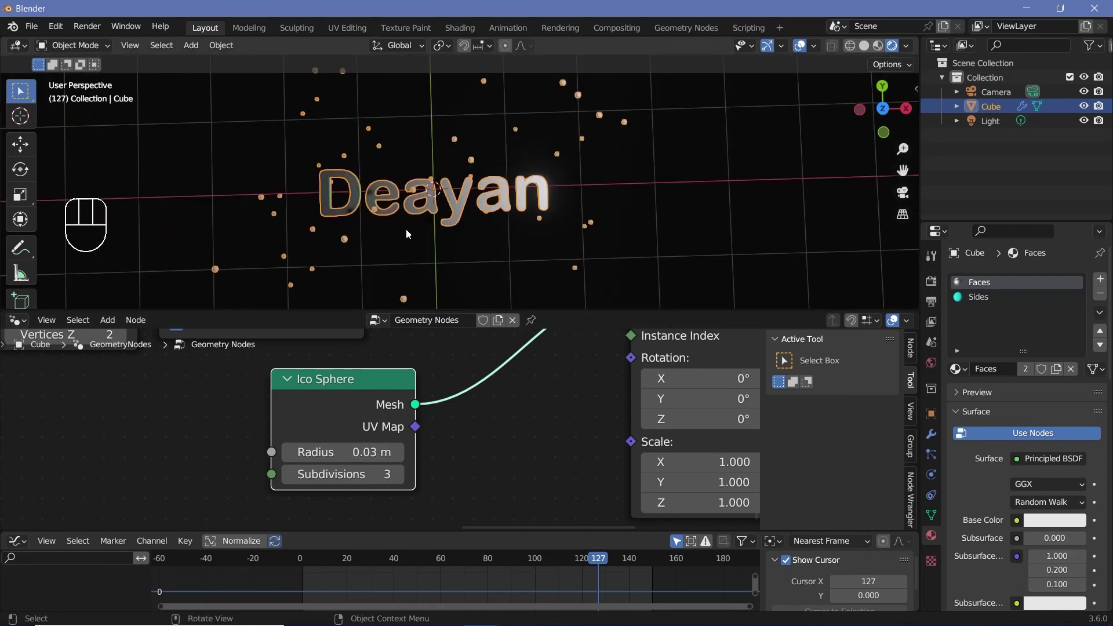
Step: Add a Random Value for dot scale and a 4D Noise Texture feeding a vector math node
scroll("down", 3)
middle_click(530, 465)
key("shift+a")
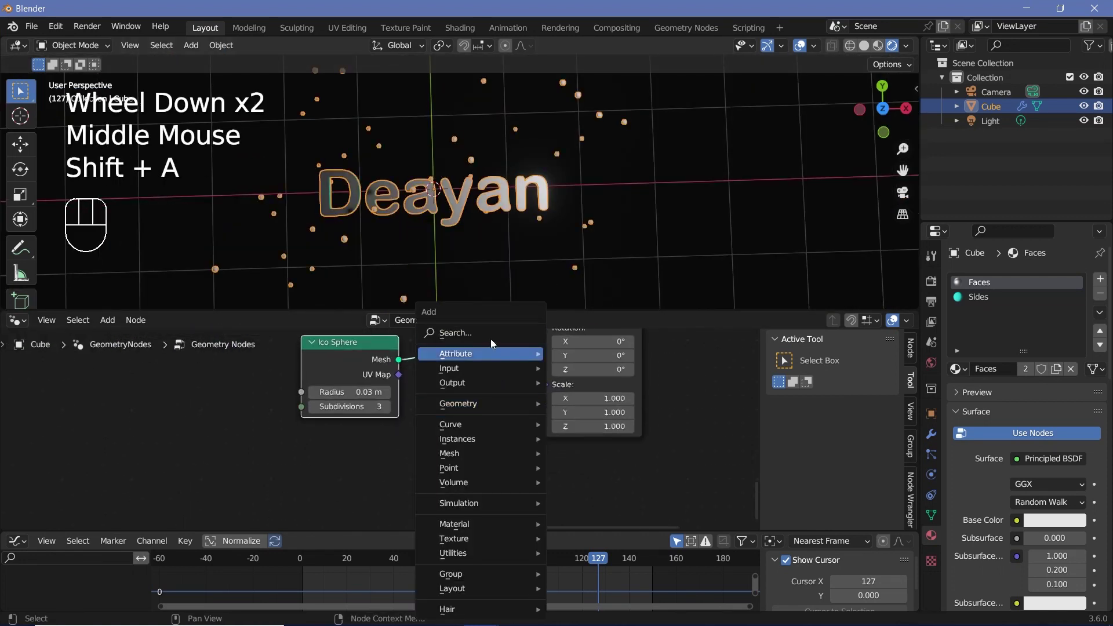
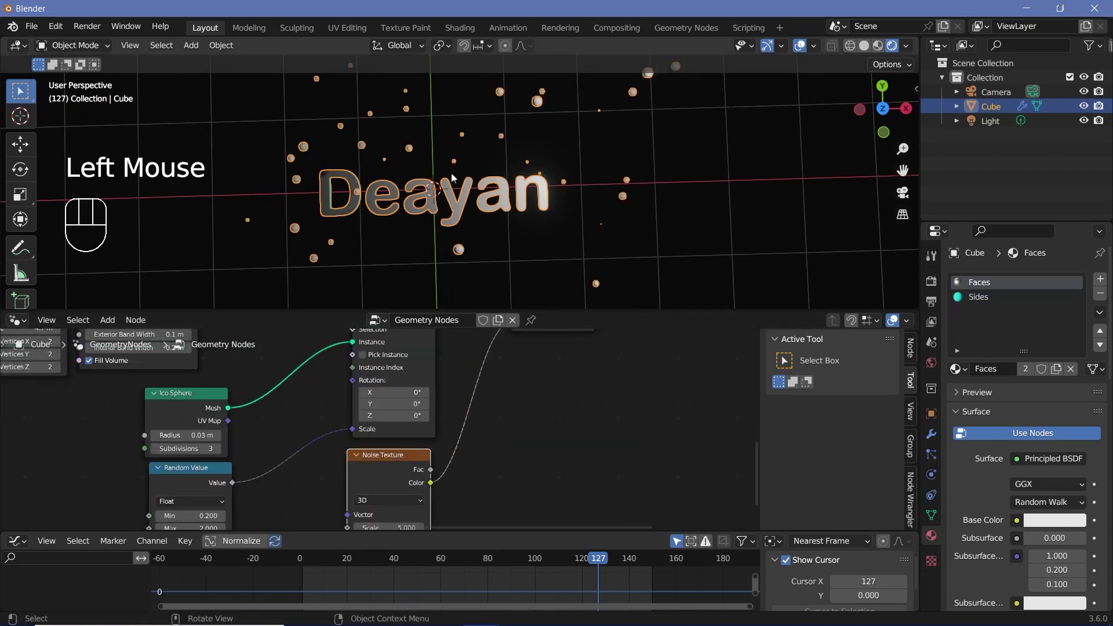
key("shift+a")
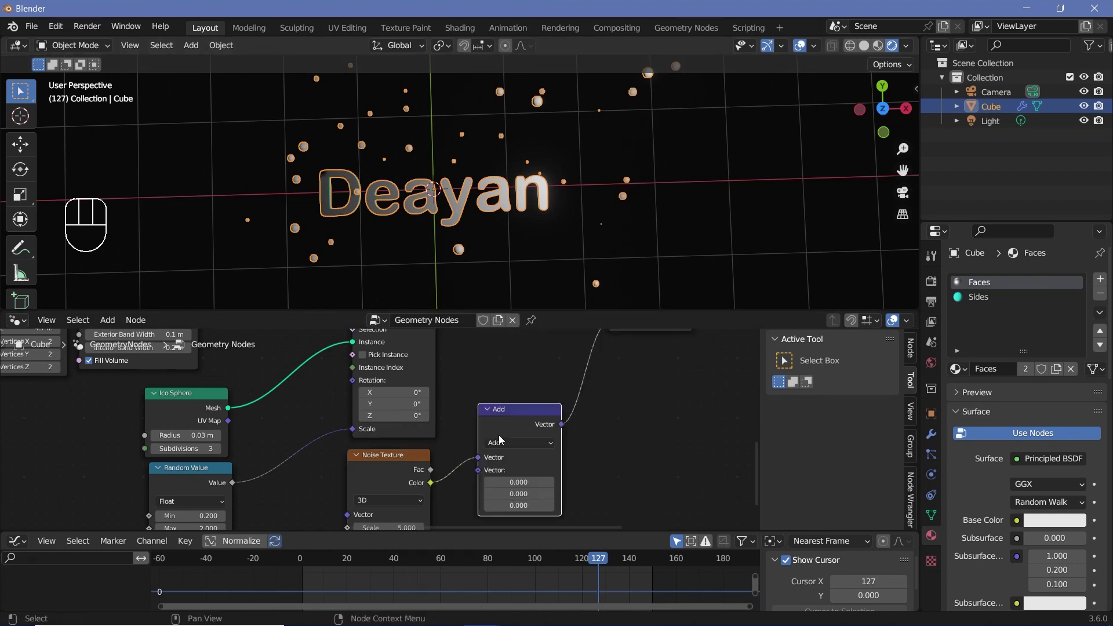
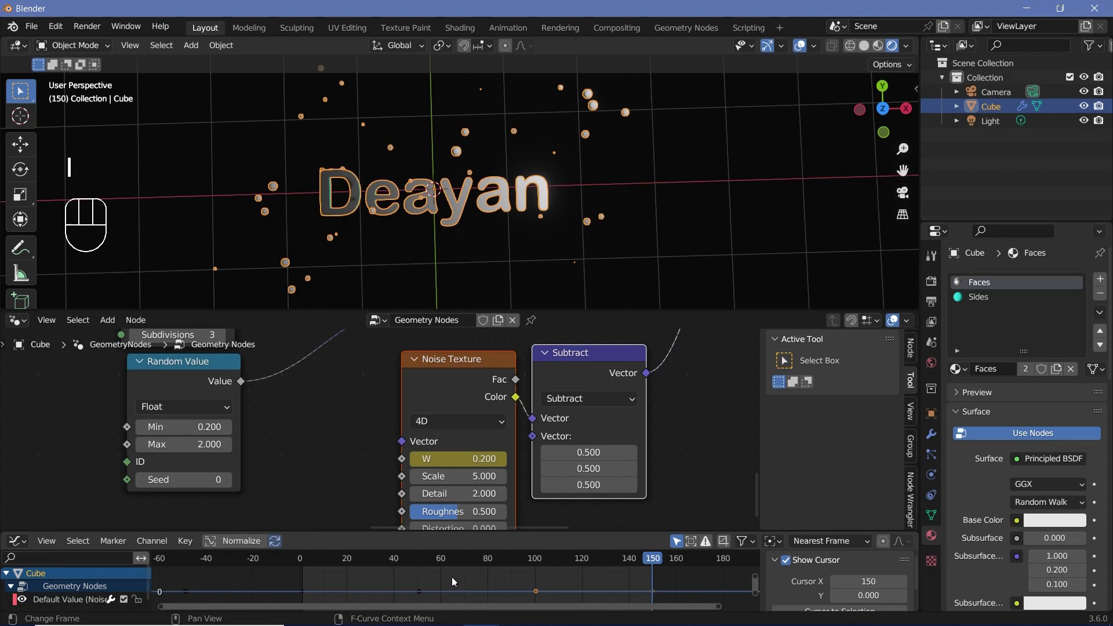
Step: Make all the W keyframes Linear interpolation and play back the drifting dots
key("a")
key("t")
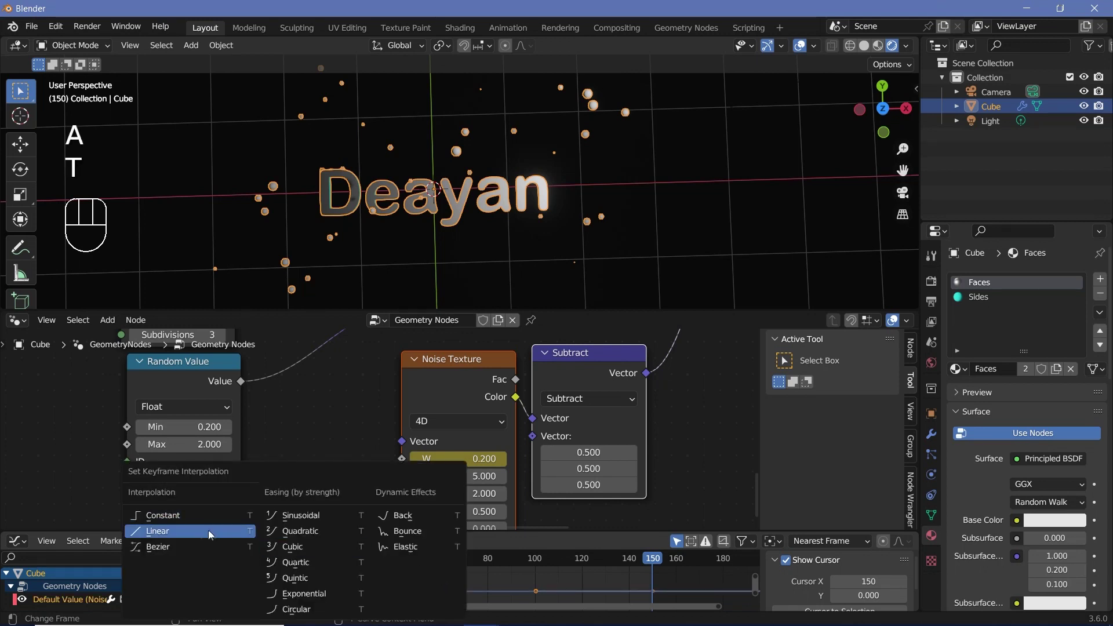
left_click(302, 563)
key("space")
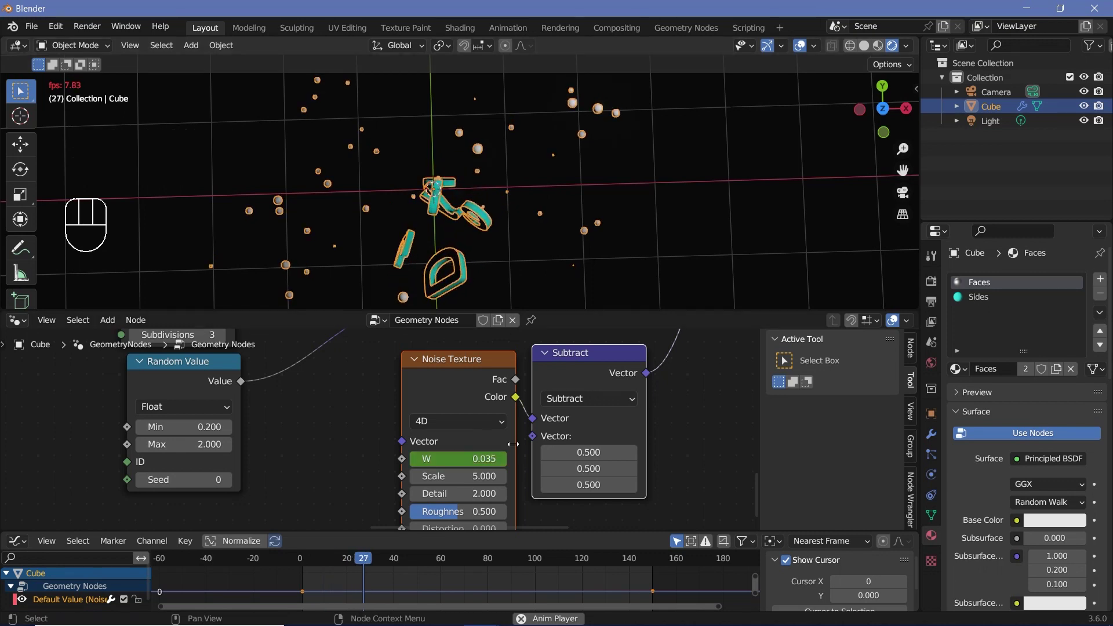
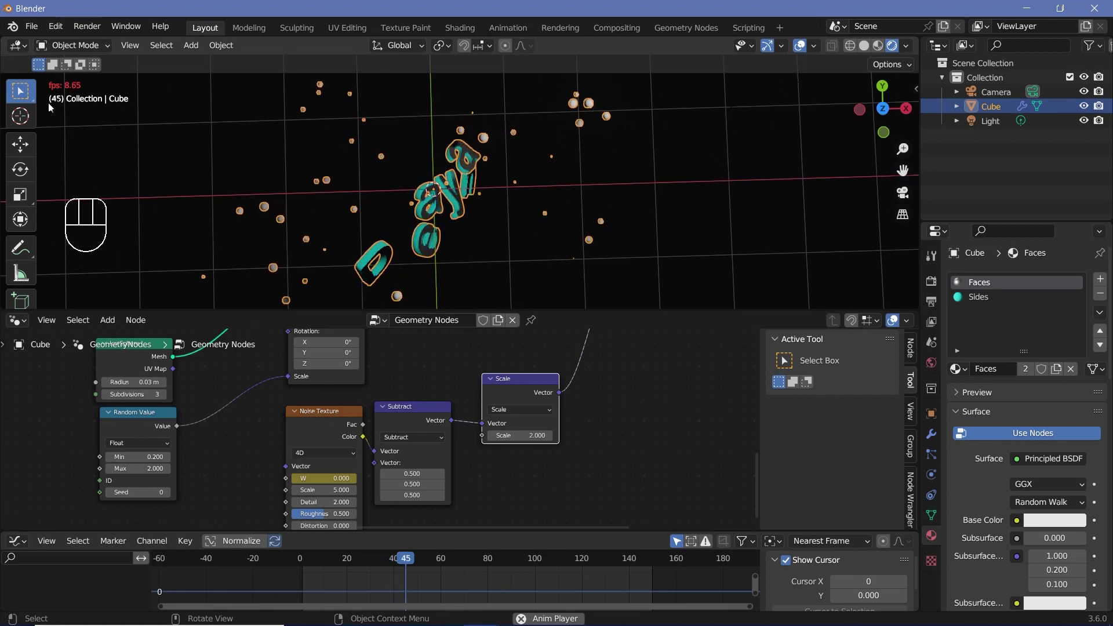
key("space")
Step: Switch the bottom area to the Timeline and play the animation again
left_click(24, 549)
left_click(229, 416)
left_click_drag(61, 545, 455, 229)
key("space")
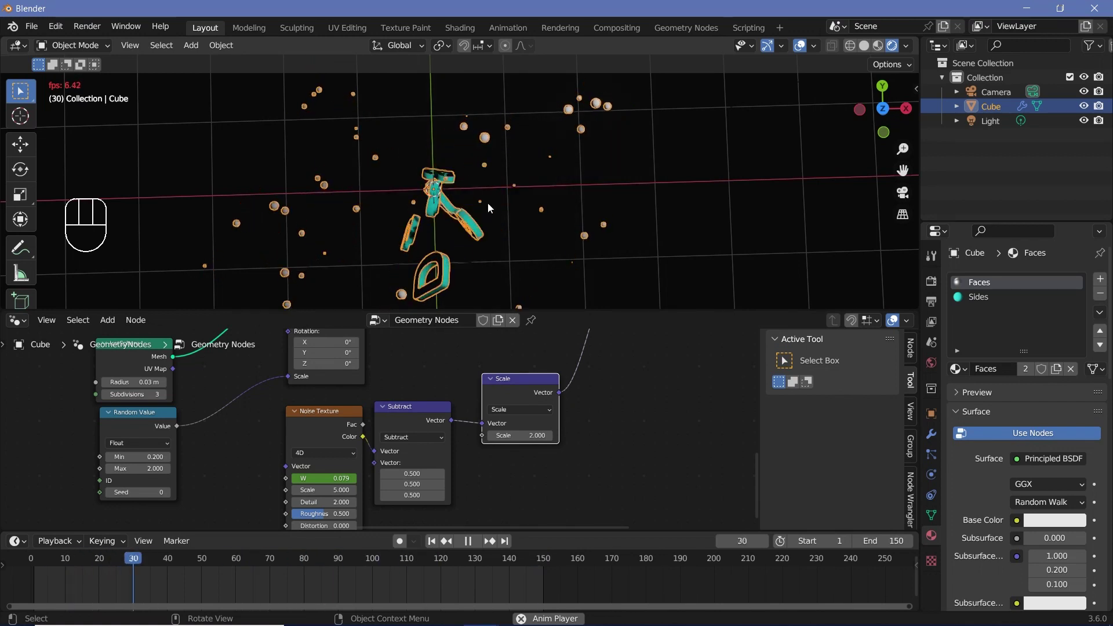
Step: Add Set Material and Set Shade Smooth nodes to the dot instances before they join the text
middle_click(483, 139)
scroll("down", 3)
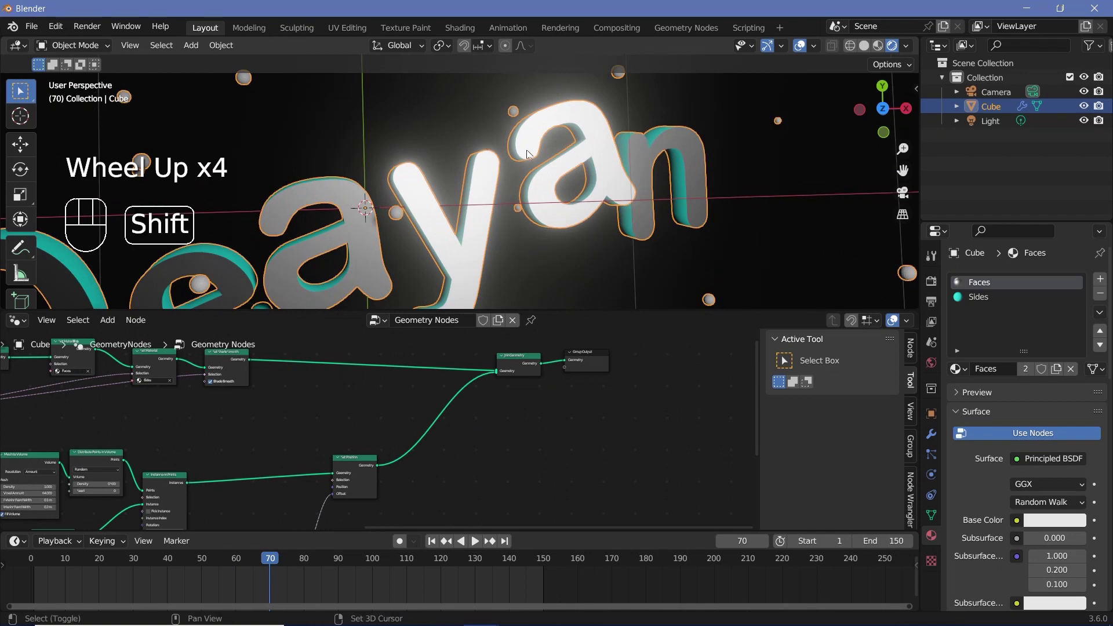
middle_click(475, 230)
scroll("up", 3)
left_click_drag(480, 184, 517, 140)
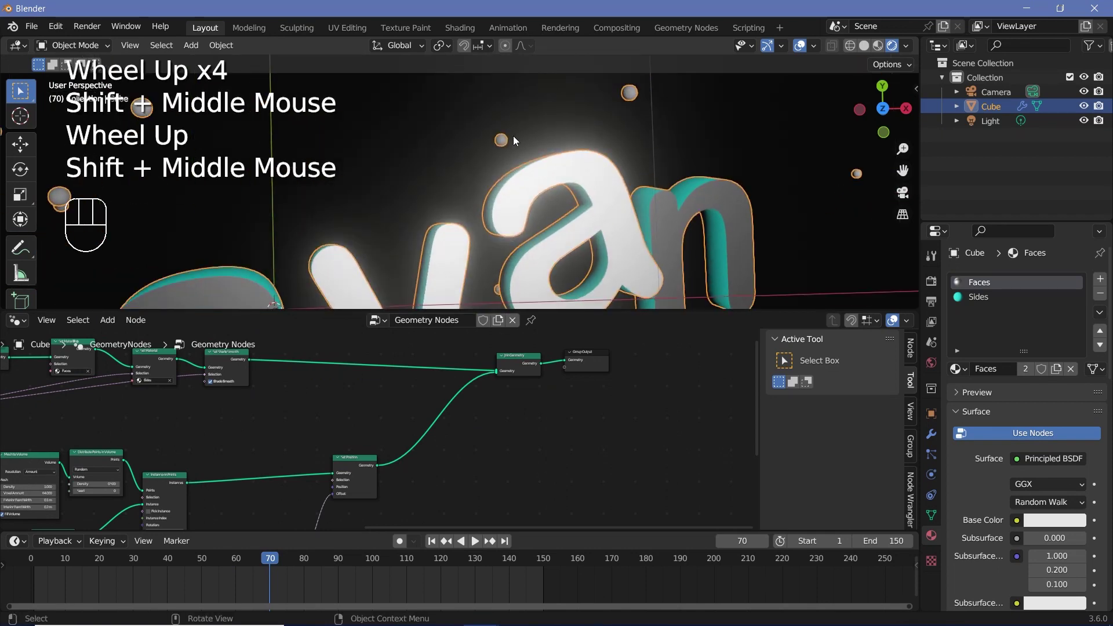
scroll("down", 3)
key("shift+a")
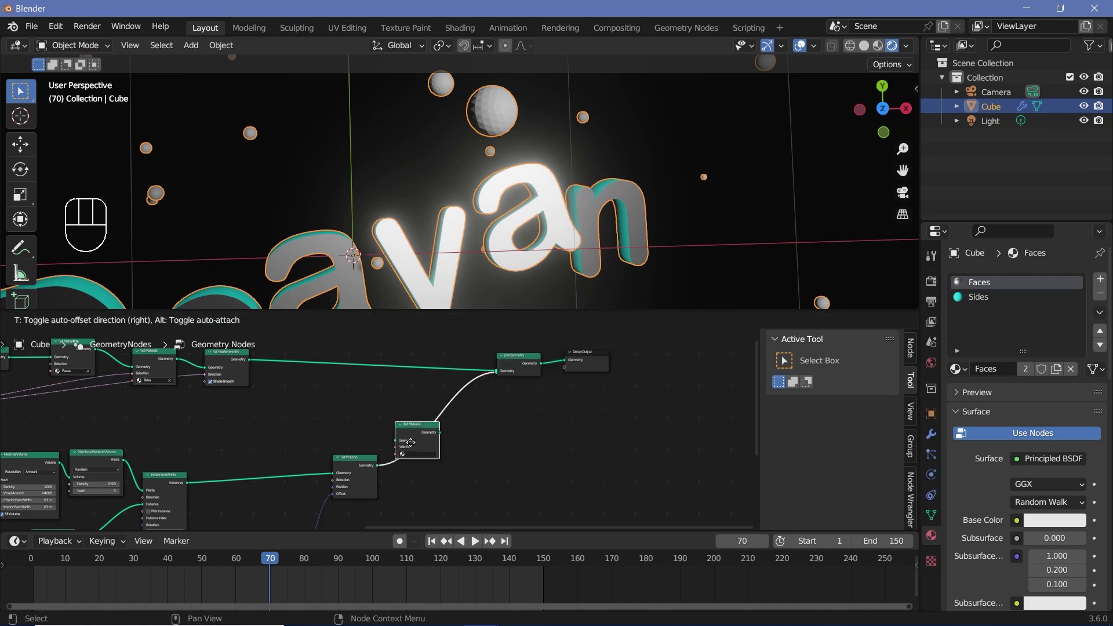
key("shift+a")
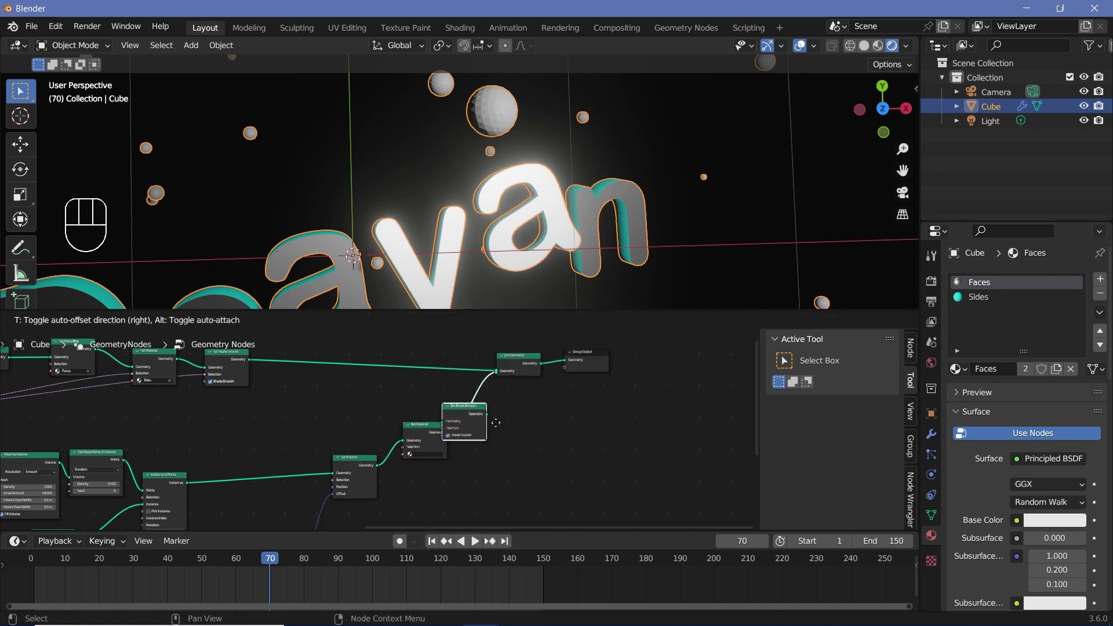
Step: Add a material slot and create the material Dots with a teal Base Color
scroll("up", 3)
scroll("up", 3)
left_click(473, 445)
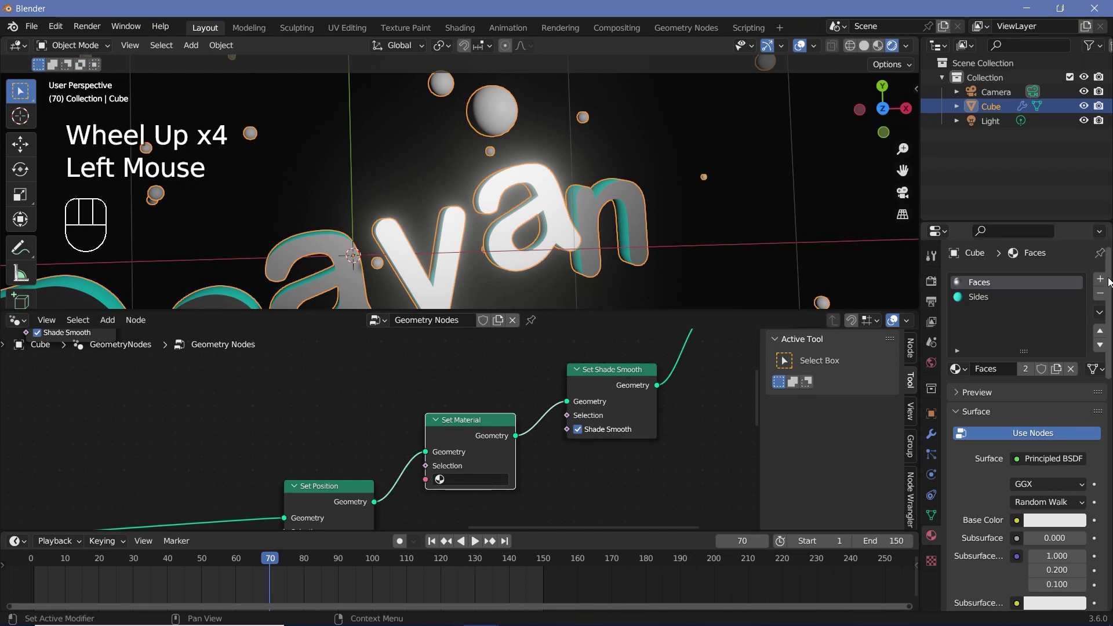
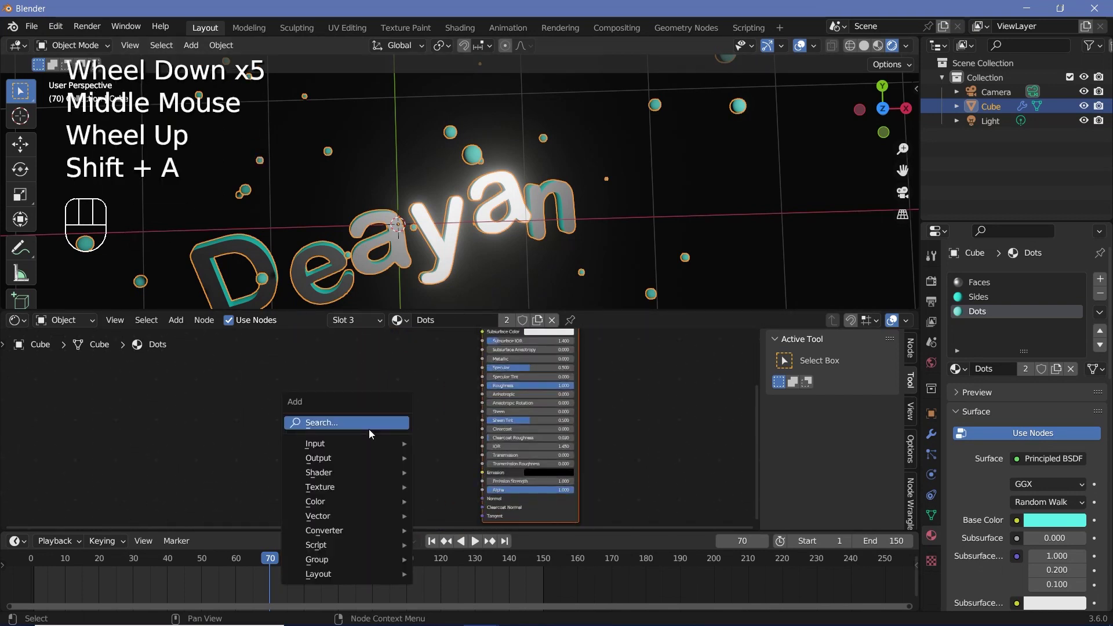
Step: Drive the Dots emission strength from Object Info Random through a Color Ramp with the white stop near 0.72
key("shift+a")
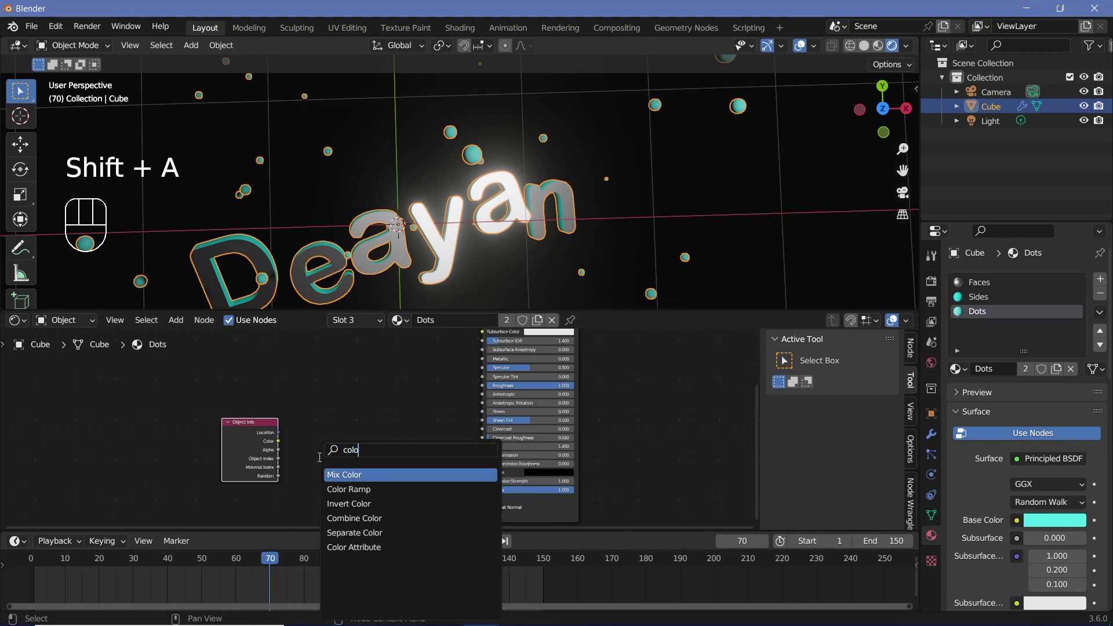
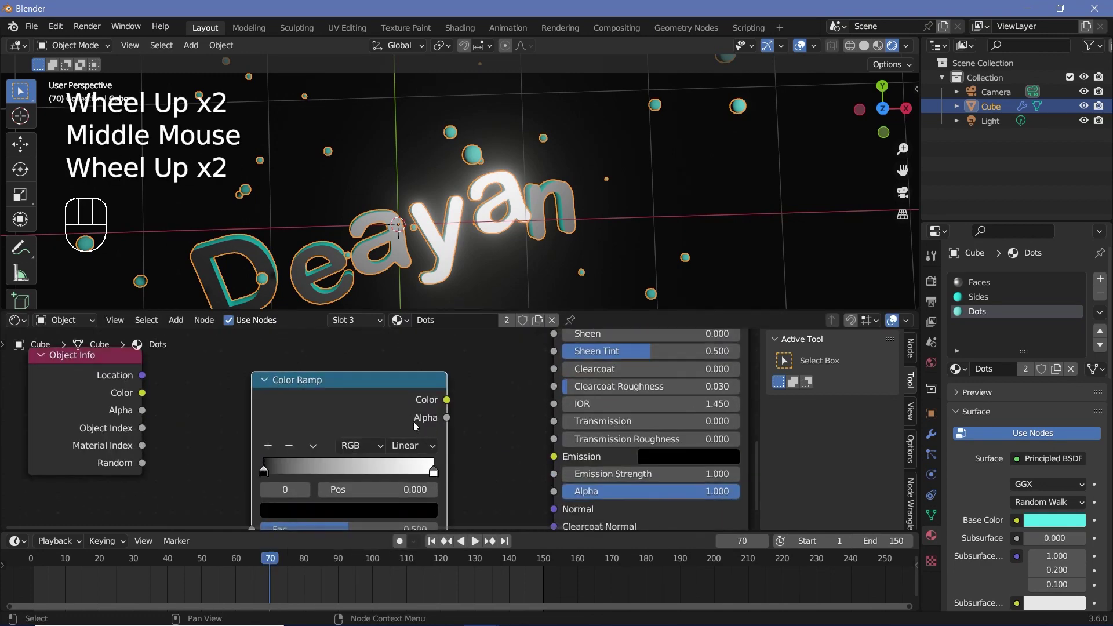
scroll("up", 3)
left_click_drag(418, 453, 407, 530)
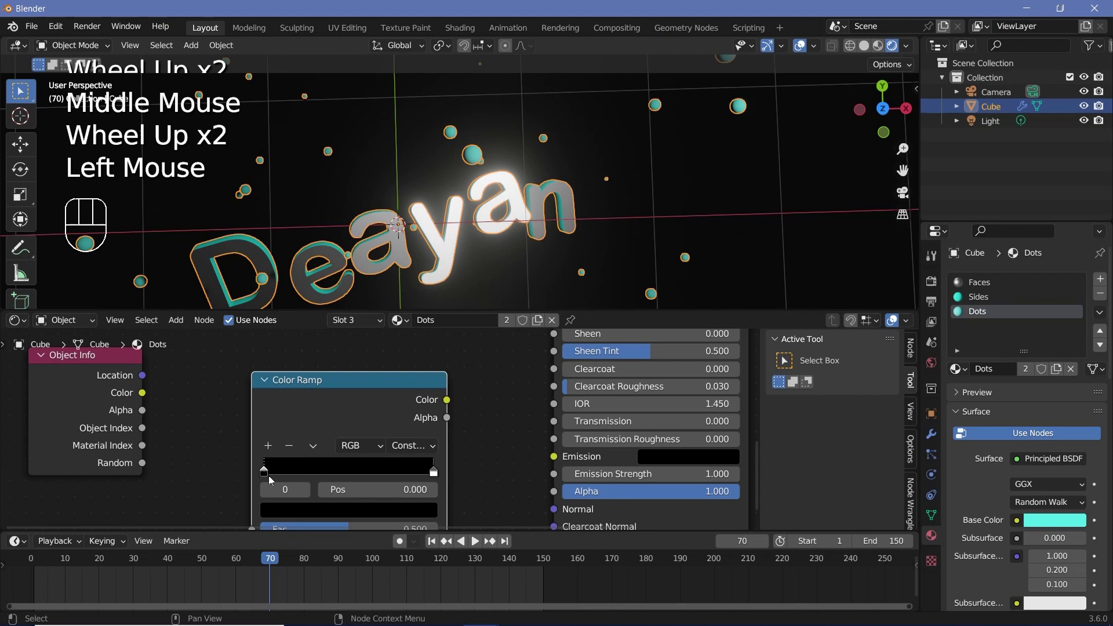
left_click_drag(150, 466, 337, 428)
left_click_drag(436, 395, 451, 380)
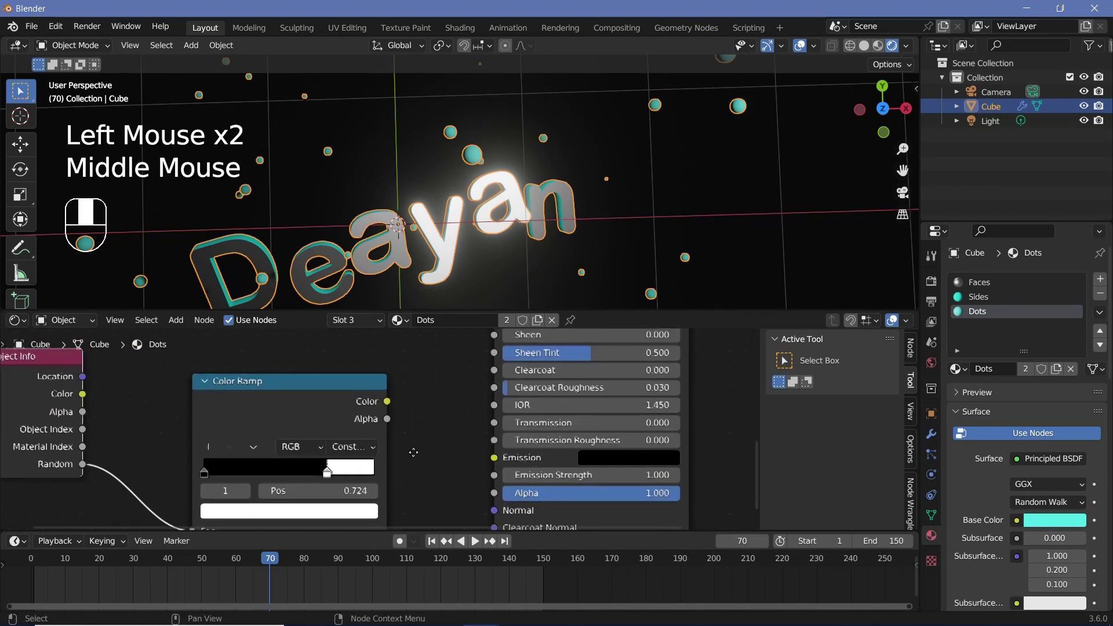
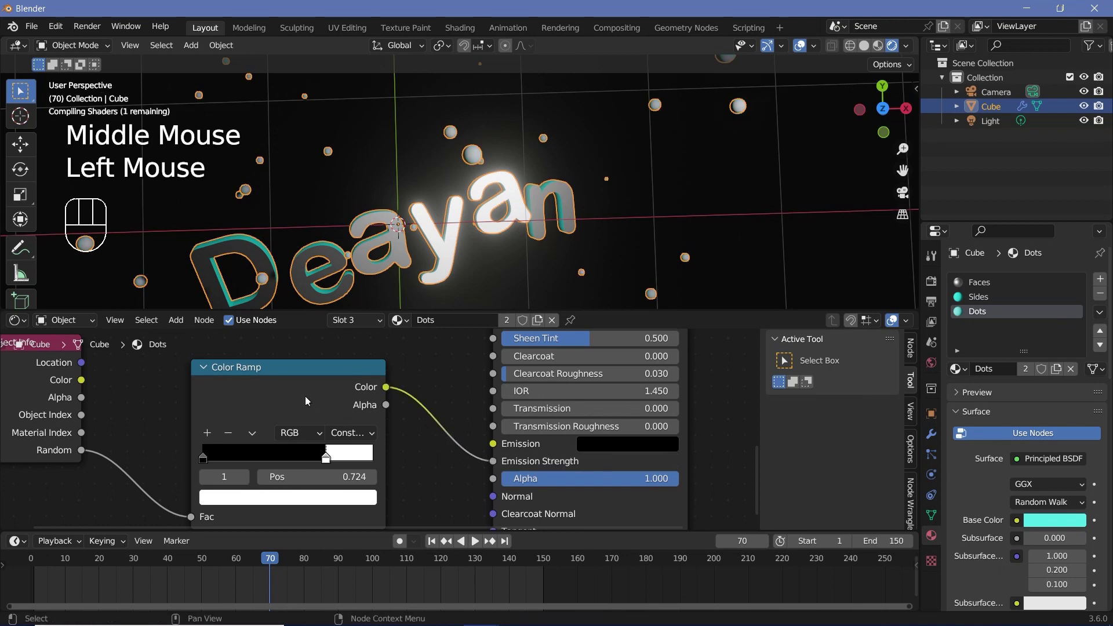
left_click(251, 398)
Step: Multiply the ramp output by 10 and drop the Base Color saturation to about 0.05, almost white
key("shift+a")
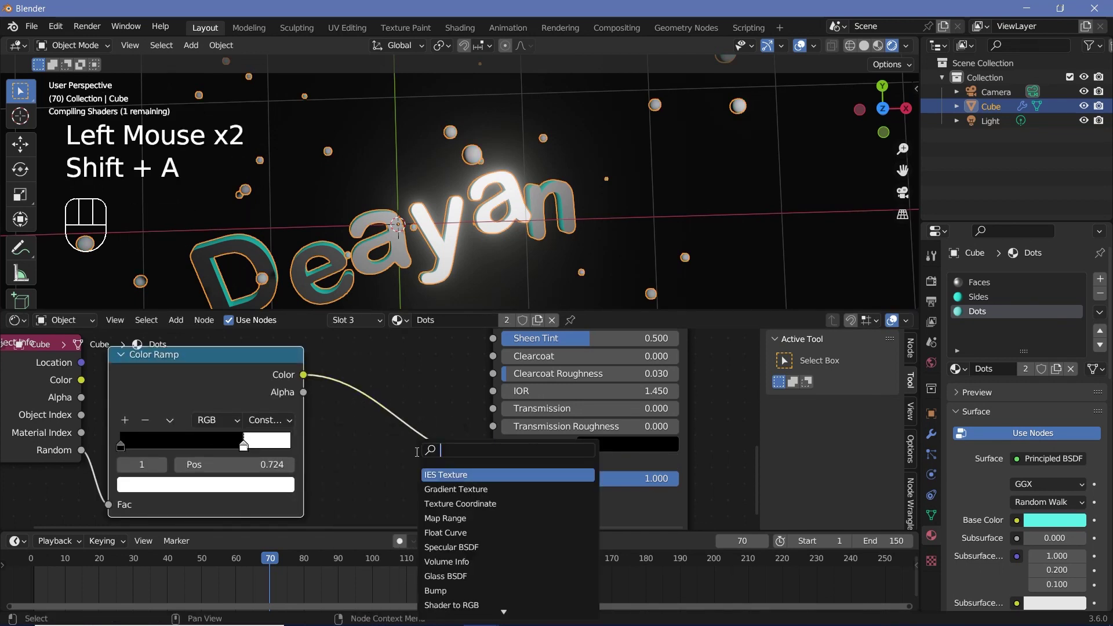
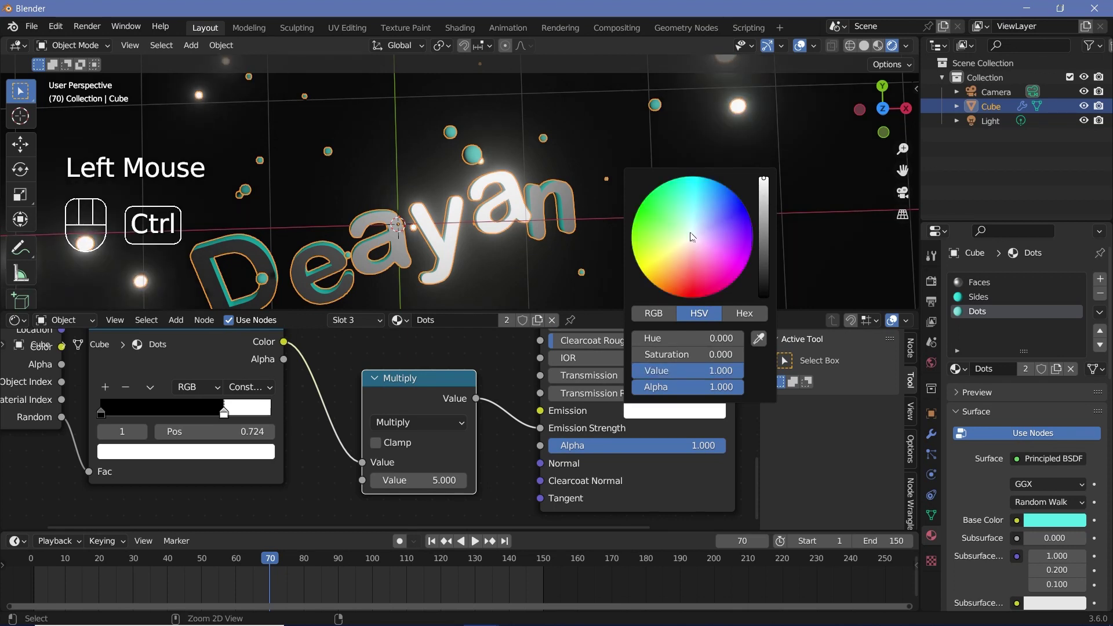
scroll("down", 3)
left_click(804, 51)
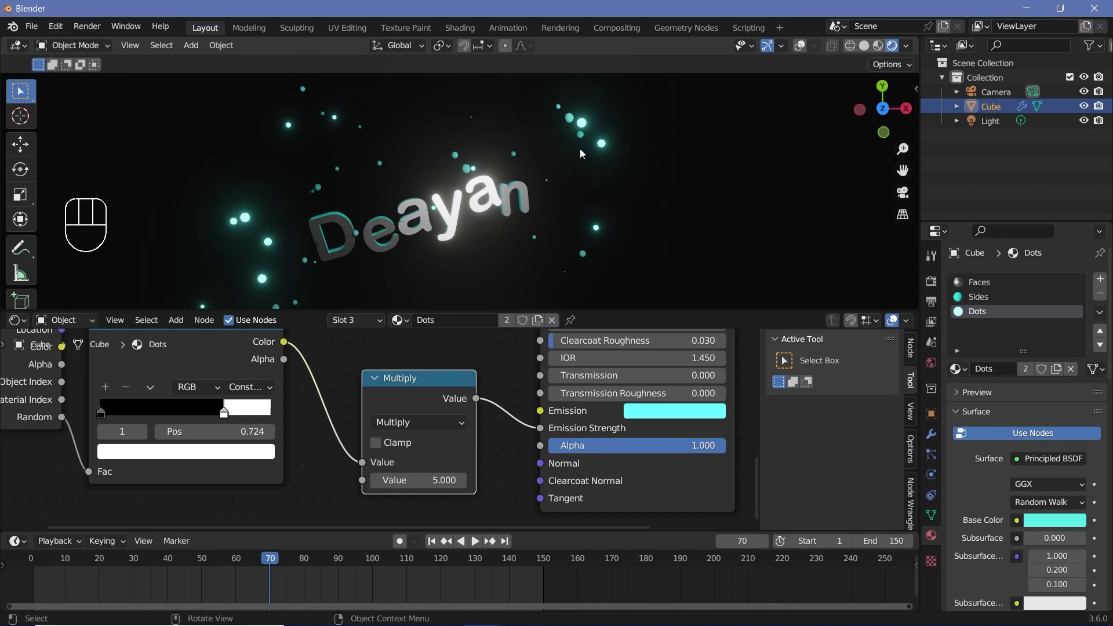
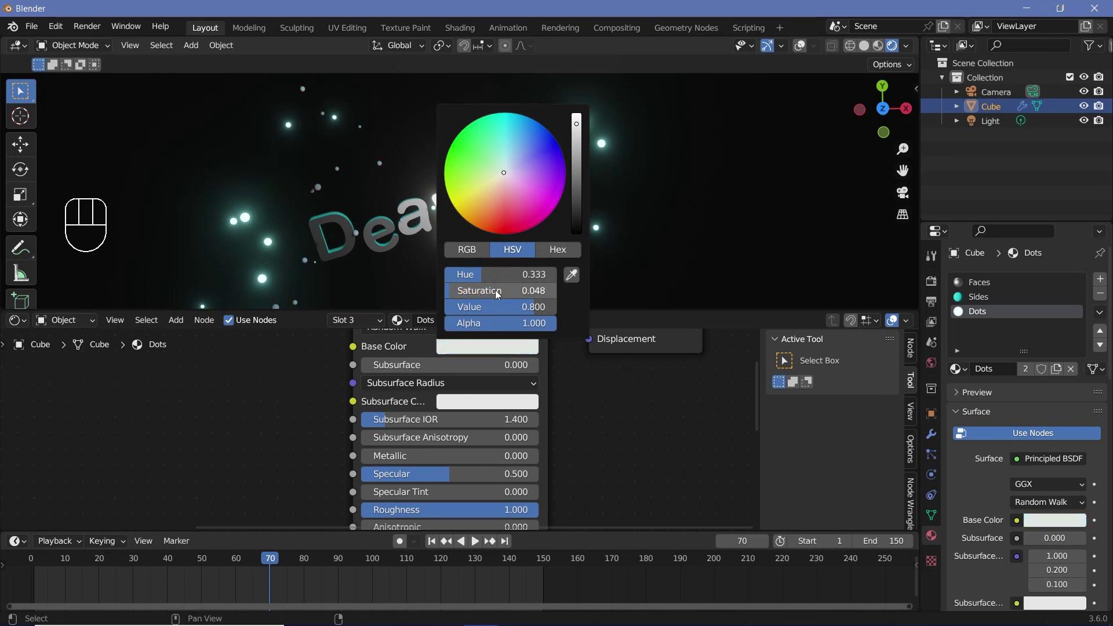
left_click_drag(467, 232, 467, 239)
middle_click(478, 257)
Step: Add a Mesh Plane to the scene as a backdrop
key("shift+a")
key("s")
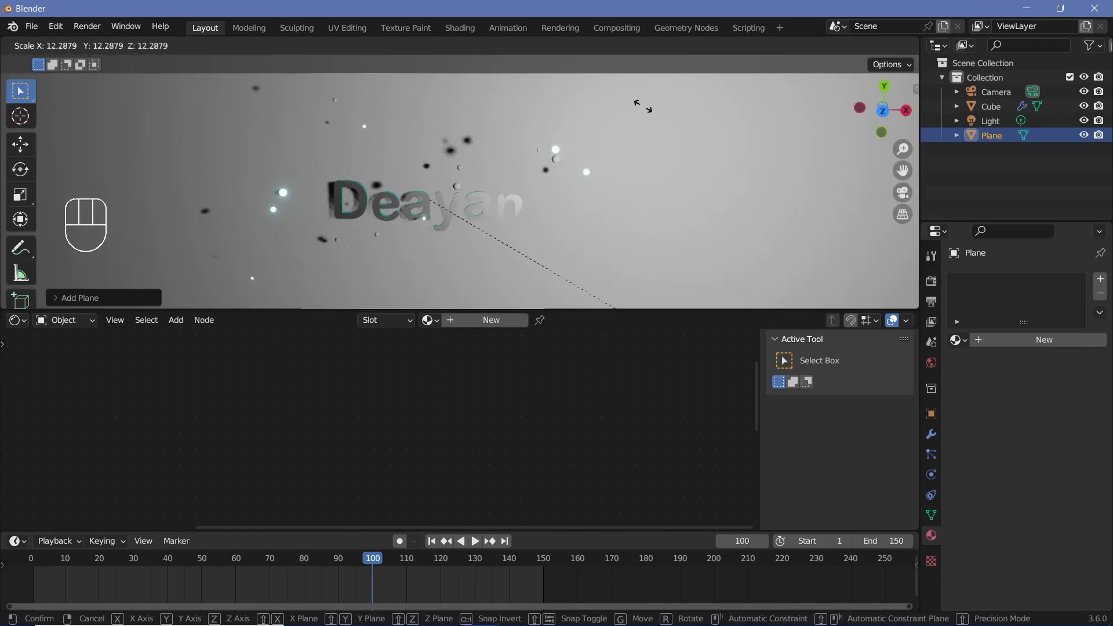
scroll("down", 3)
scroll("down", 3)
scroll("up", 3)
scroll("up", 3)
Step: Scale the plane up to fill the background and move it behind the text along one axis
key("g")
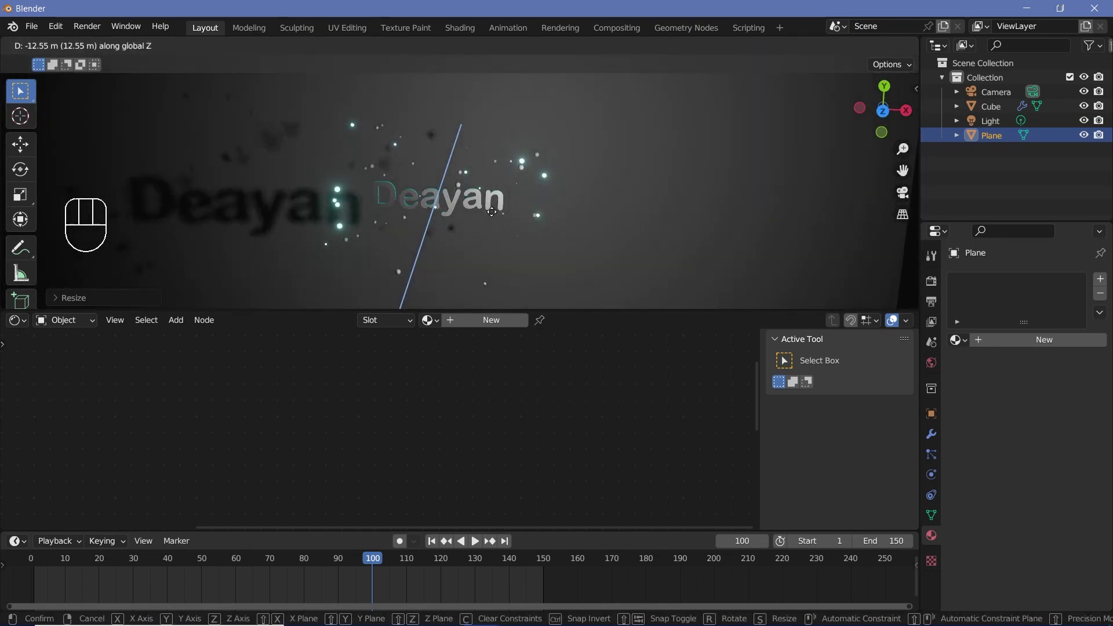
scroll("up", 3)
left_click_drag(497, 178, 345, 469)
scroll("up", 3)
scroll("down", 3)
left_click_drag(189, 564, 562, 190)
left_click_drag(561, 191, 492, 222)
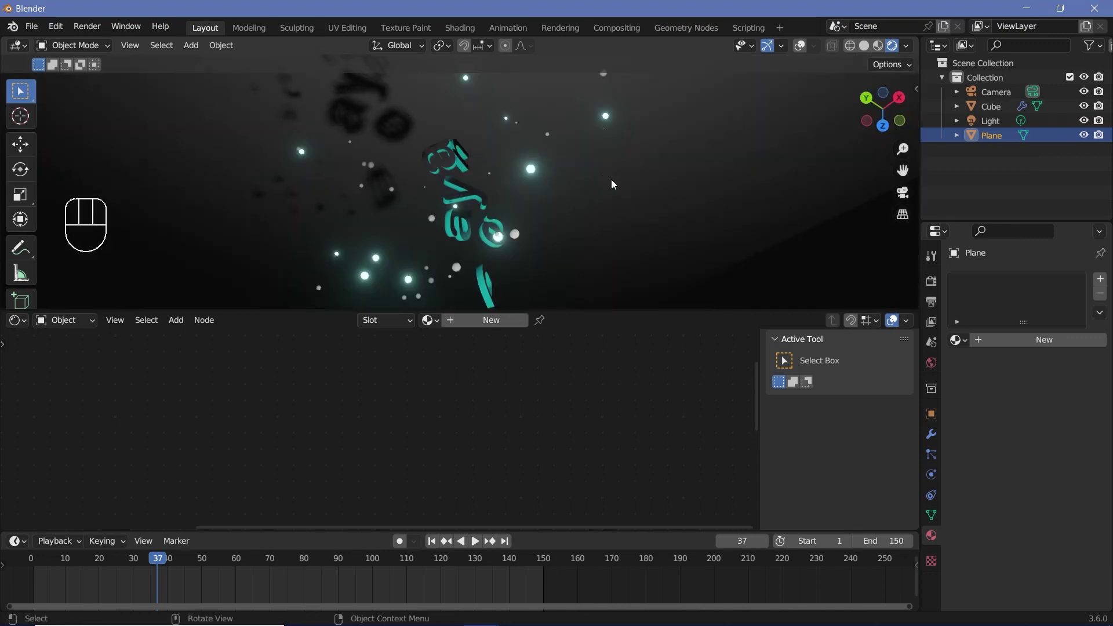
key("g")
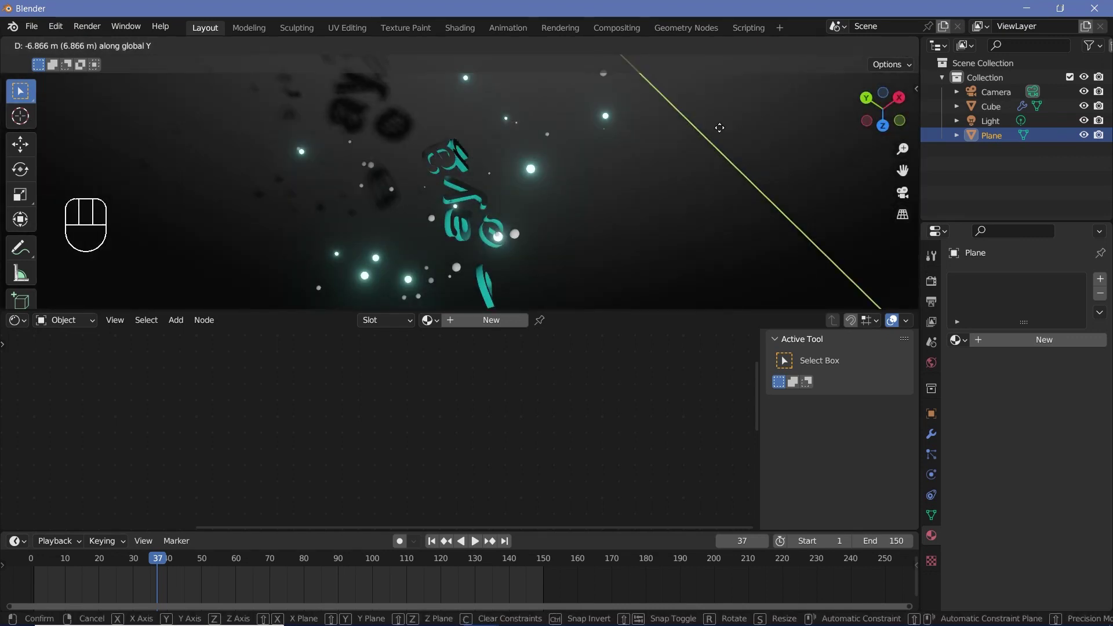
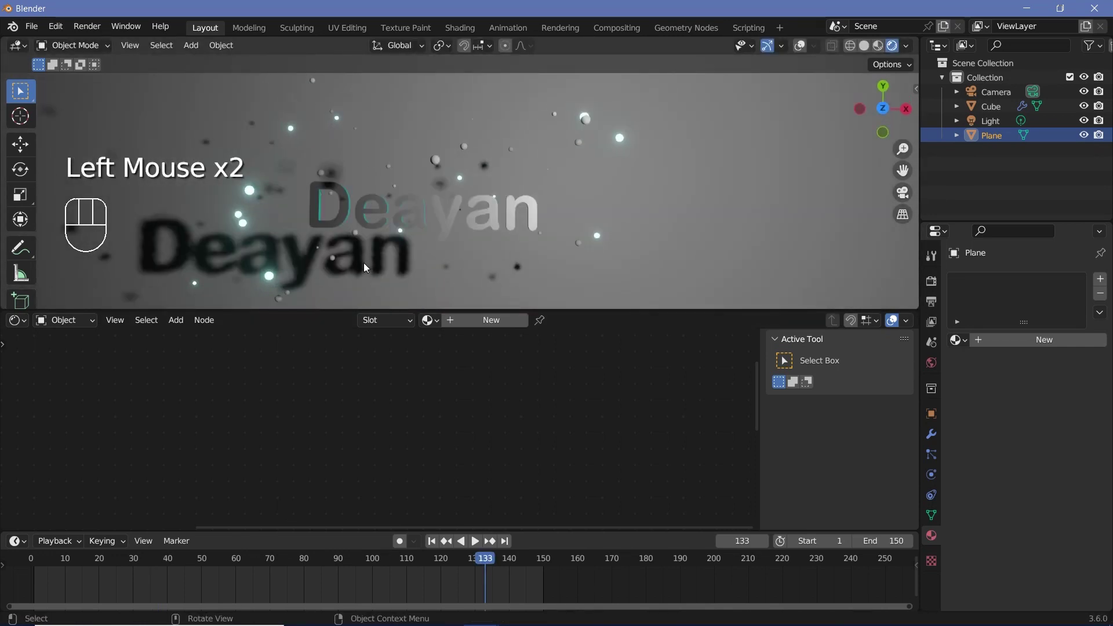
Step: Select the Cube text object and look over its Faces material settings
left_click_drag(384, 250, 398, 217)
left_click(439, 160)
left_click(993, 303)
scroll("down", 3)
scroll("down", 3)
left_click_drag(1044, 455, 1052, 487)
scroll("down", 3)
left_click_drag(1039, 462, 999, 442)
scroll("up", 3)
left_click(971, 512)
scroll("down", 3)
scroll("down", 3)
left_click_drag(1041, 465, 1034, 476)
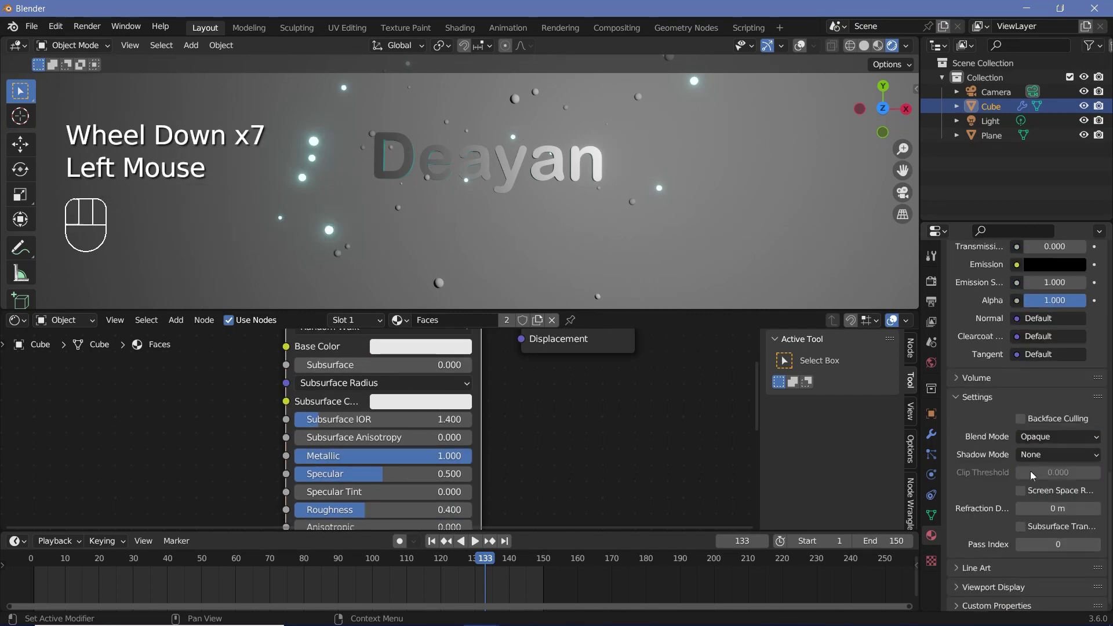
scroll("up", 3)
Step: View the letters from below, then select the default Light to show its point-light properties
middle_click(585, 178)
left_click(67, 563)
left_click(80, 571)
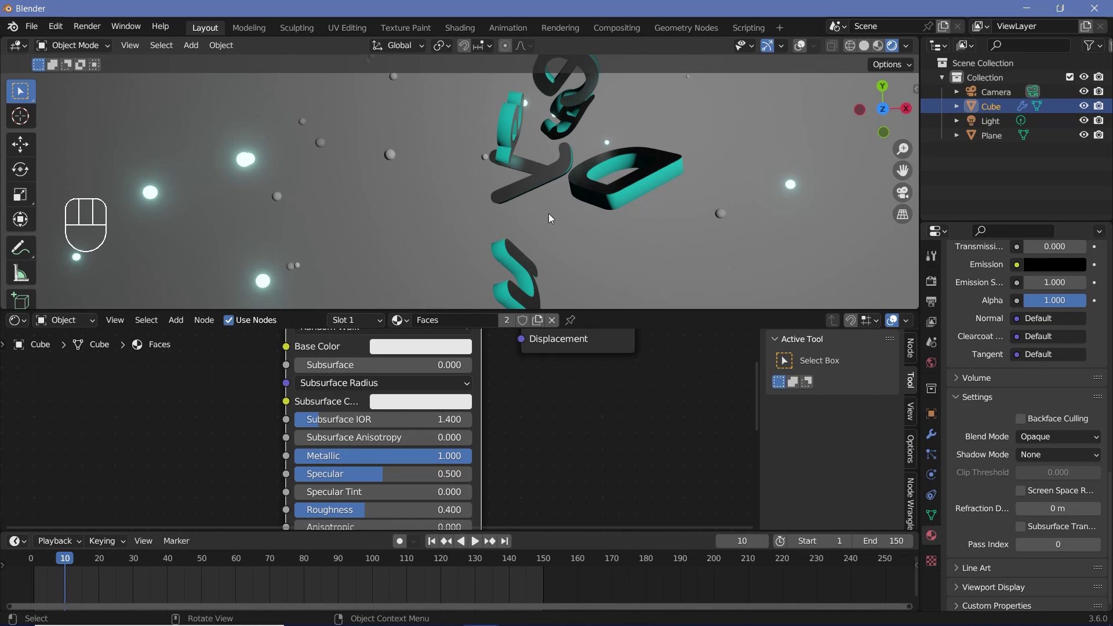
left_click_drag(538, 567, 368, 130)
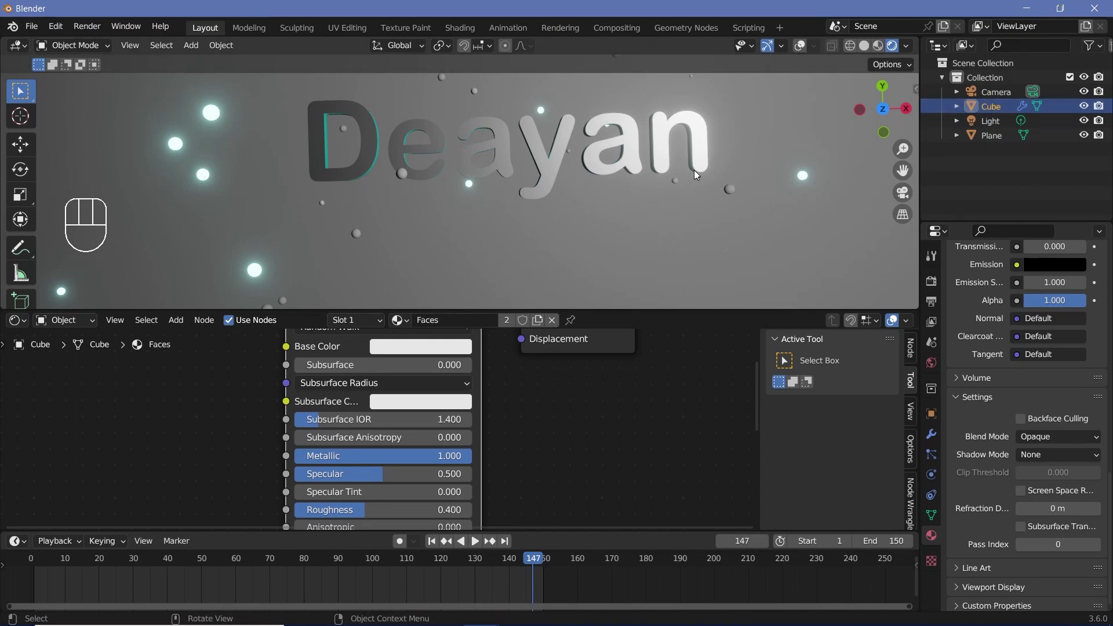
left_click(987, 129)
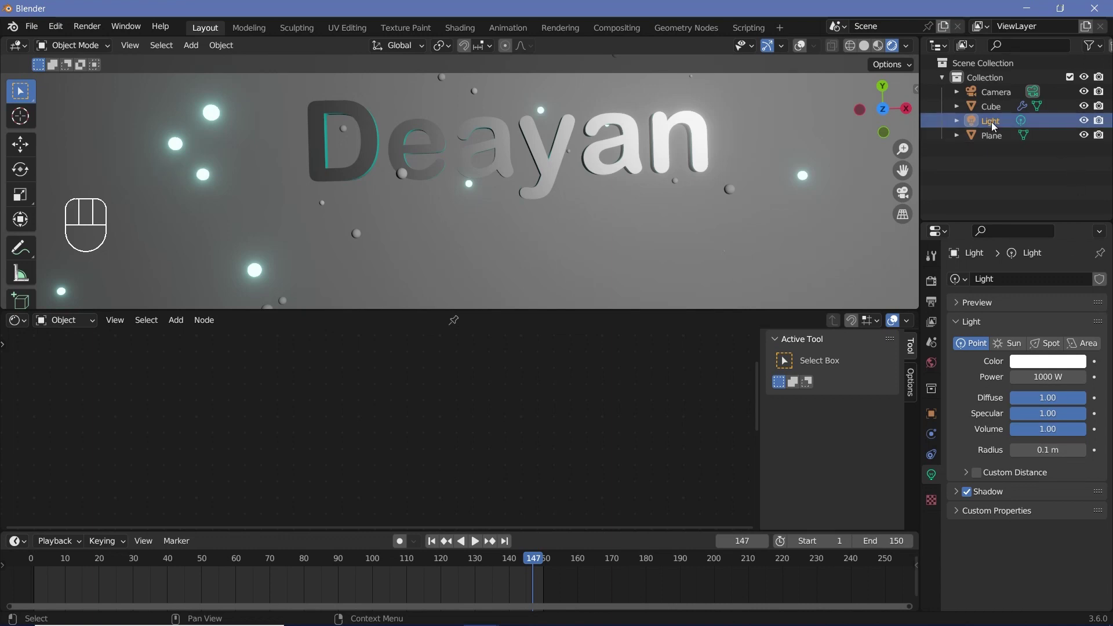
Step: Frame the text from the top view and align the camera to that view
left_click_drag(547, 226, 624, 208)
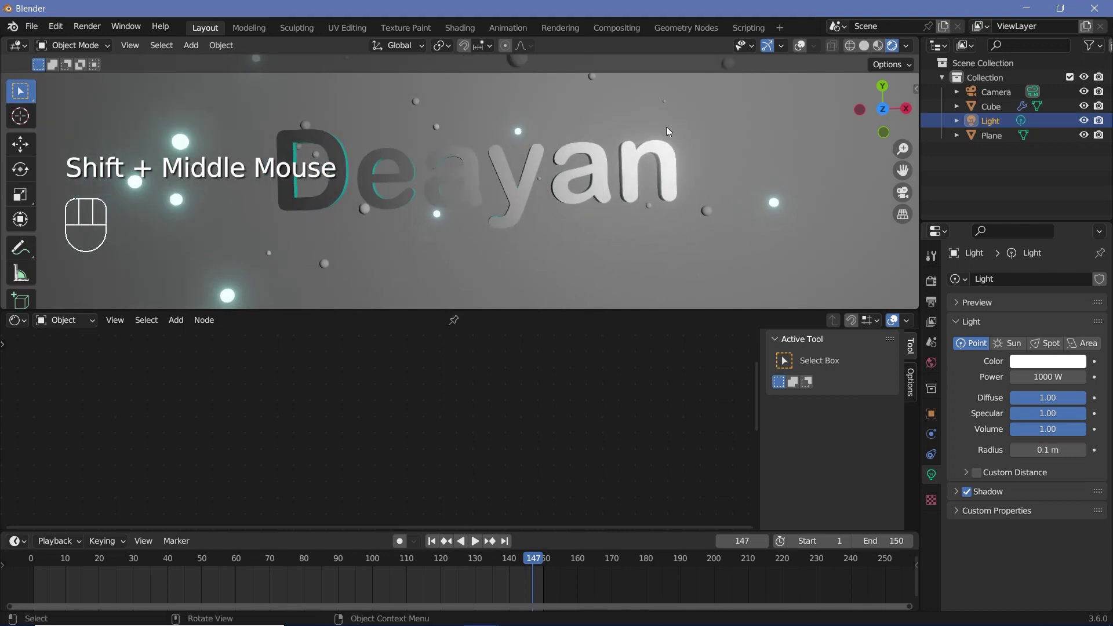
scroll("down", 3)
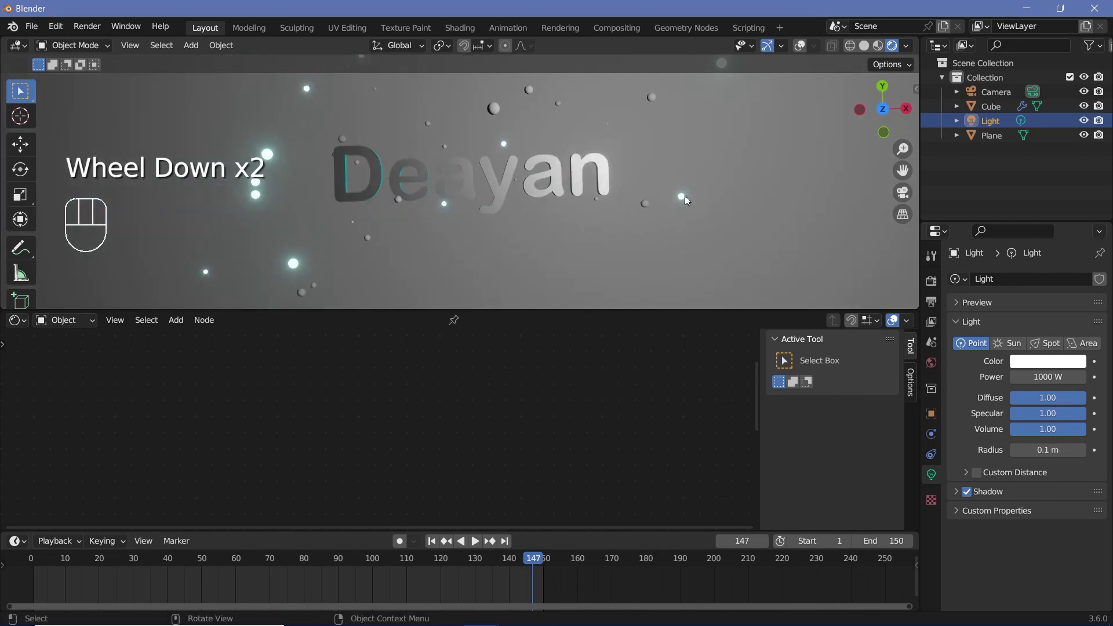
key("KP_7")
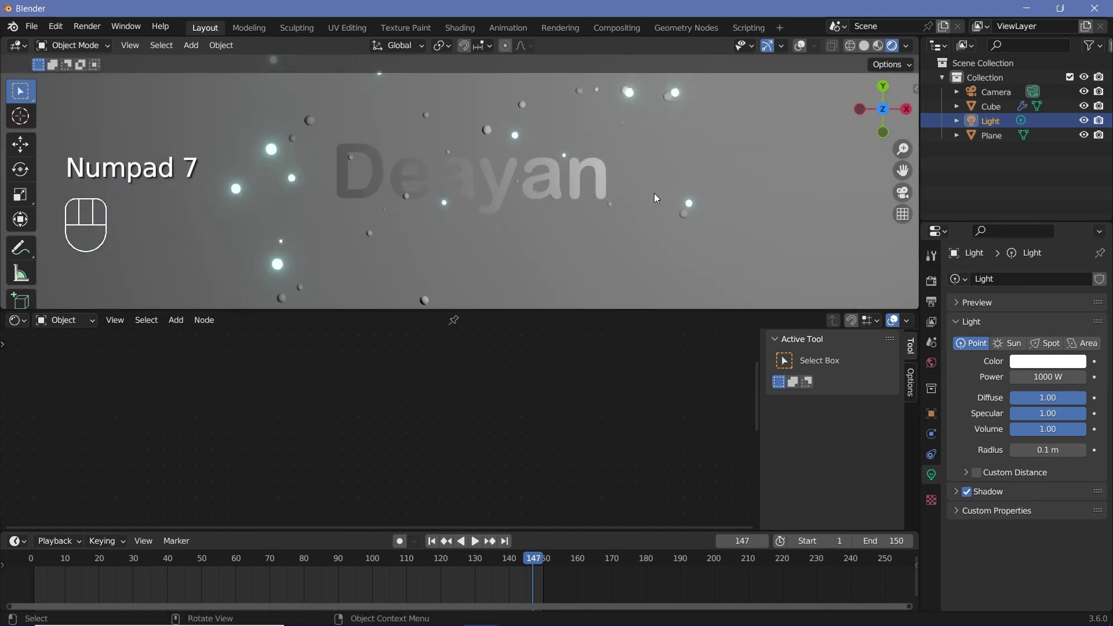
key("ctrl+alt+KP_0")
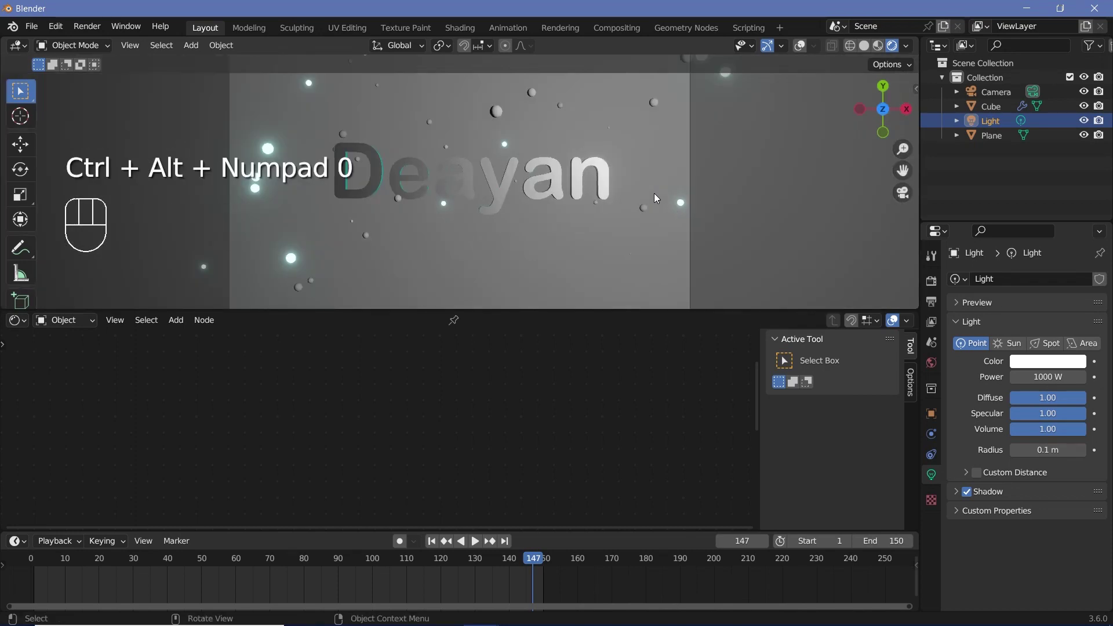
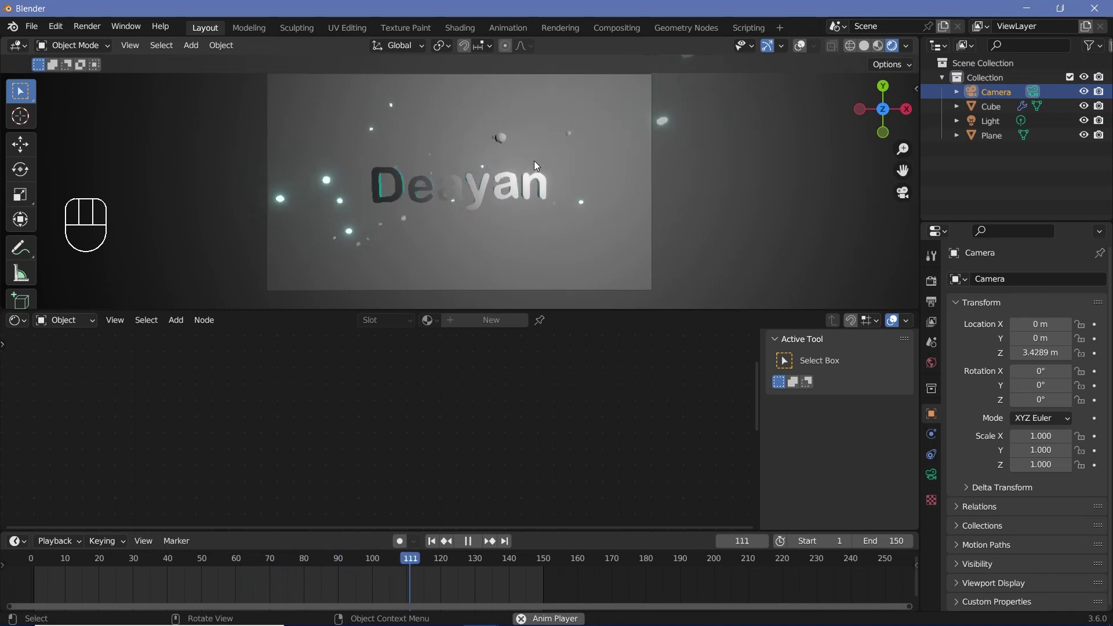
Step: Make the point light pale cyan at 500 W and duplicate it as Light.001
left_click(995, 123)
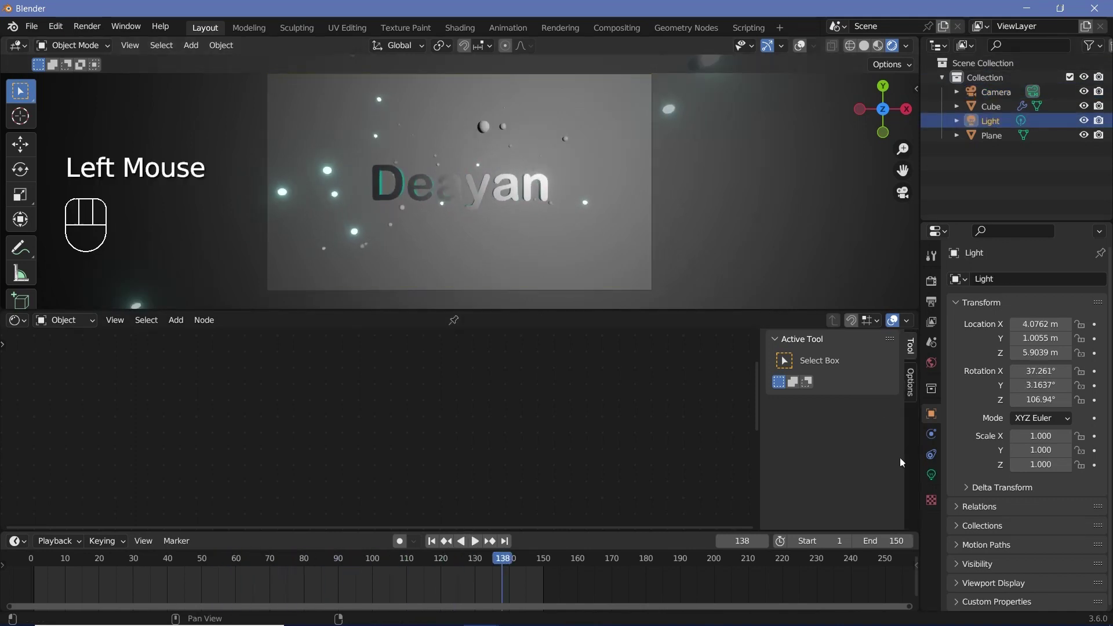
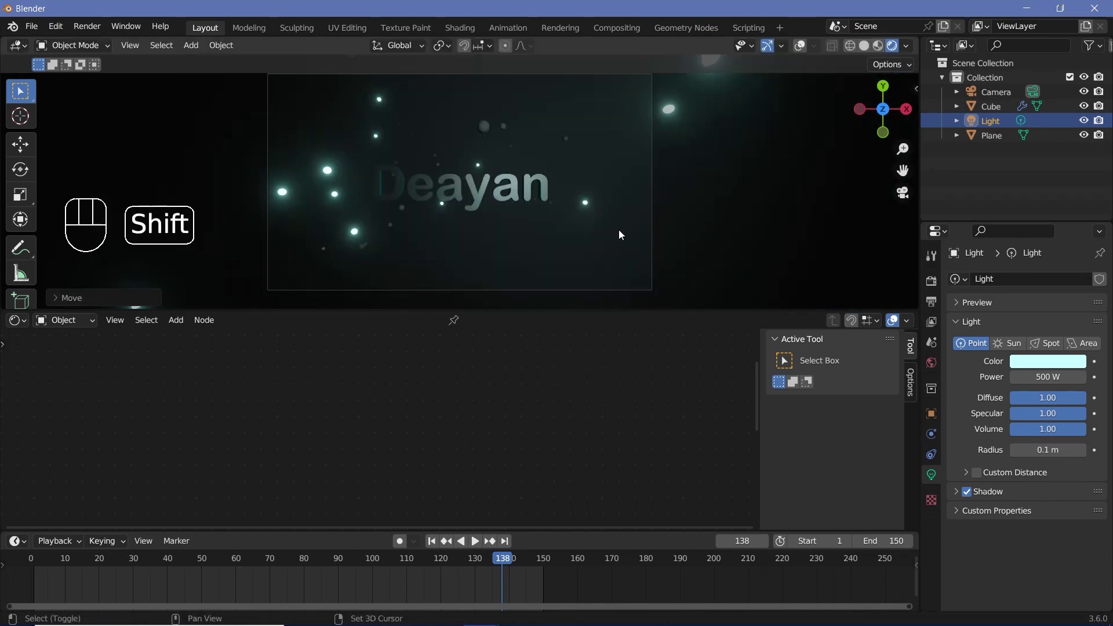
key("shift+d")
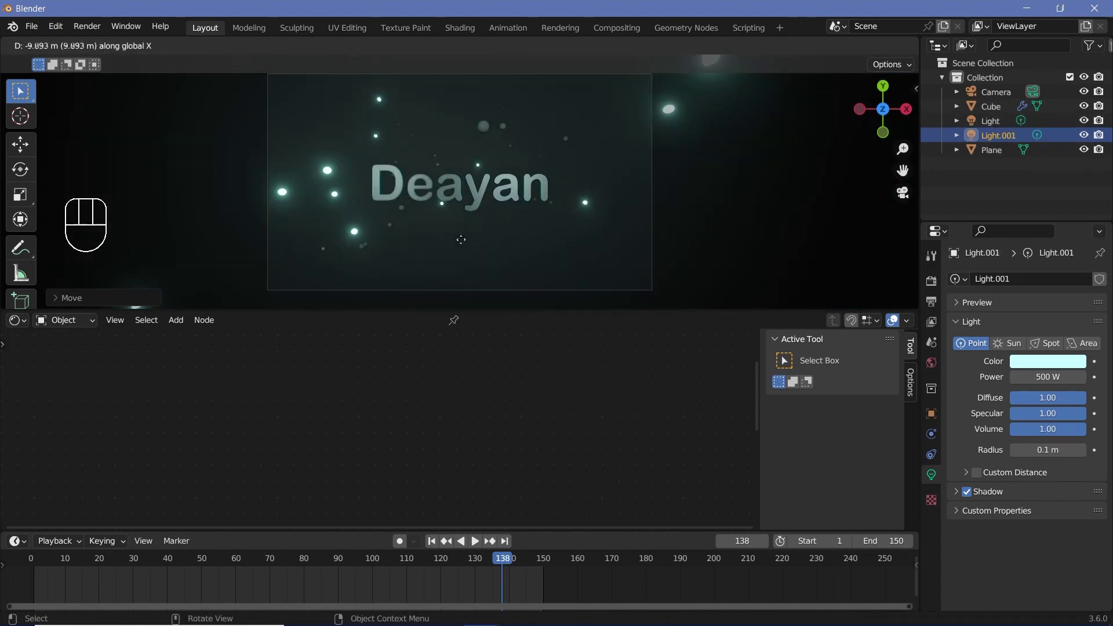
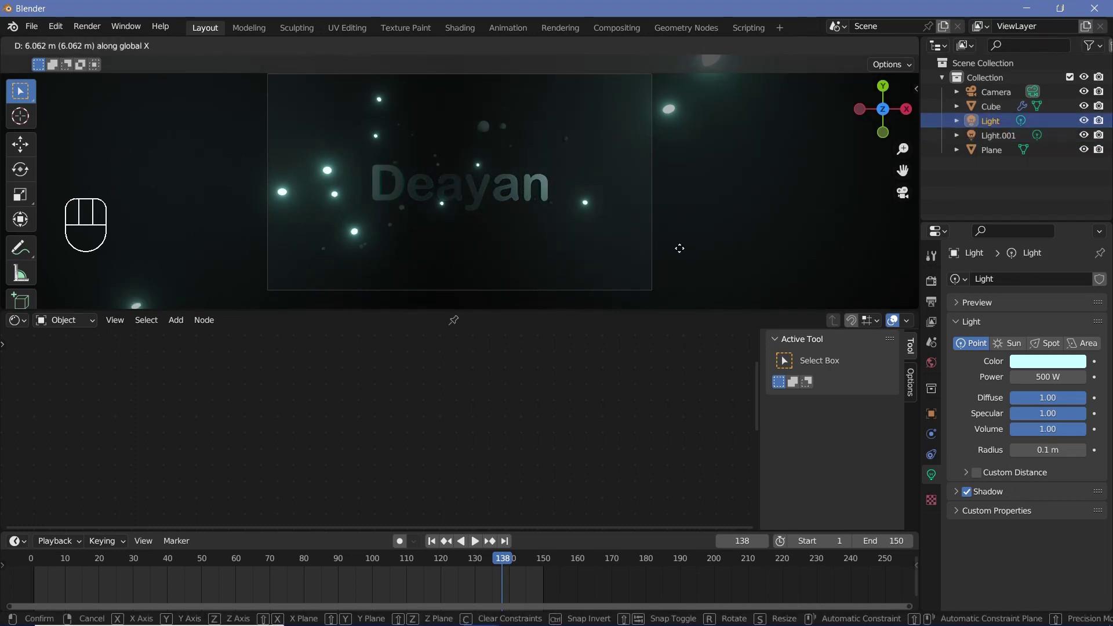
scroll("up", 3)
Step: Add an Area light, then move, scale and rotate it to face the text
key("shift+a")
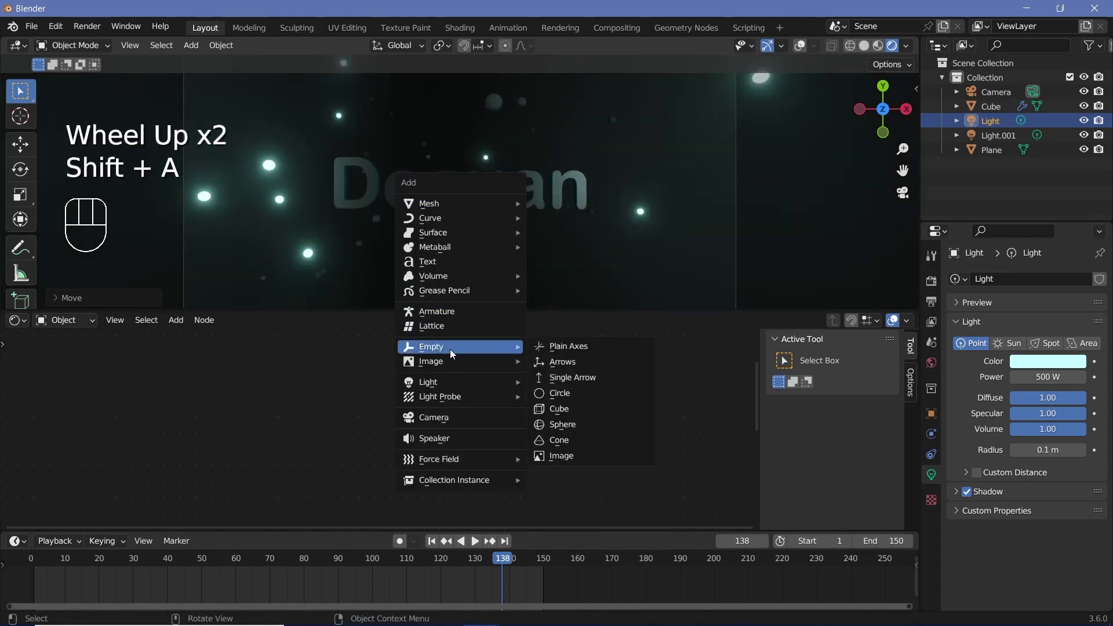
key("g")
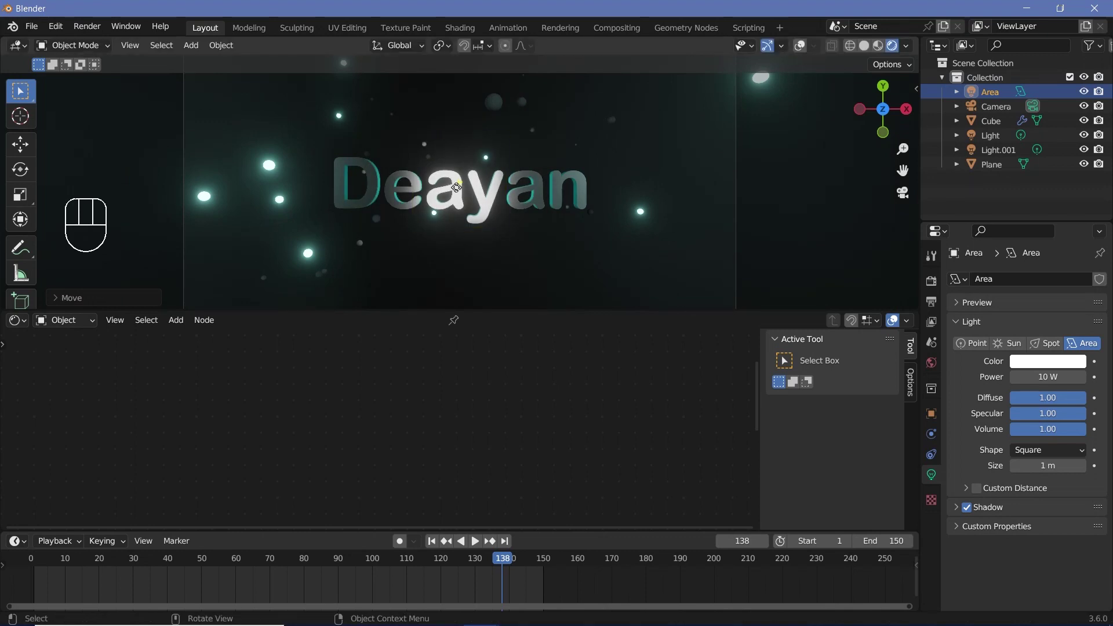
left_click(805, 50)
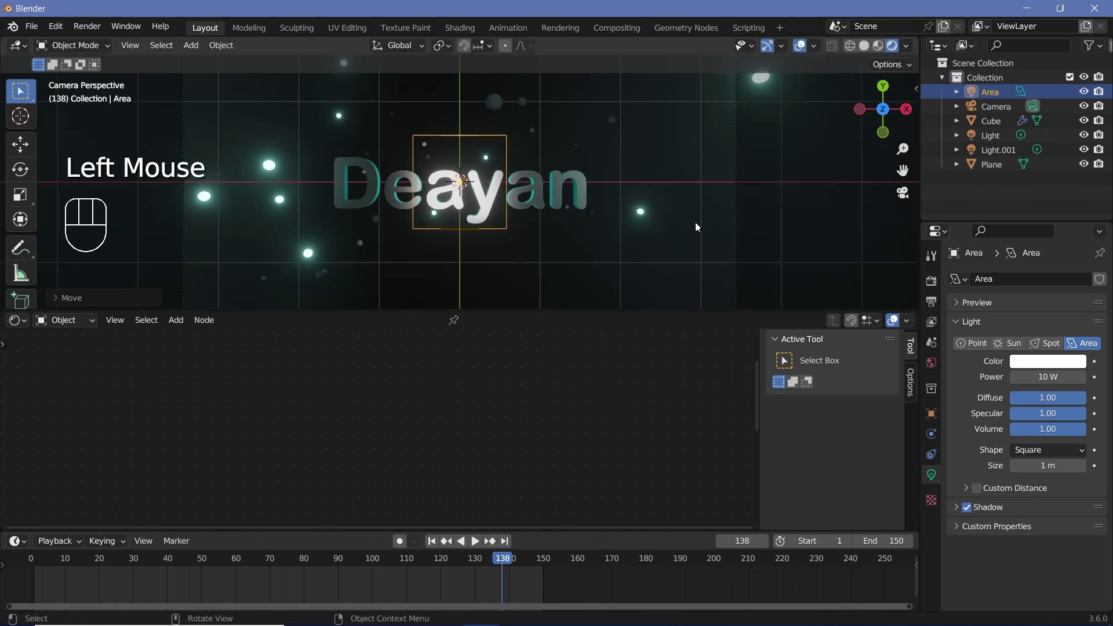
key("s")
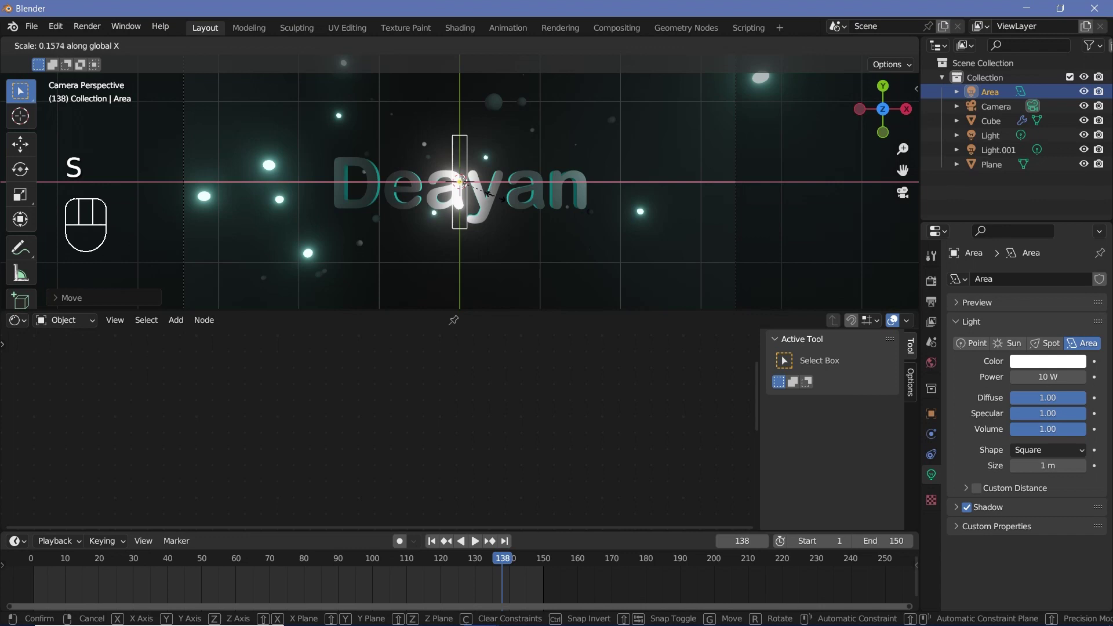
key("r")
key("g")
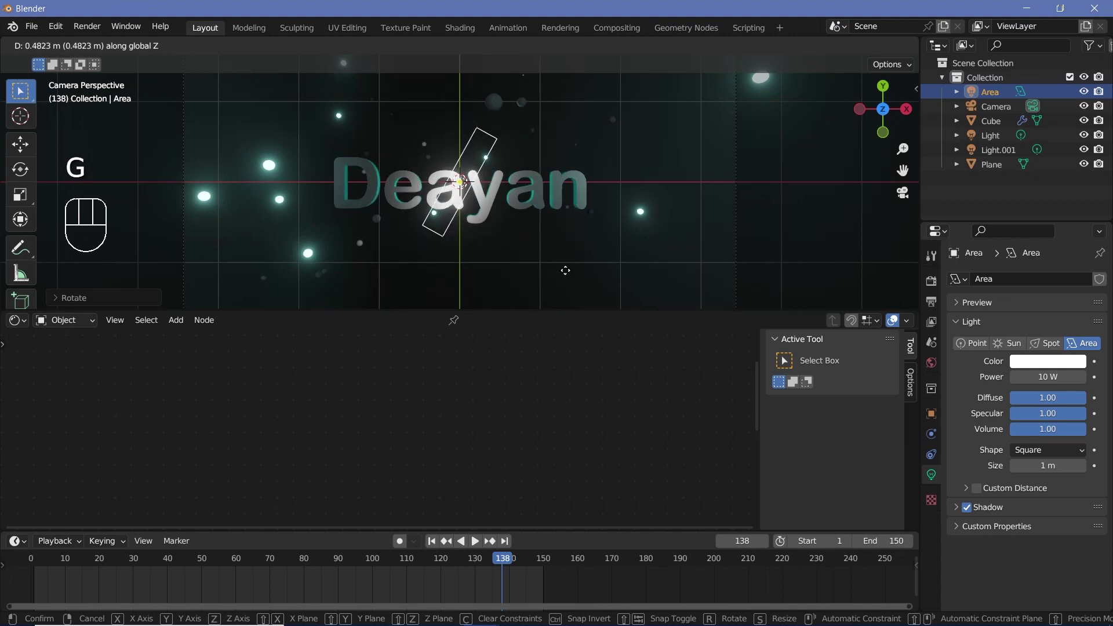
Step: Duplicate the area light twice and tint Area.002 pale teal
key("shift+d")
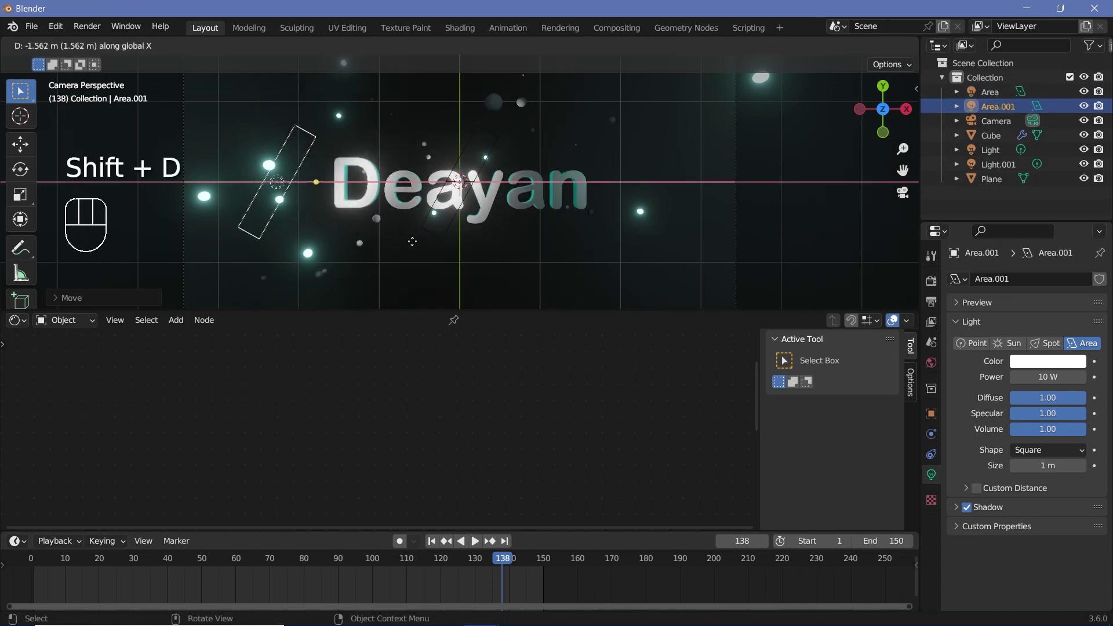
key("shift+d")
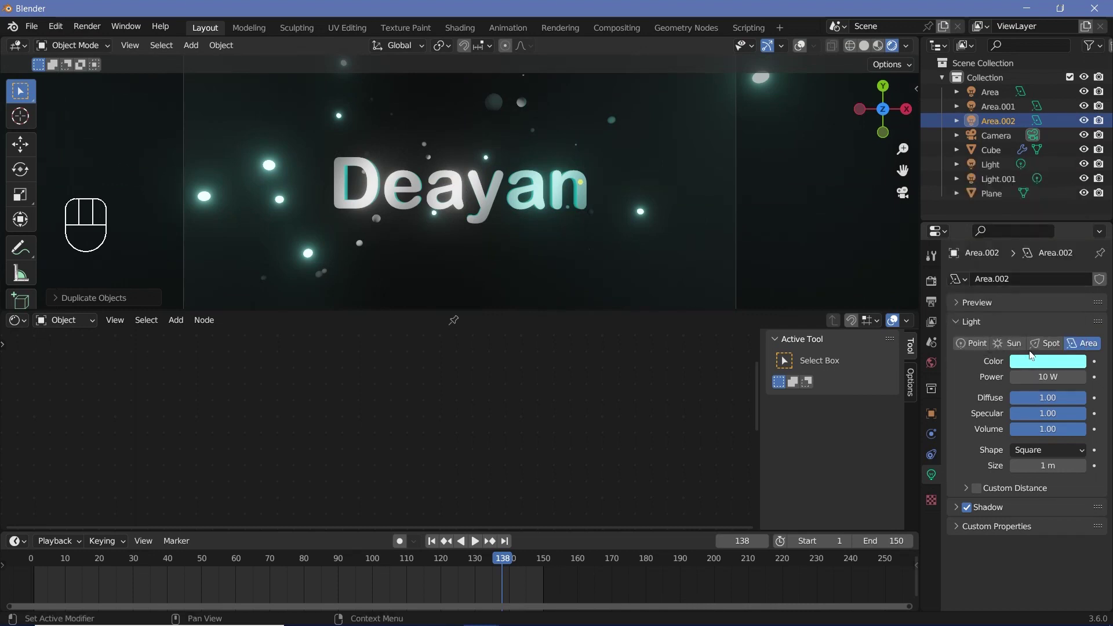
left_click(1000, 110)
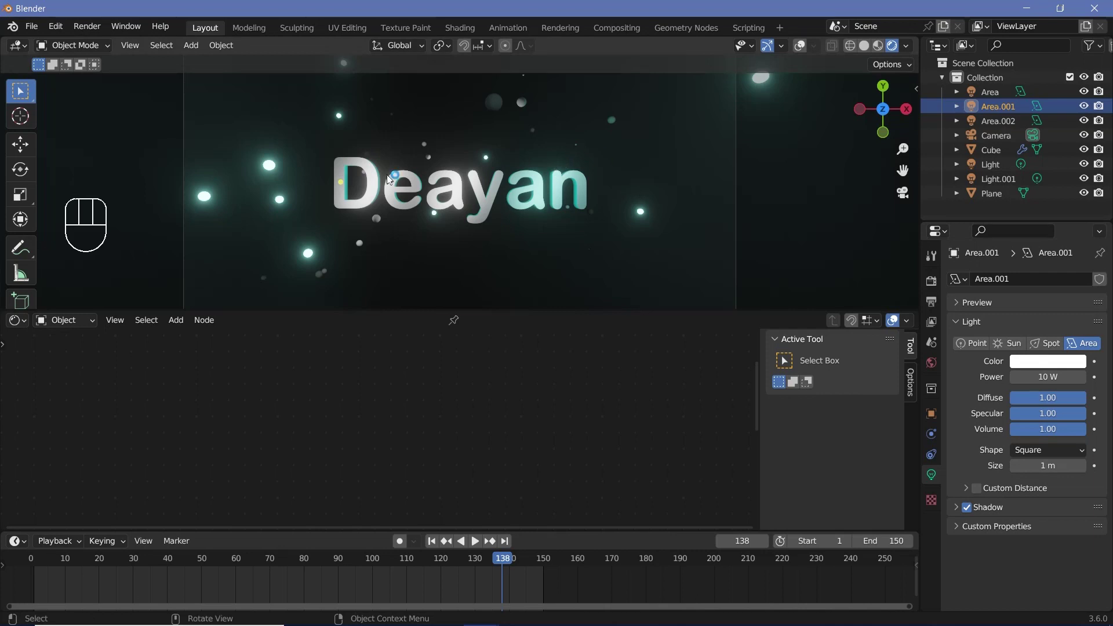
Step: Set the original Area light to pale cyan at 10 W and play back to check the teal-lit letters
left_click(1038, 370)
key("space")
left_click_drag(88, 569, 128, 531)
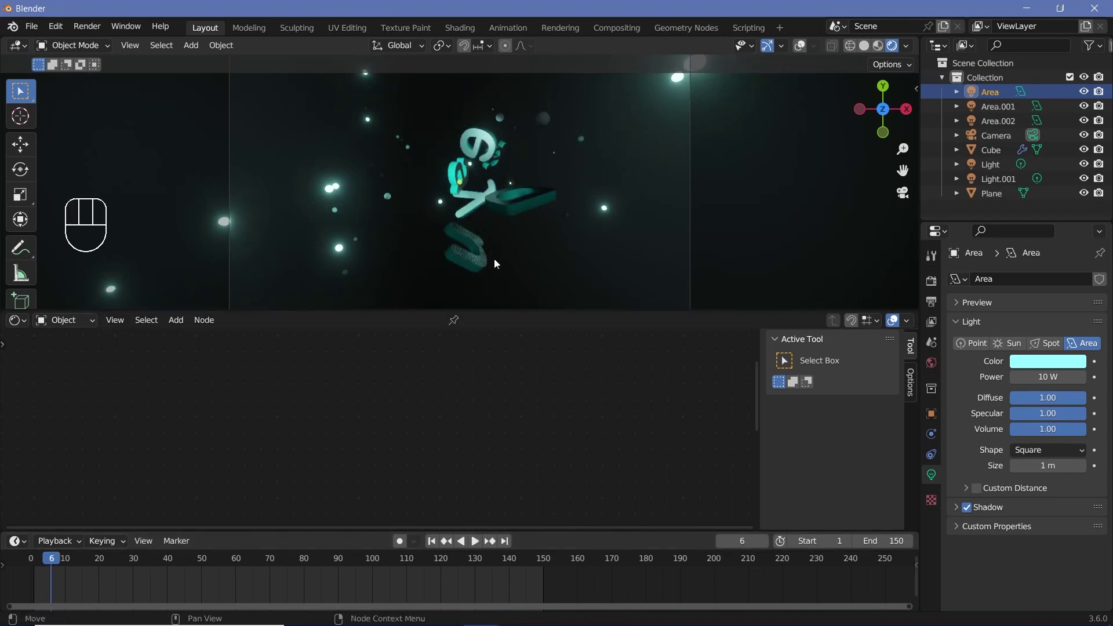
left_click_drag(214, 563, 409, 155)
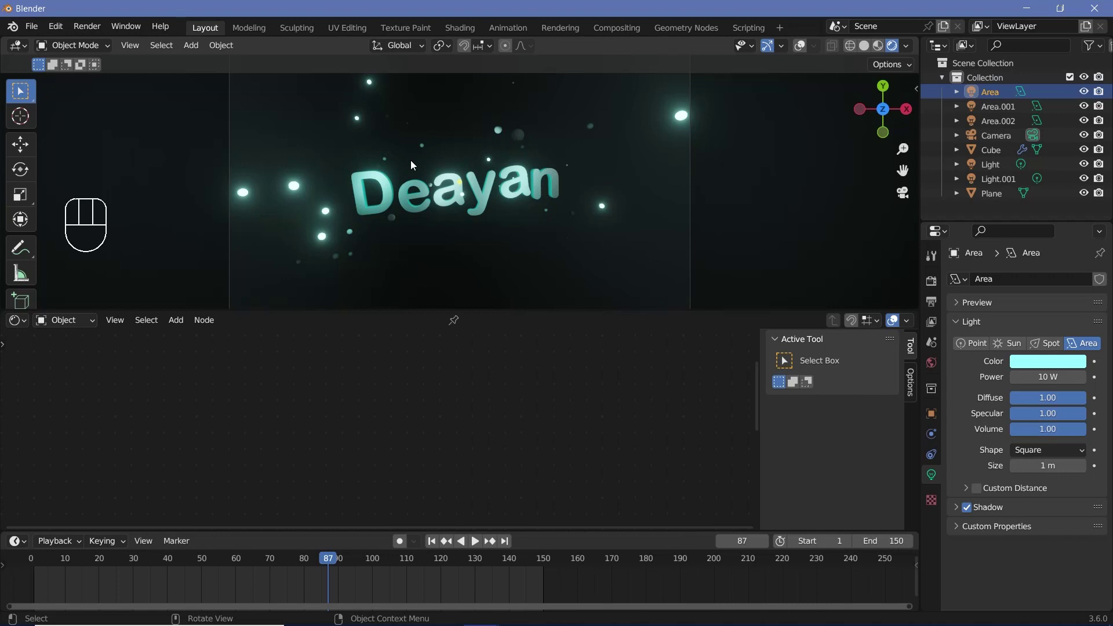
key("space")
key("space")
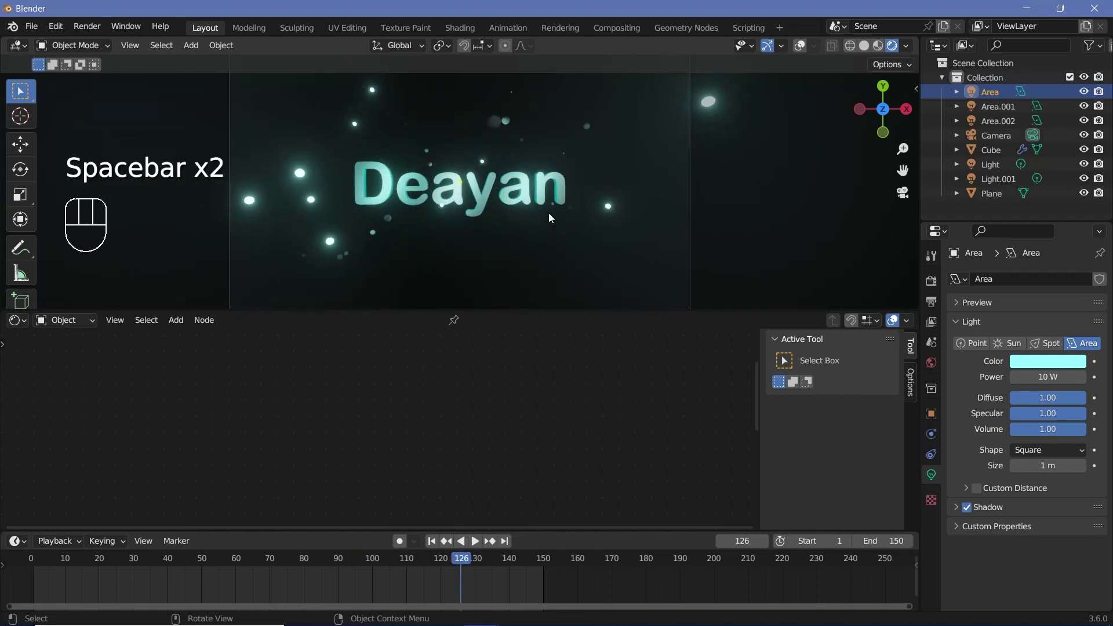
Step: Enable the camera's Depth of Field, focus it on the Cube and set F-Stop to 0.1
left_click(944, 303)
left_click(1000, 147)
left_click(933, 475)
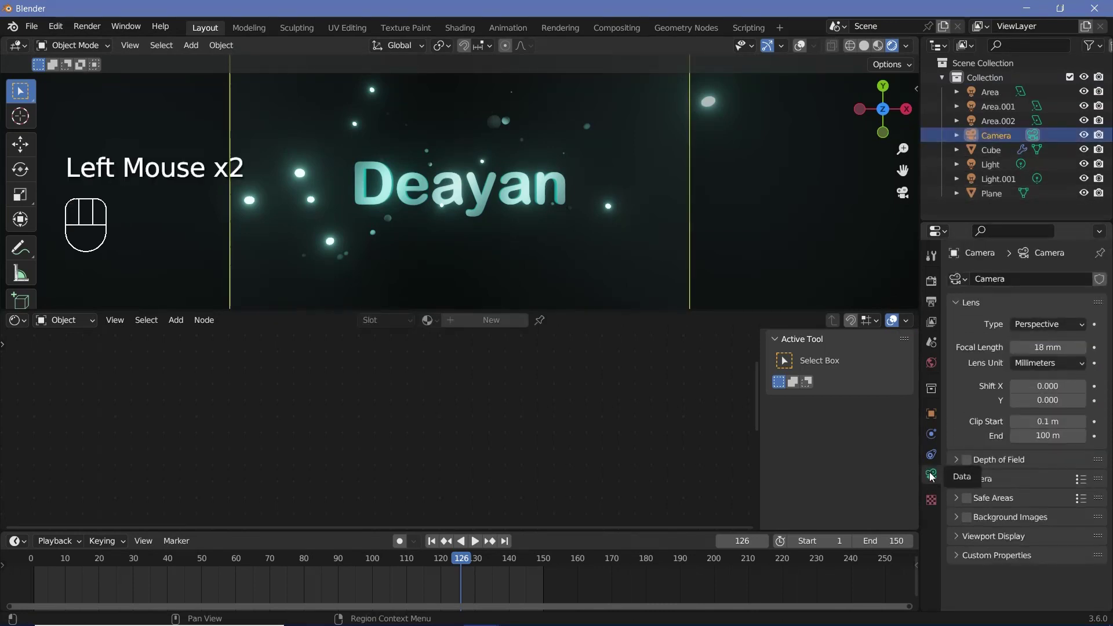
left_click(971, 467)
left_click(959, 464)
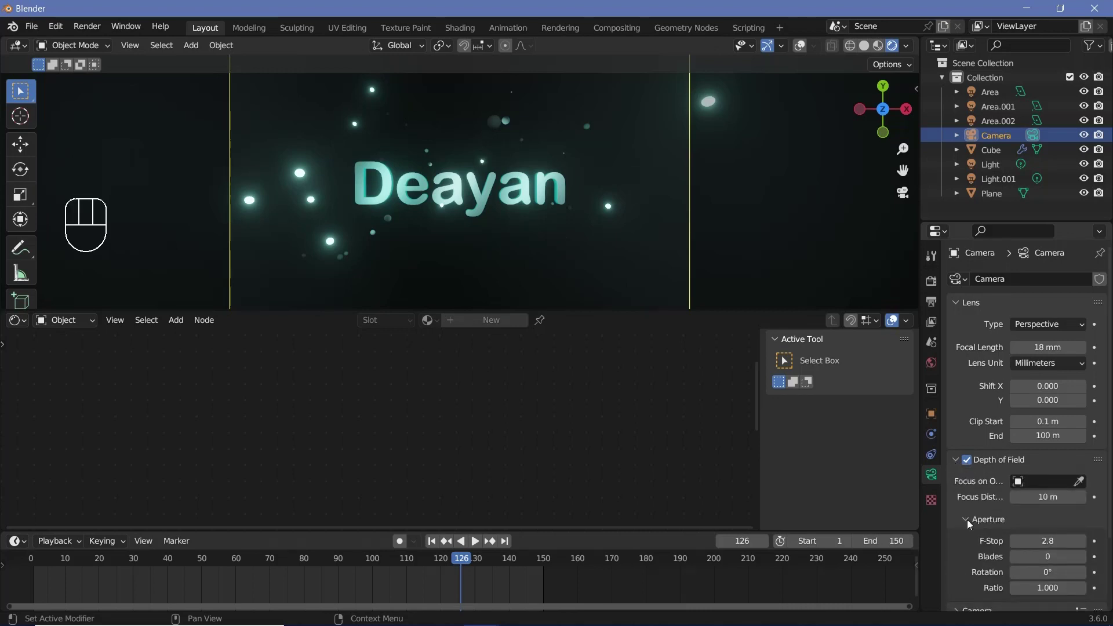
left_click(1083, 486)
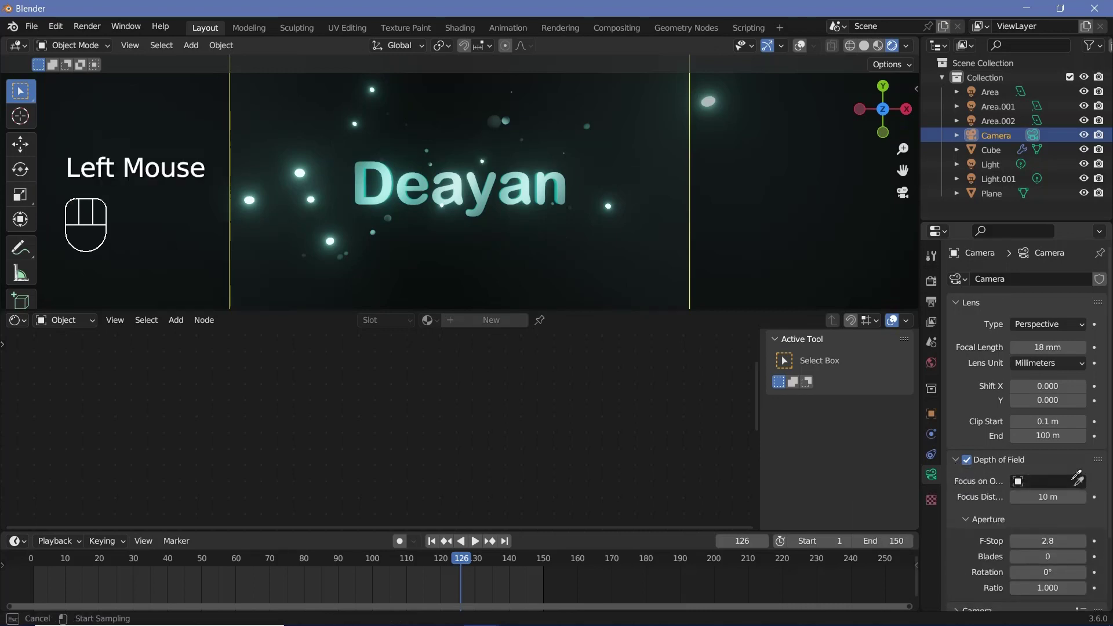
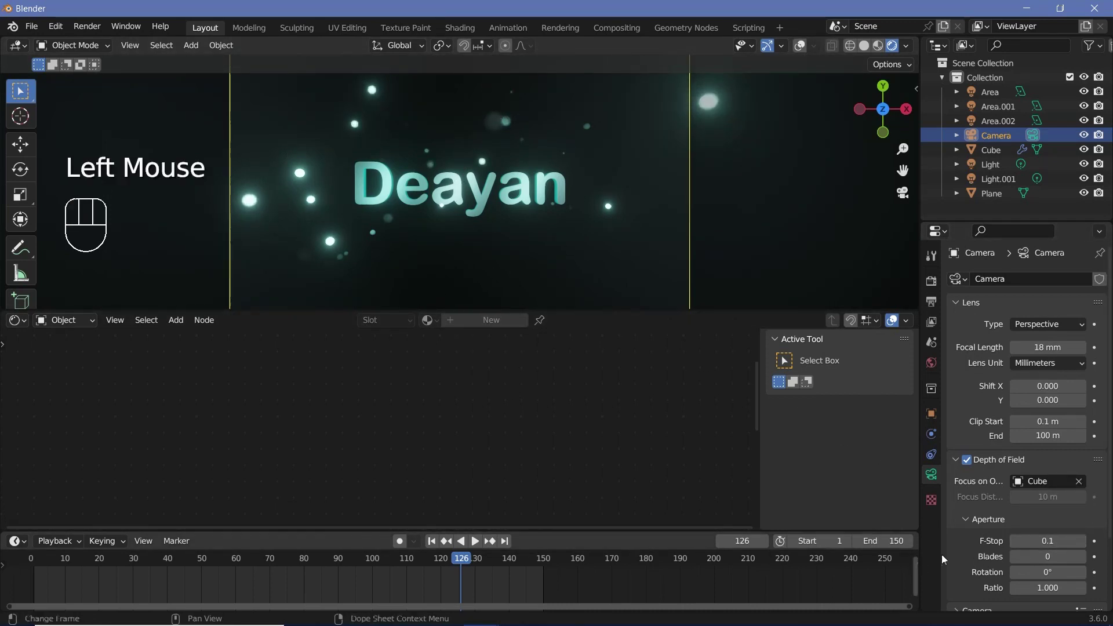
Step: Play and step through the animation to preview the bokeh blur on the drifting dots
key("space")
key("space")
key("space")
key("Left")
key("Left")
key("Left")
key("Left")
key("space")
left_click(537, 184)
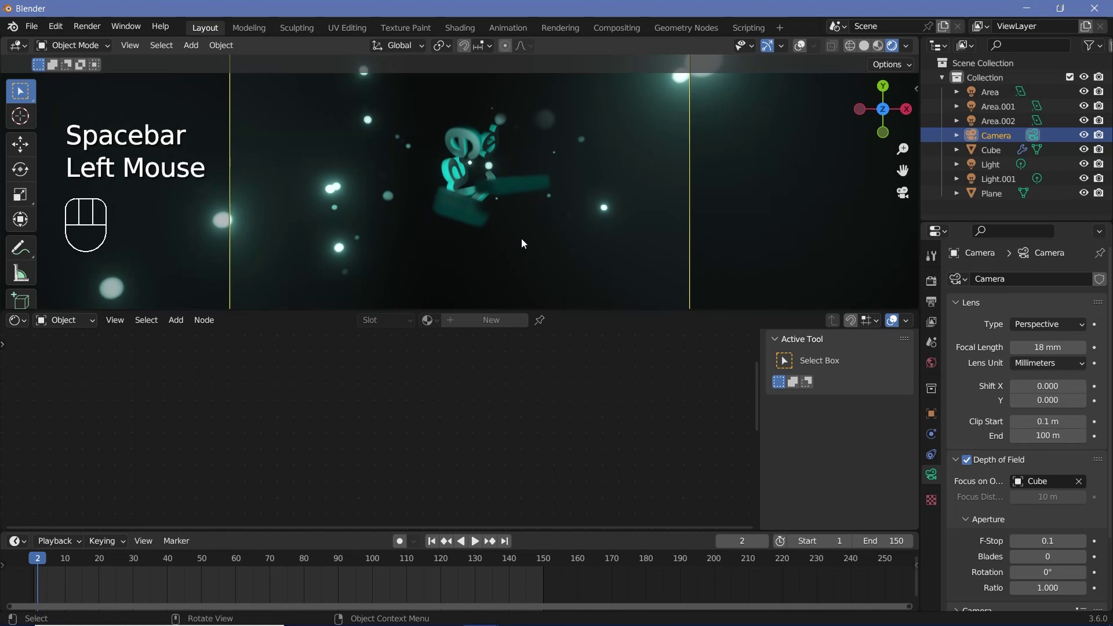
key("Right")
key("Right")
key("Right")
key("space")
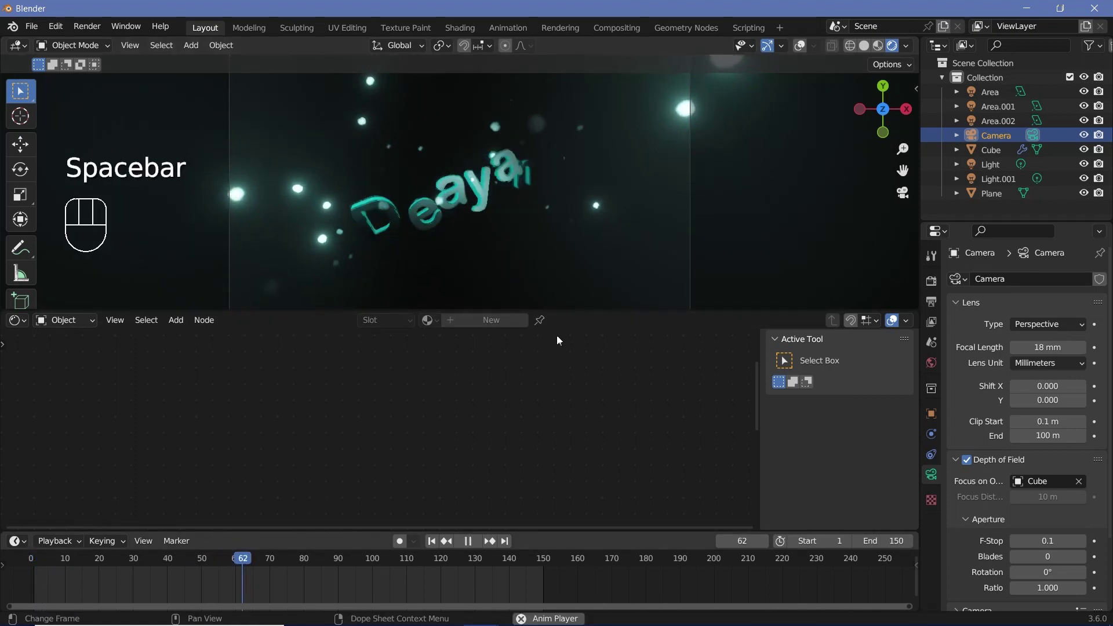
key("space")
key("space")
key("space")
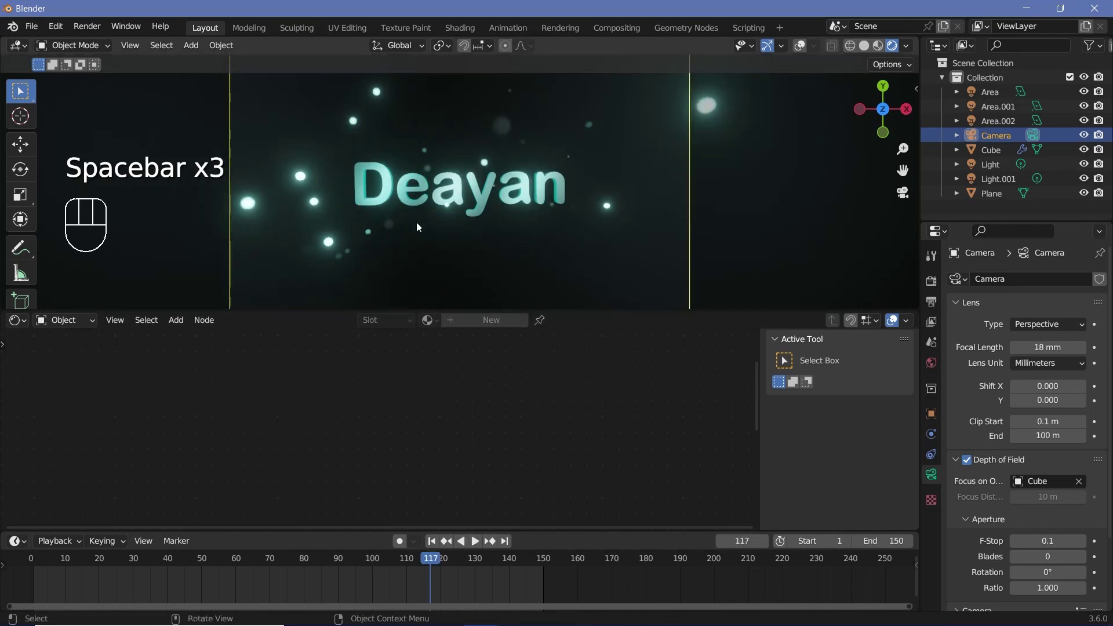
key("space")
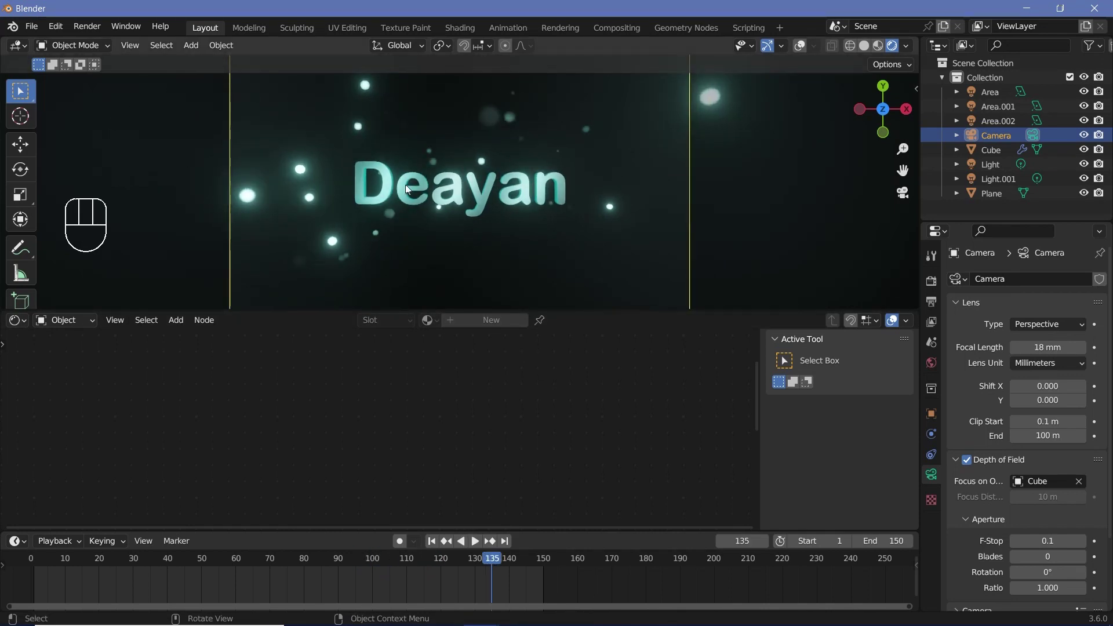
Step: Enable Motion Blur with a 0.50 shutter in Render Properties and scrub the timeline to check it
scroll("down", 3)
left_click(936, 290)
left_click(971, 461)
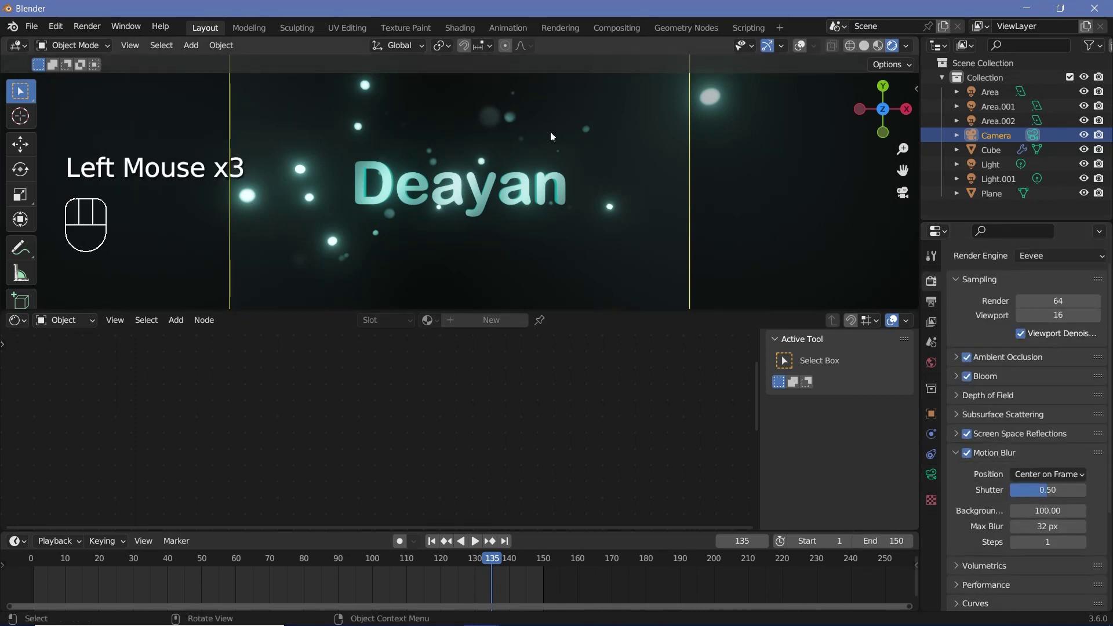
left_click(311, 574)
left_click_drag(289, 562, 445, 275)
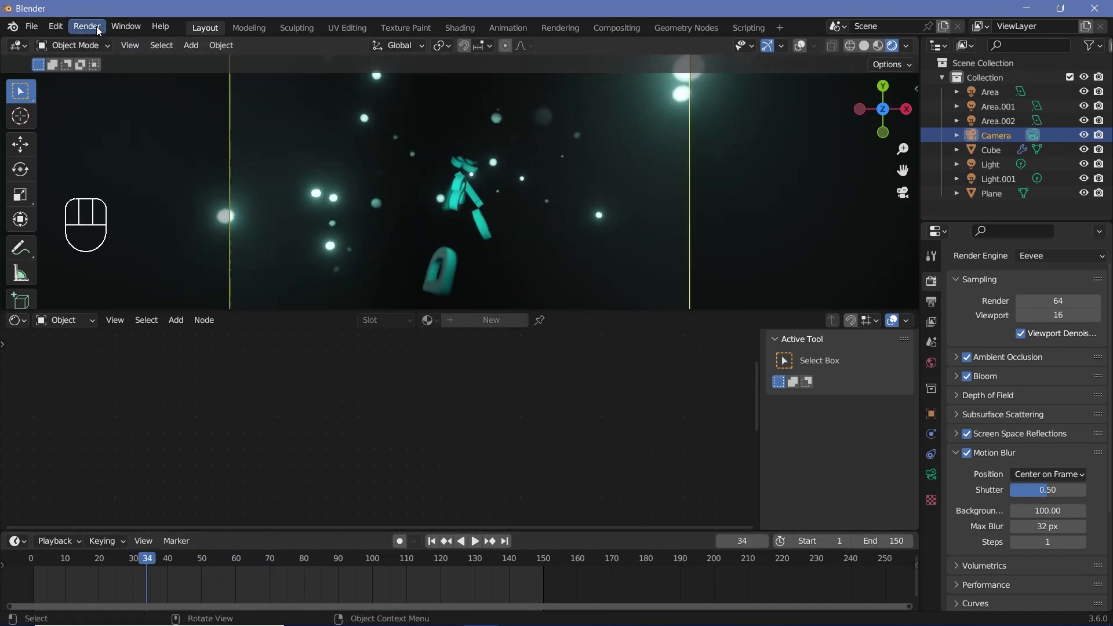
left_click_drag(99, 30, 124, 52)
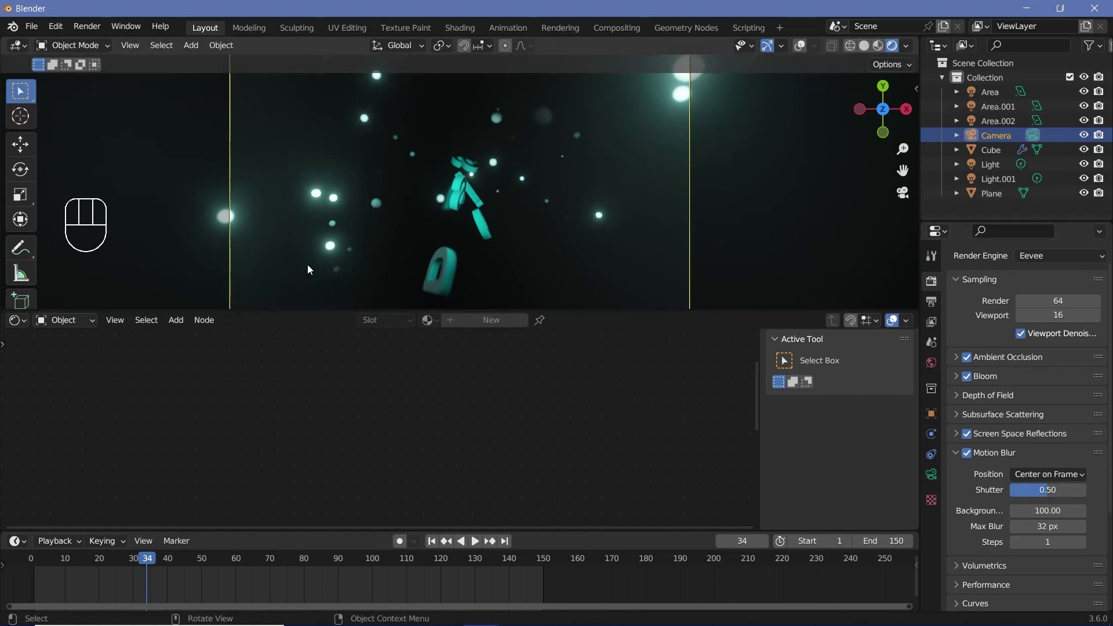
Step: Set Color Management Look to High Contrast after trying Very High Contrast, keeping Filmic
scroll("down", 3)
scroll("down", 3)
left_click(968, 606)
scroll("down", 3)
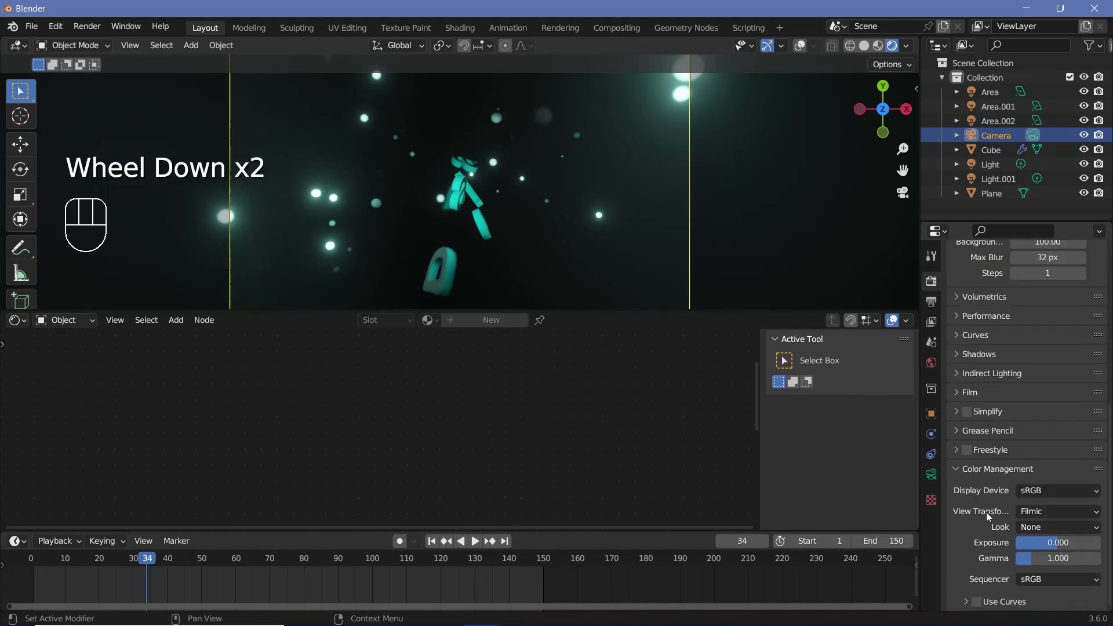
left_click_drag(1043, 517, 1043, 531)
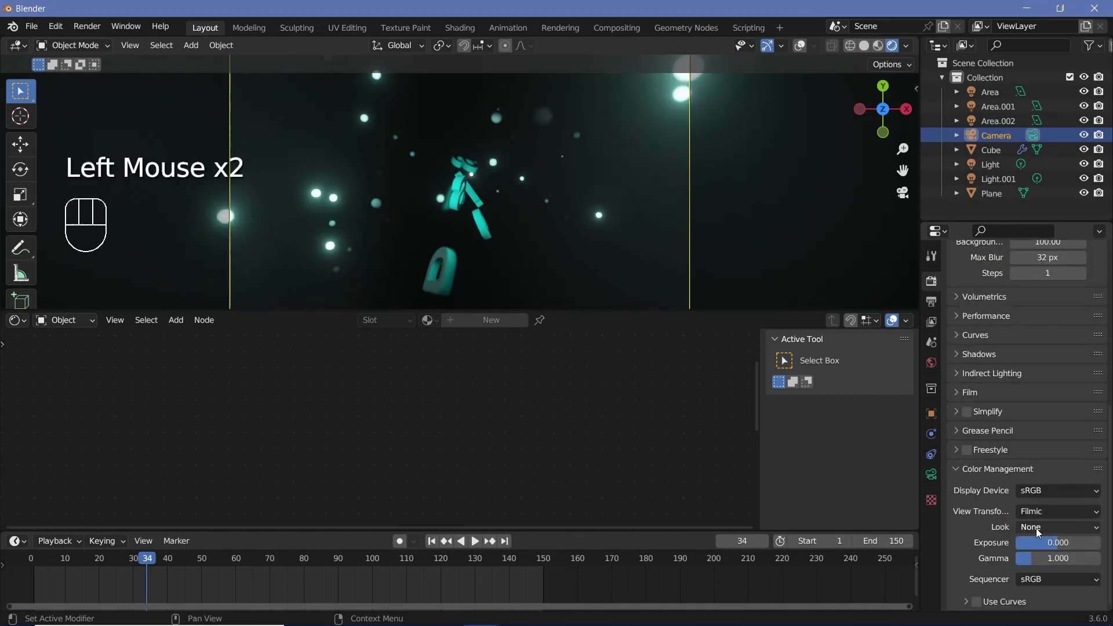
left_click_drag(1040, 534, 1019, 503)
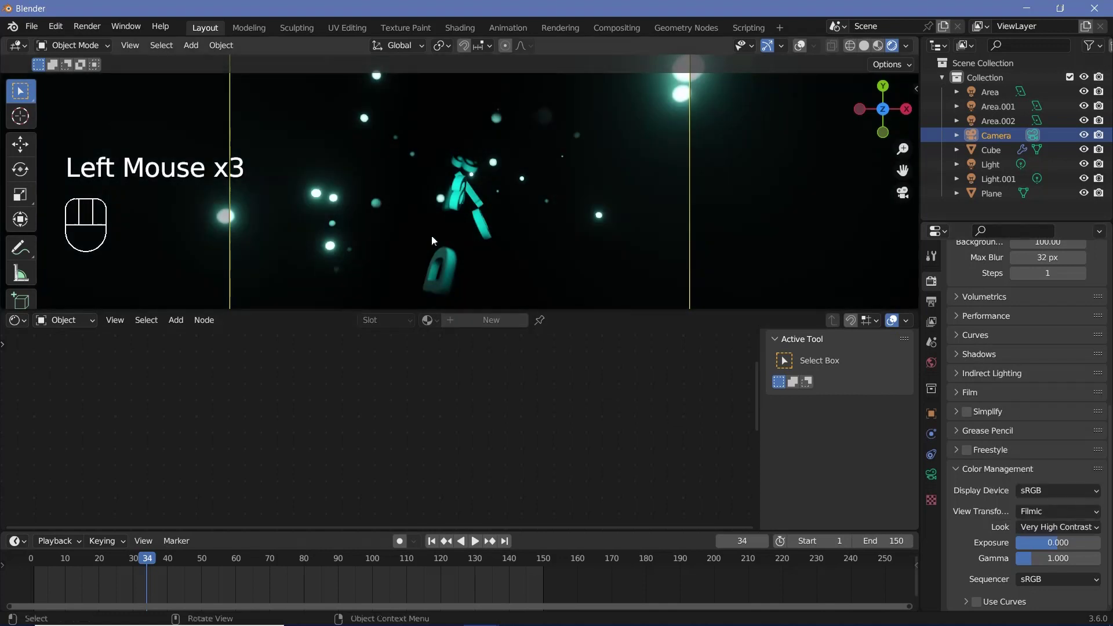
left_click_drag(1026, 532, 1028, 483)
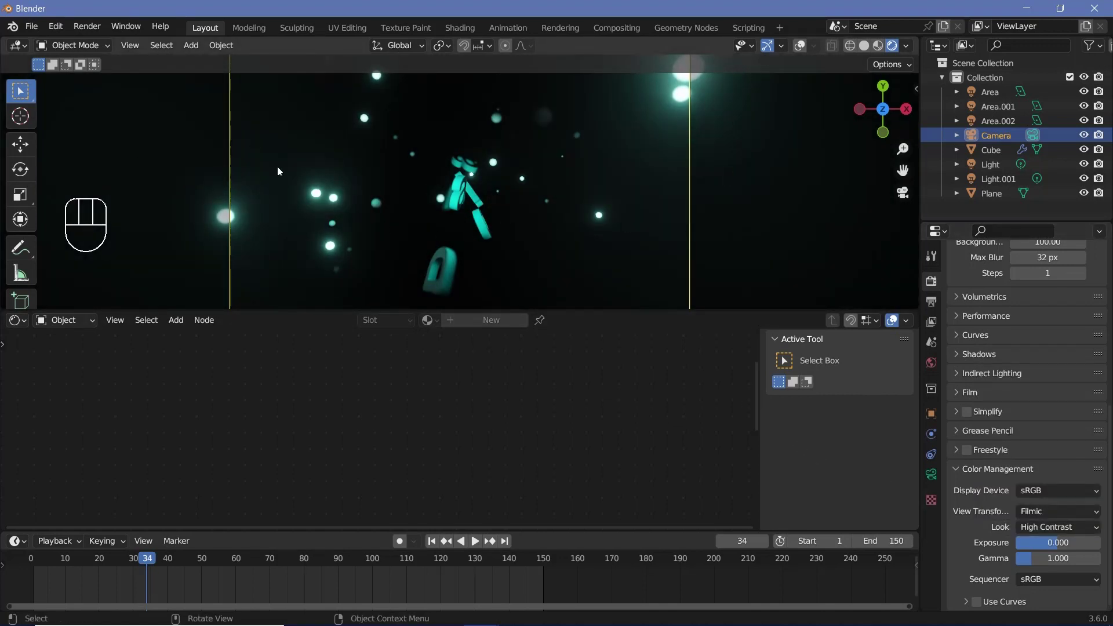
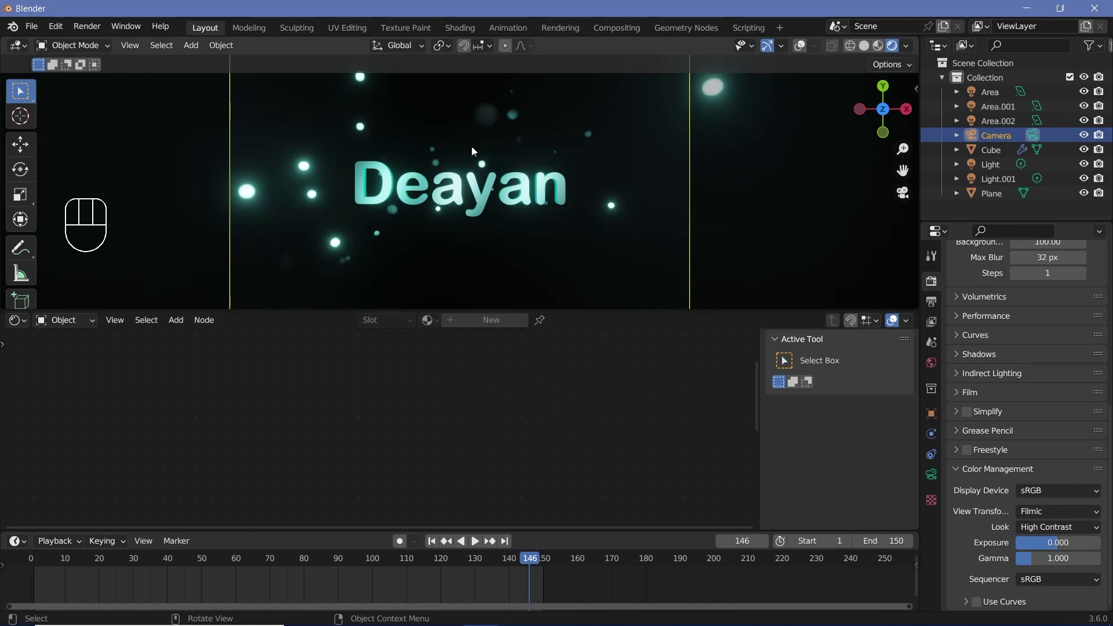
scroll("down", 3)
scroll("down", 3)
left_click_drag(90, 33, 430, 203)
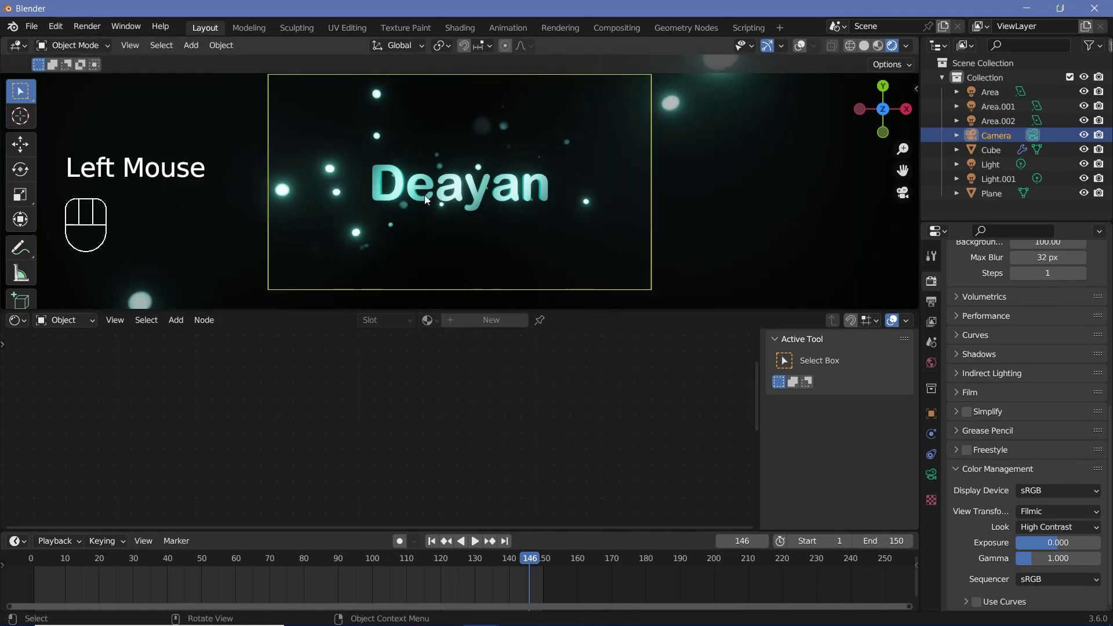
Step: Select the Cube text object and replay the animation to preview the Trailer text
left_click(421, 191)
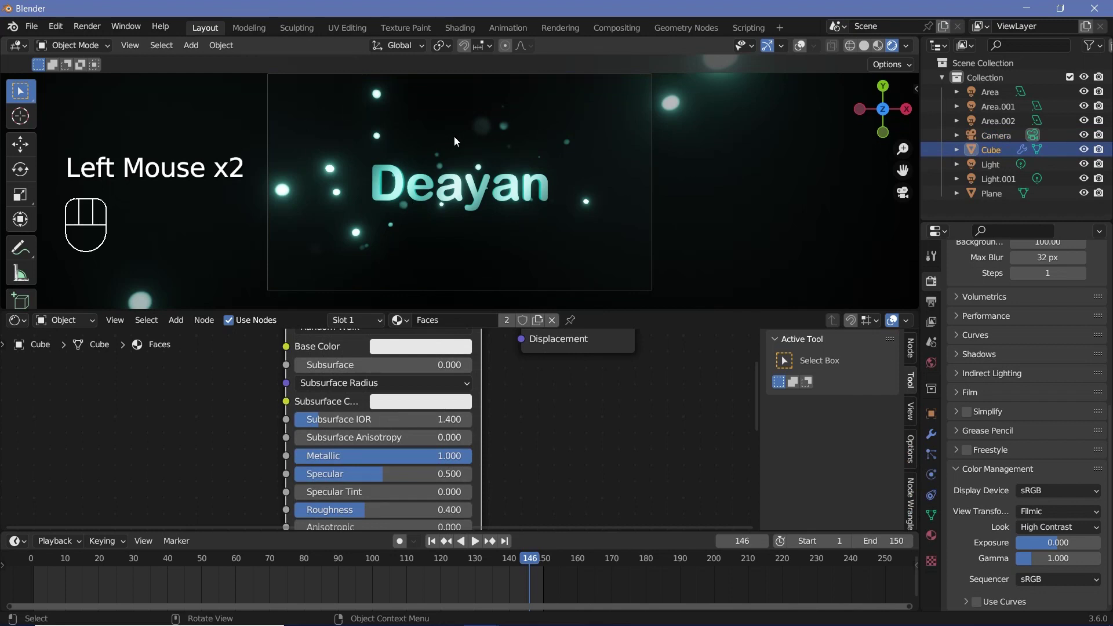
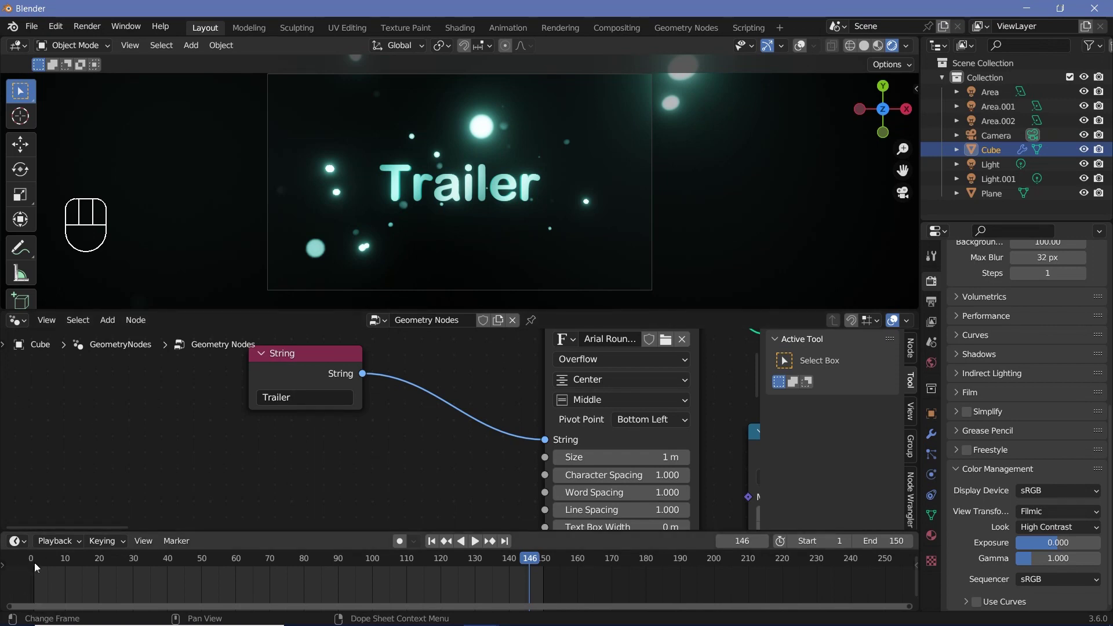
left_click(117, 519)
key("space")
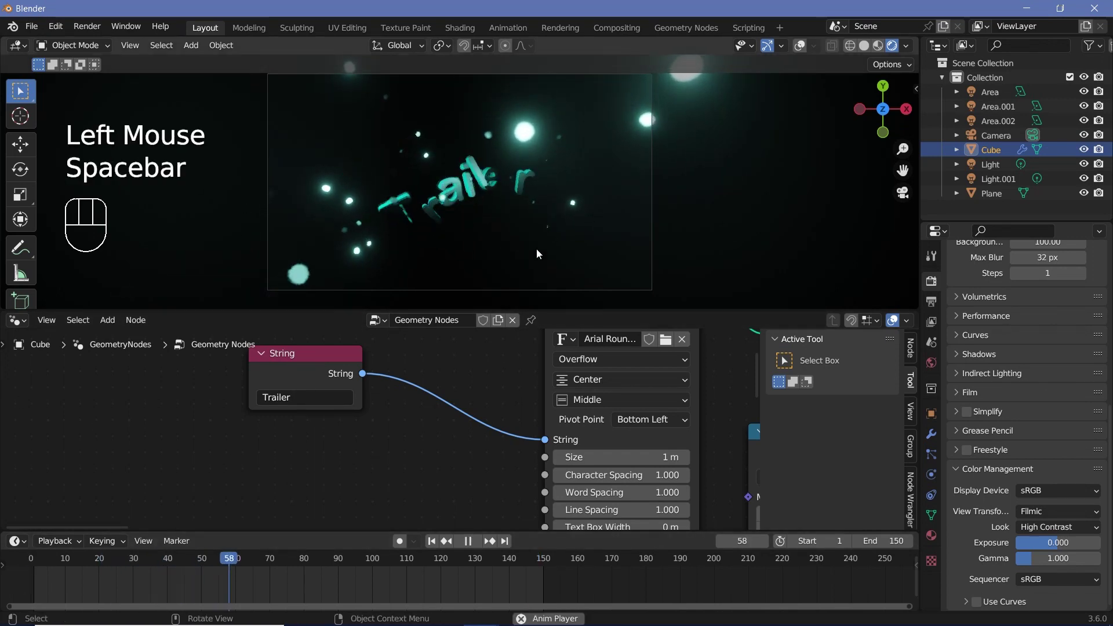
key("space")
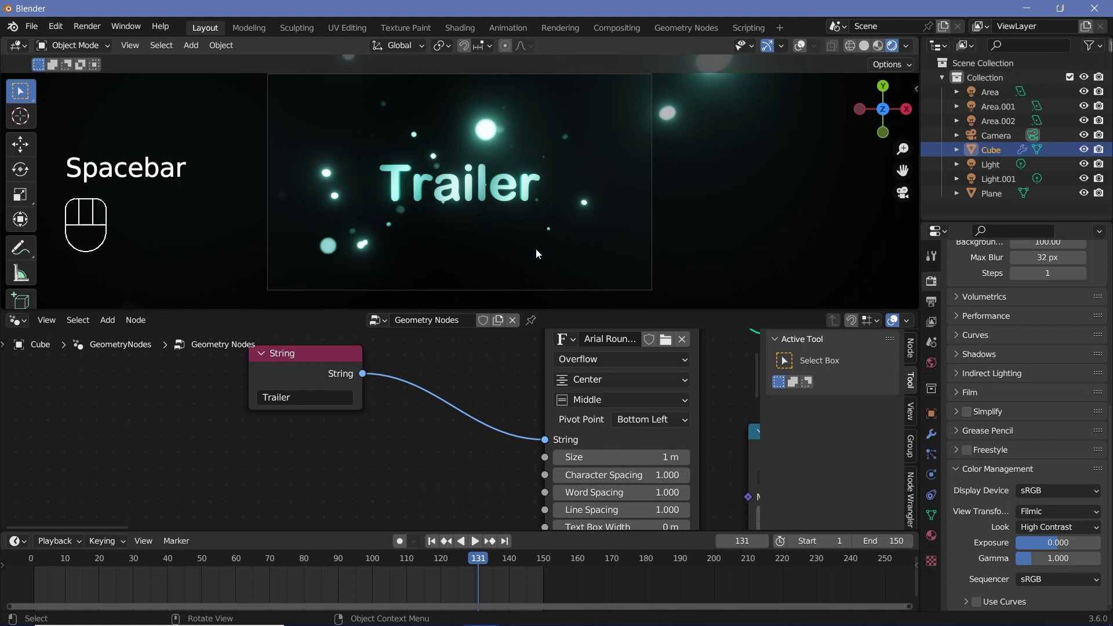
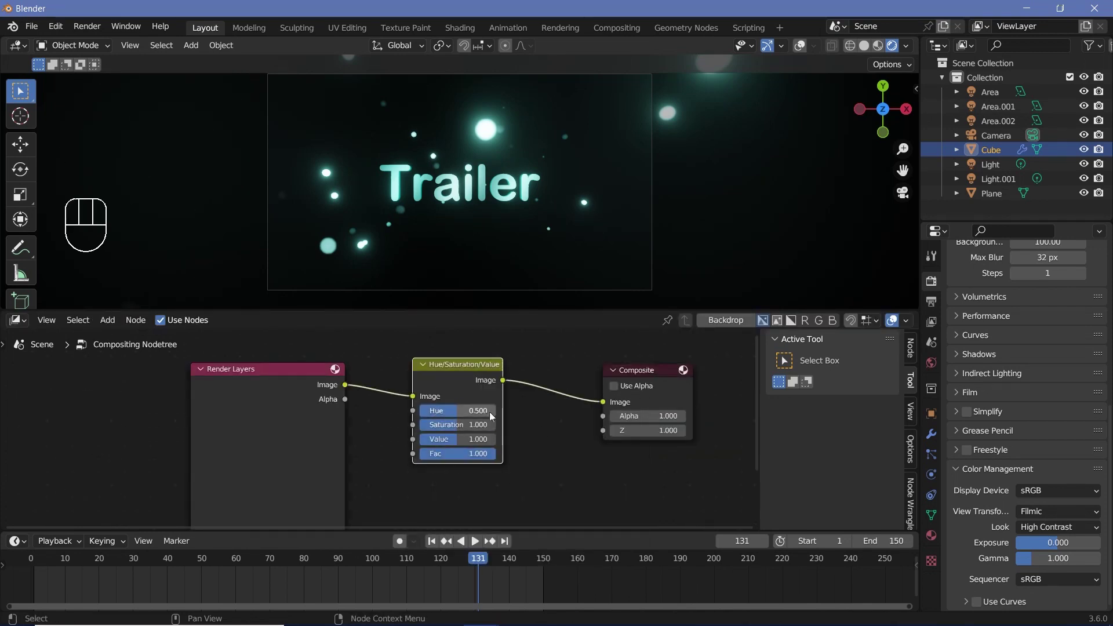
Step: Add a Viewer node with backdrop and feed it the Hue/Saturation/Value output
middle_click(728, 326)
left_click(727, 326)
scroll("down", 3)
scroll("down", 3)
middle_click(530, 421)
scroll("up", 3)
scroll("down", 3)
scroll("down", 3)
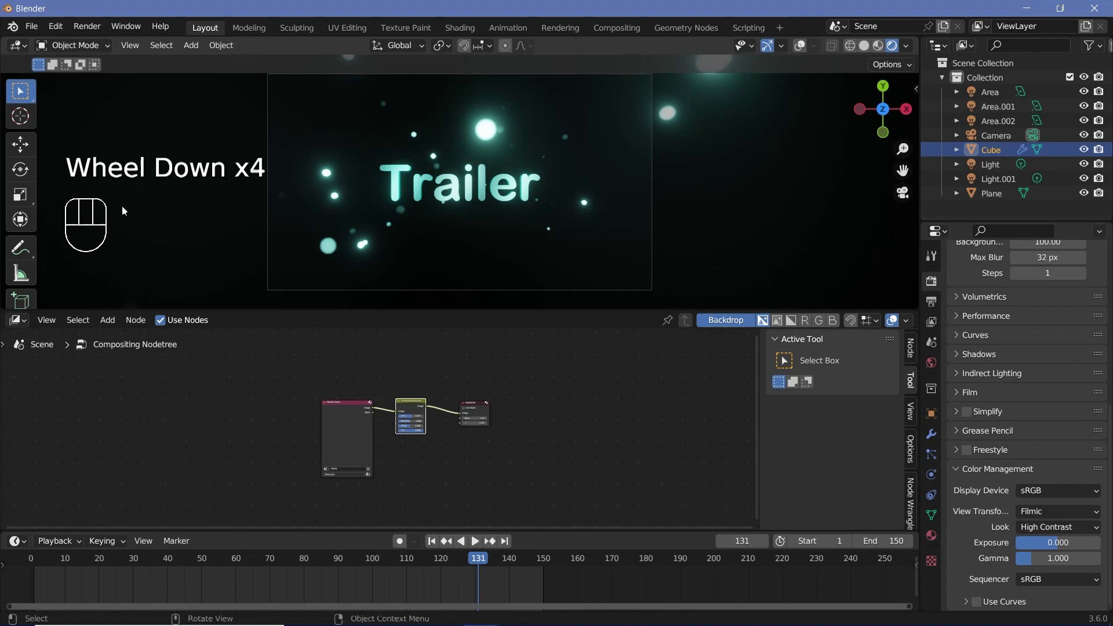
left_click_drag(101, 29, 531, 448)
key("shift+a")
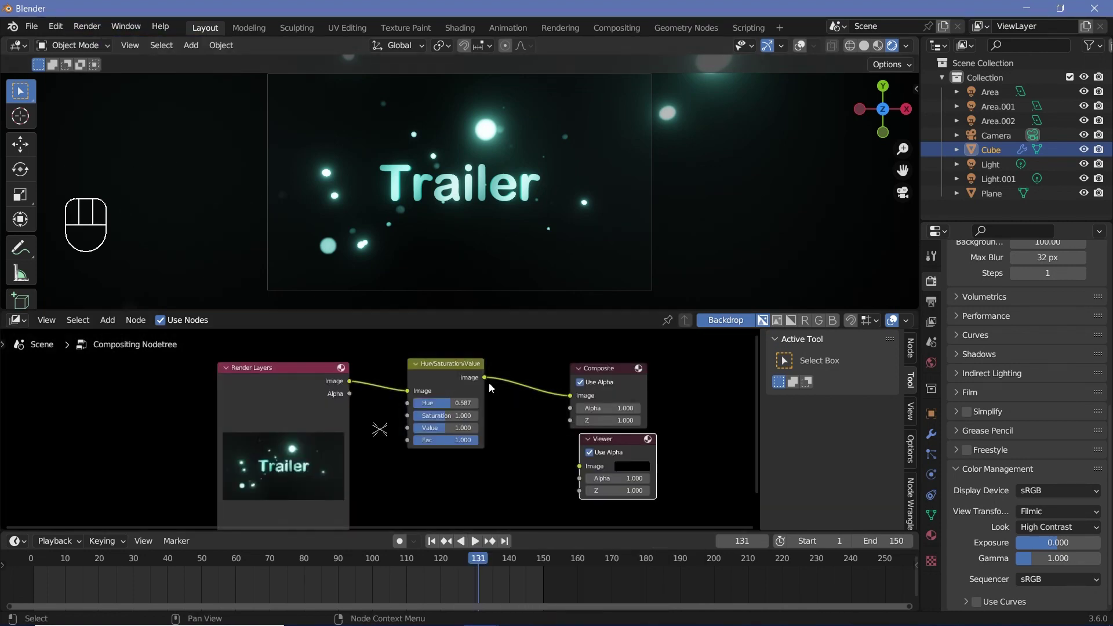
left_click_drag(533, 414, 430, 498)
Step: Shift the hue to about 0.327 so the Trailer text glows green
scroll("down", 3)
scroll("down", 3)
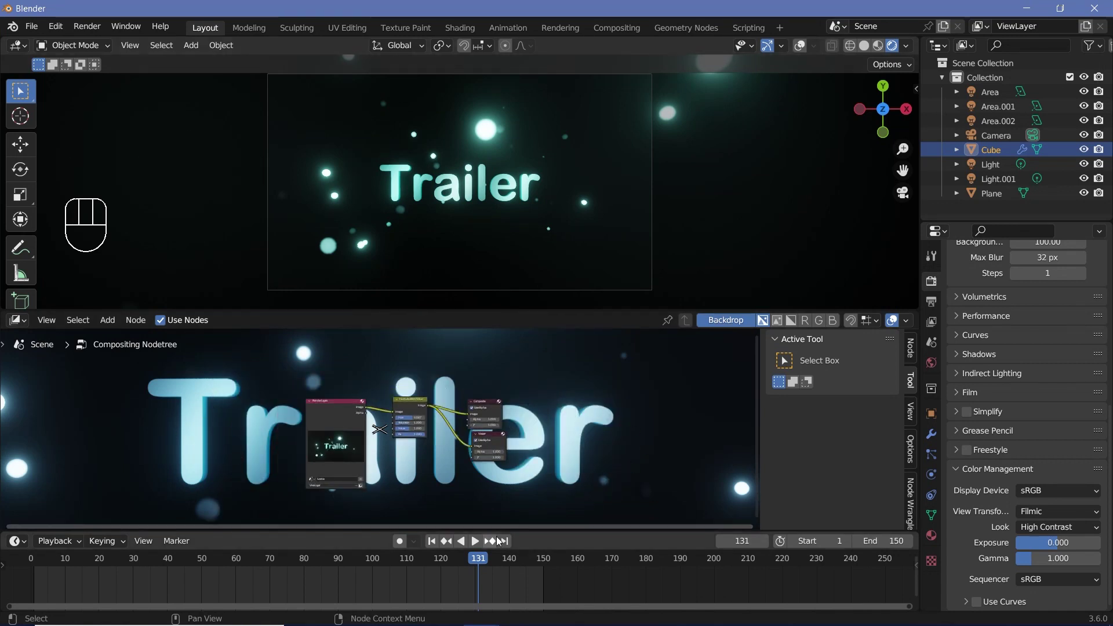
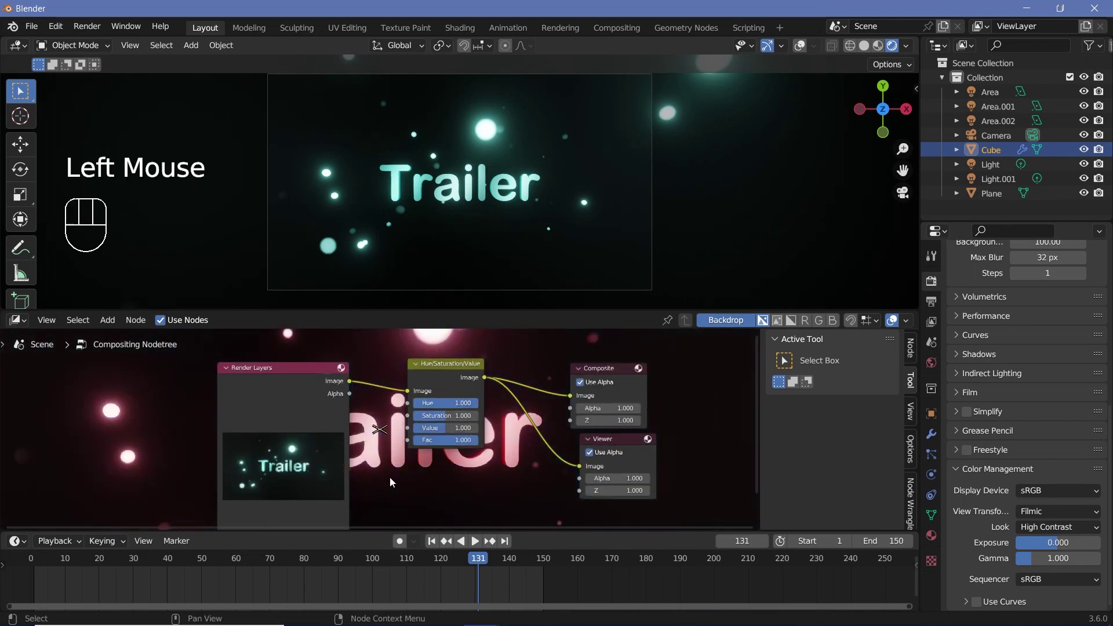
left_click_drag(462, 408, 413, 487)
scroll("down", 3)
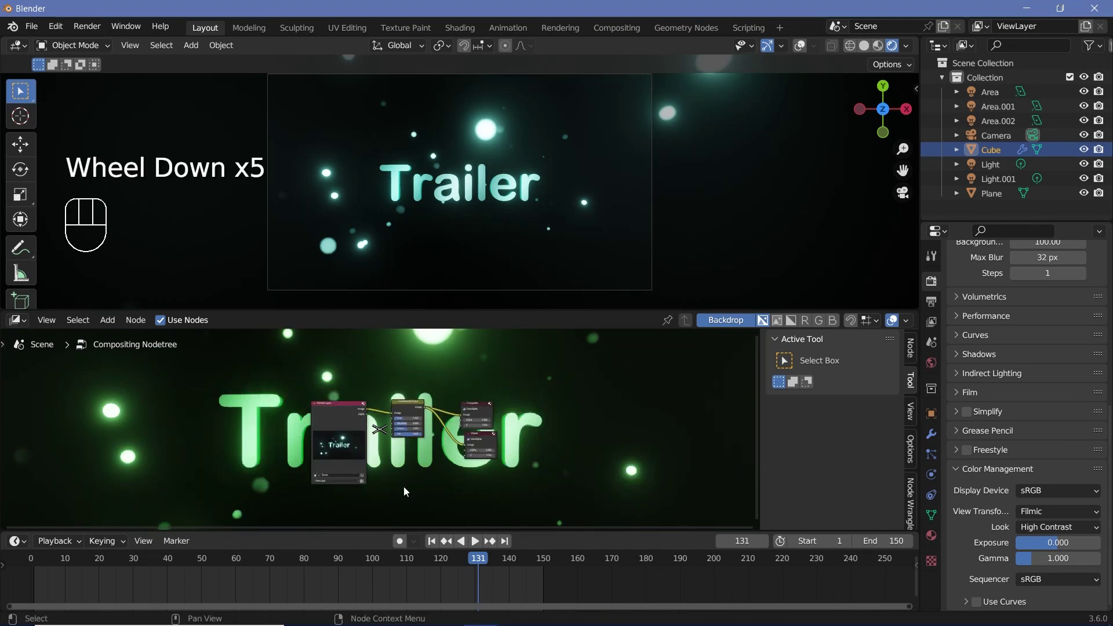